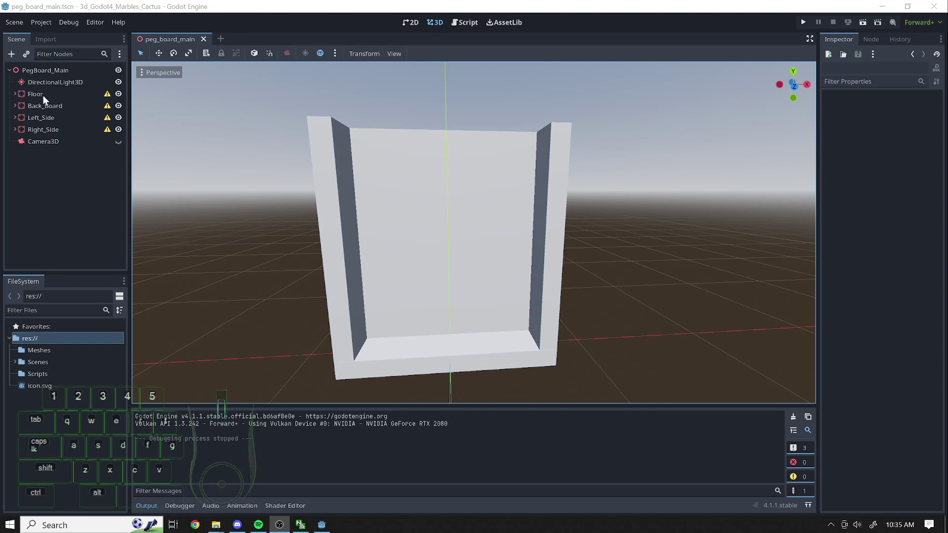
Inspect the peg board's floor and side wall nodes, including Right_Side, from a new viewing angle
click(48, 99)
click(52, 124)
click(50, 128)
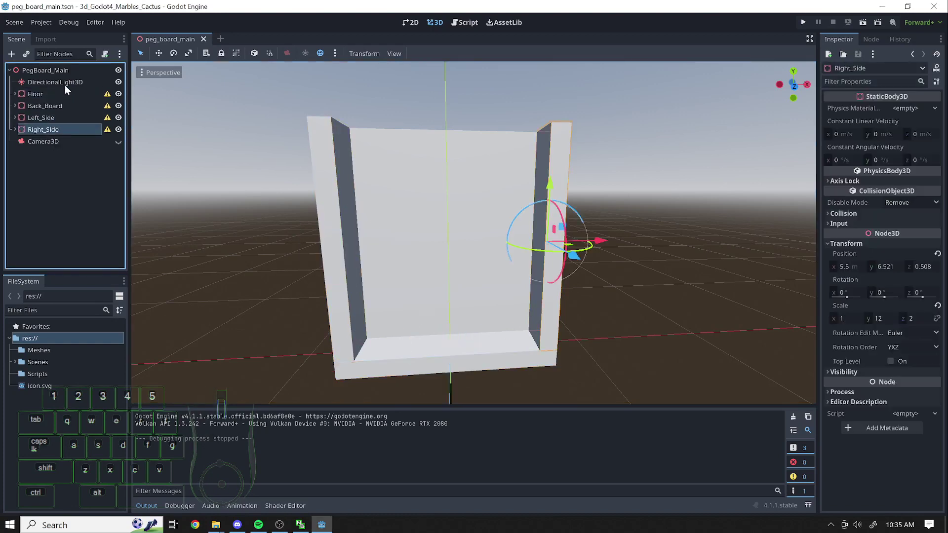
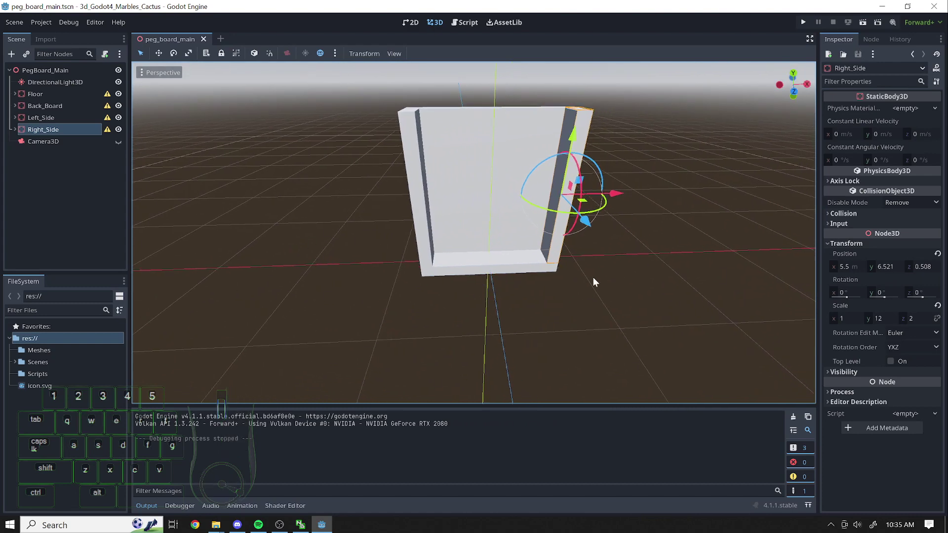
key(a)
right_click(382, 282)
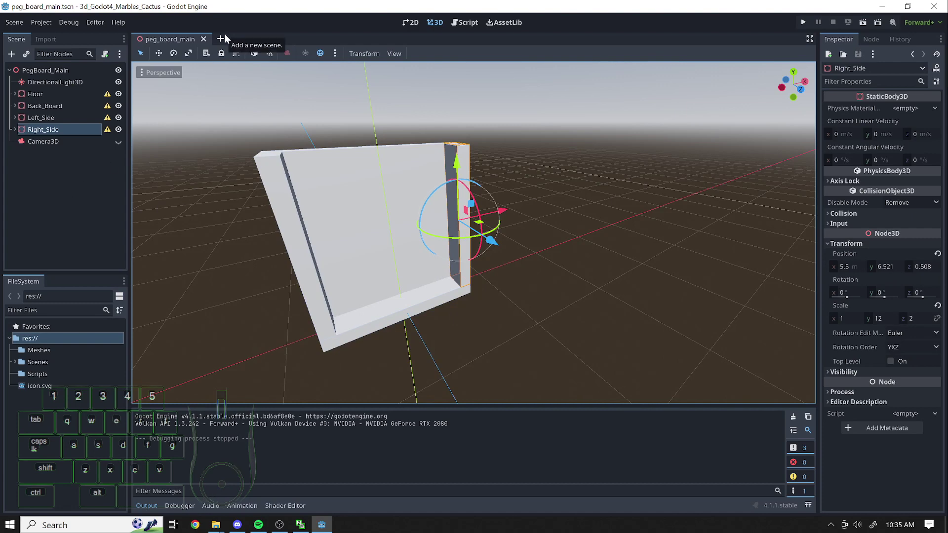
Start a new empty scene with a RigidBody3D as its root node
click(229, 39)
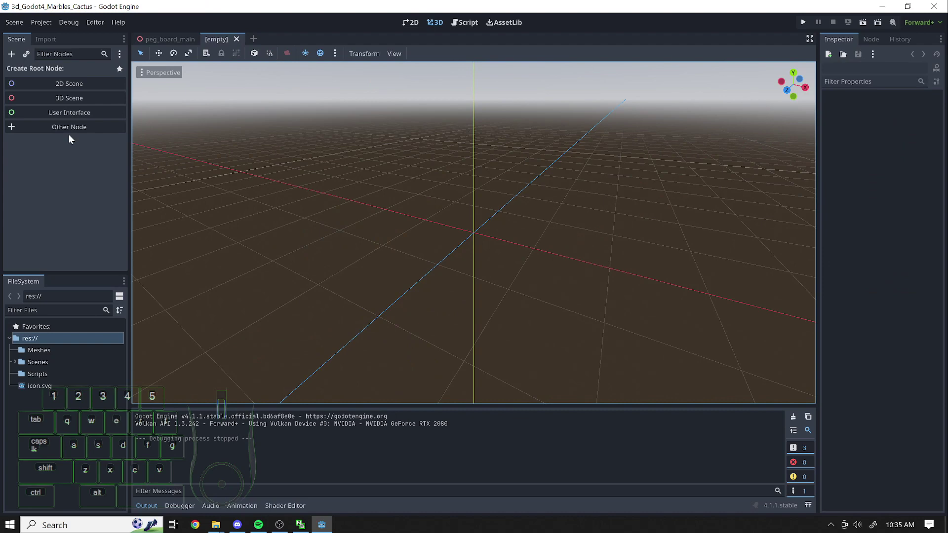
click(69, 130)
key(g)
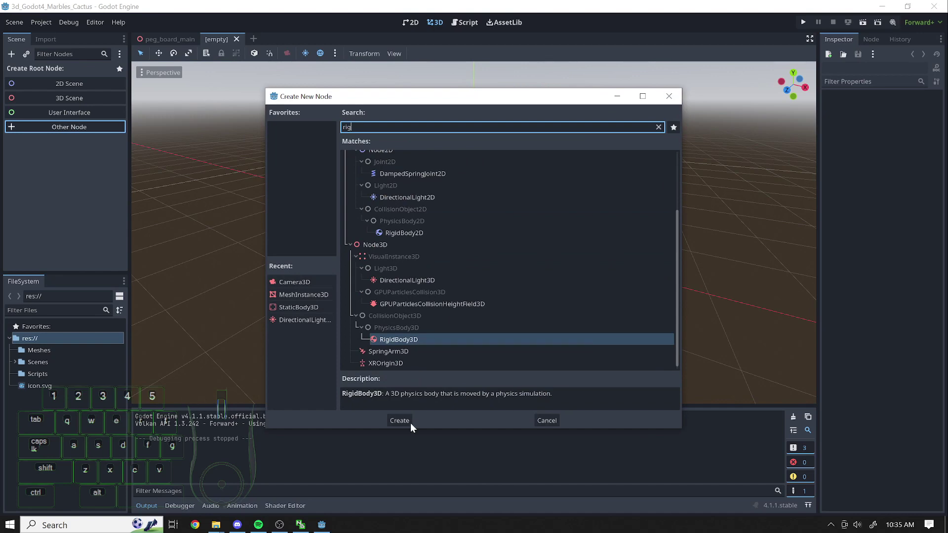
click(409, 430)
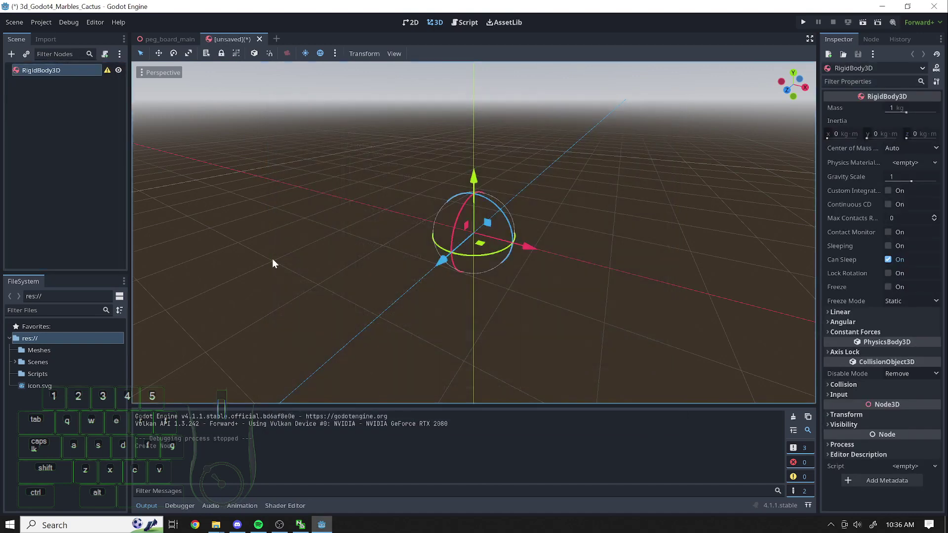
Rename the rigid body root node to Marble
double_click(78, 72)
key(shift+a)
key(e)
click(44, 183)
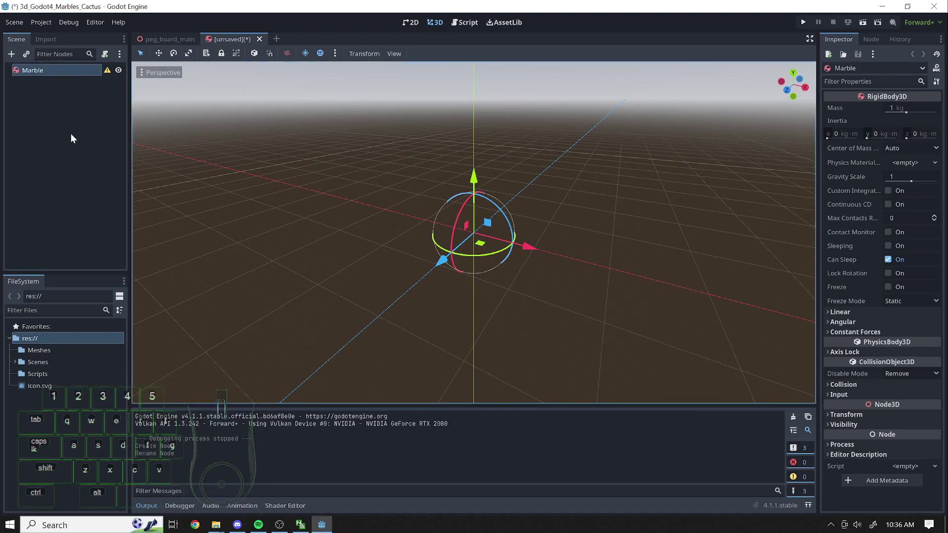
Save the scene, creating a new Objects folder under Scenes for marble.tscn
key(ctrl+s)
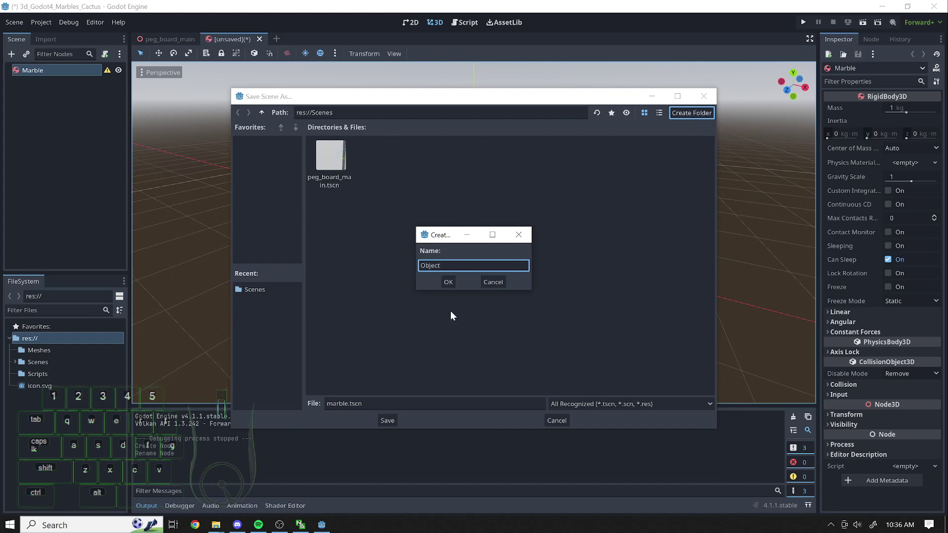
key(s)
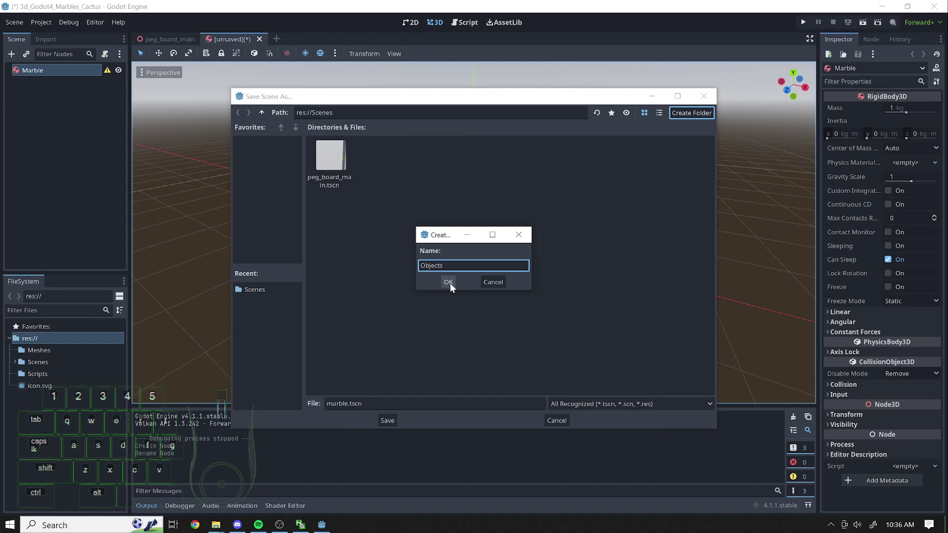
click(453, 280)
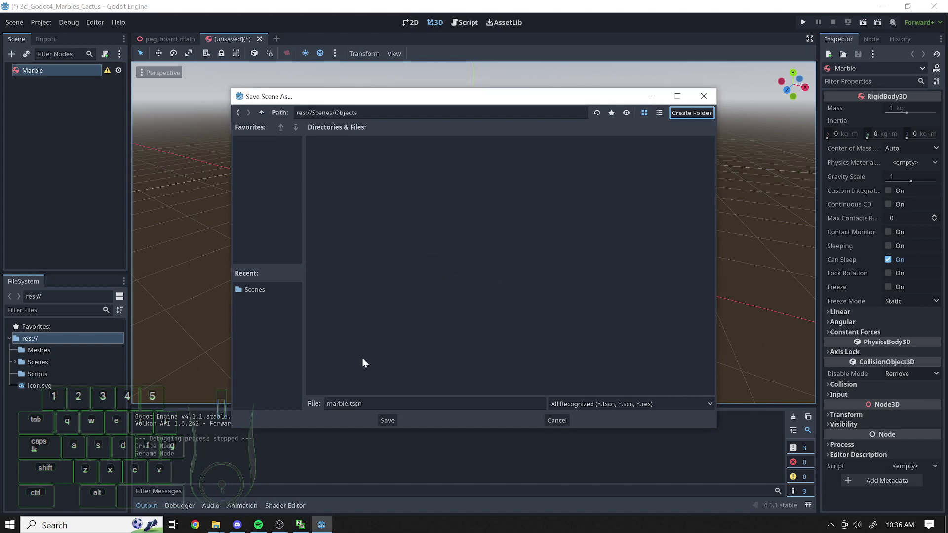
Finish saving marble.tscn, then give Marble a MeshInstance3D child showing a new SphereMesh
click(395, 427)
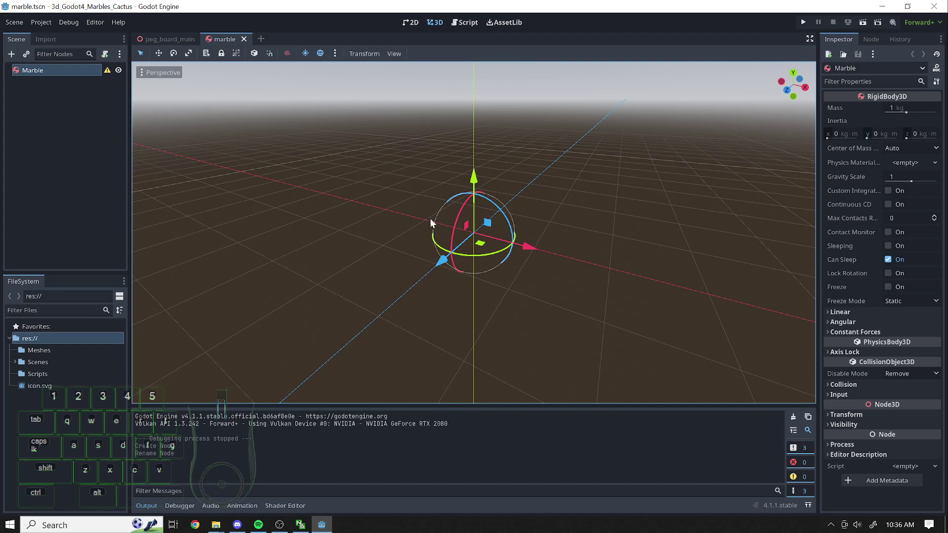
click(15, 57)
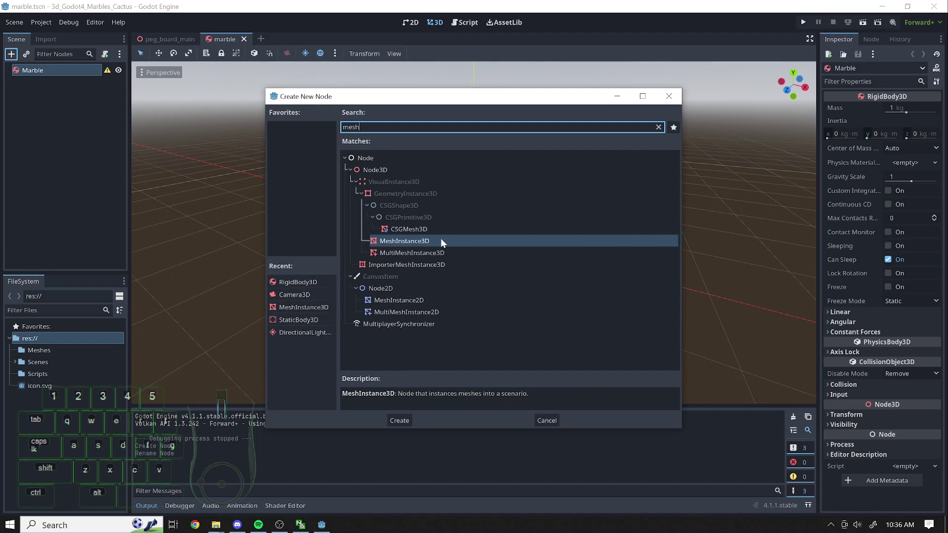
click(443, 242)
click(932, 110)
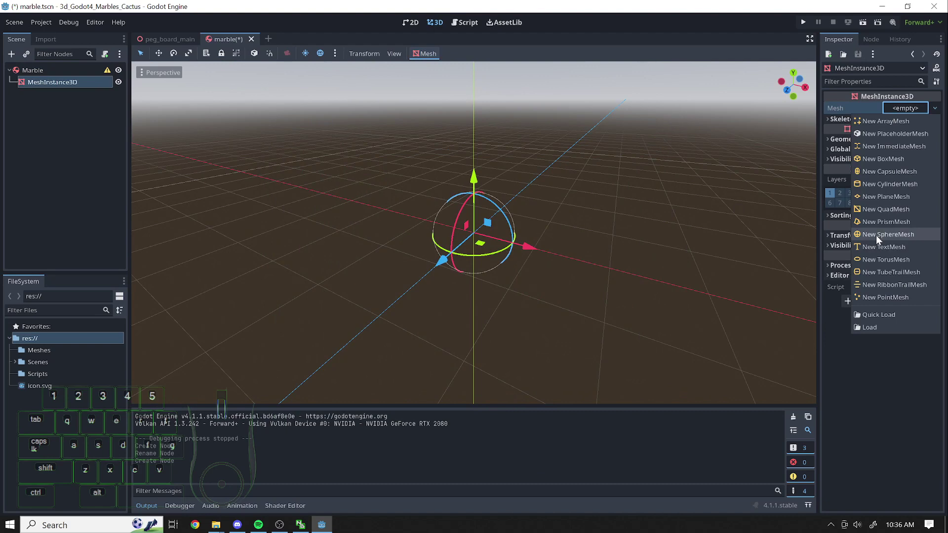
click(880, 239)
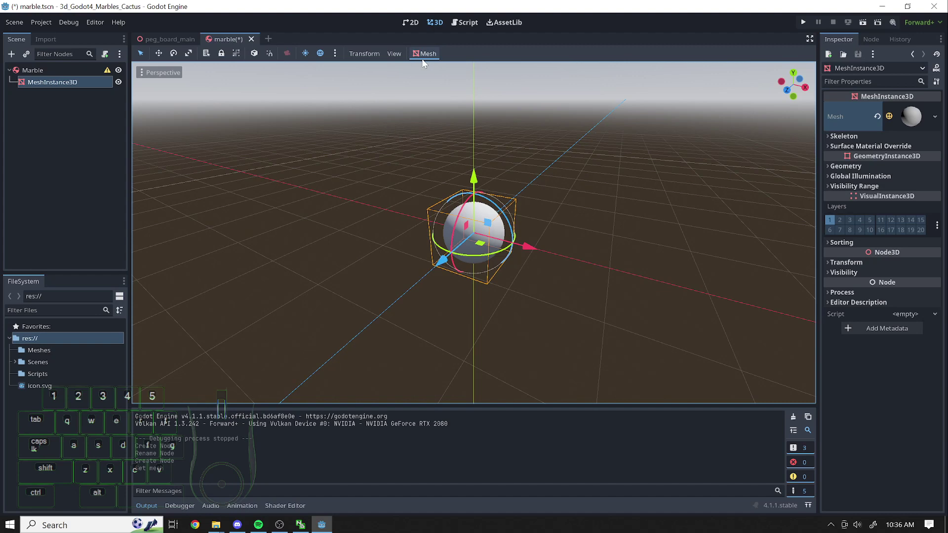
click(422, 56)
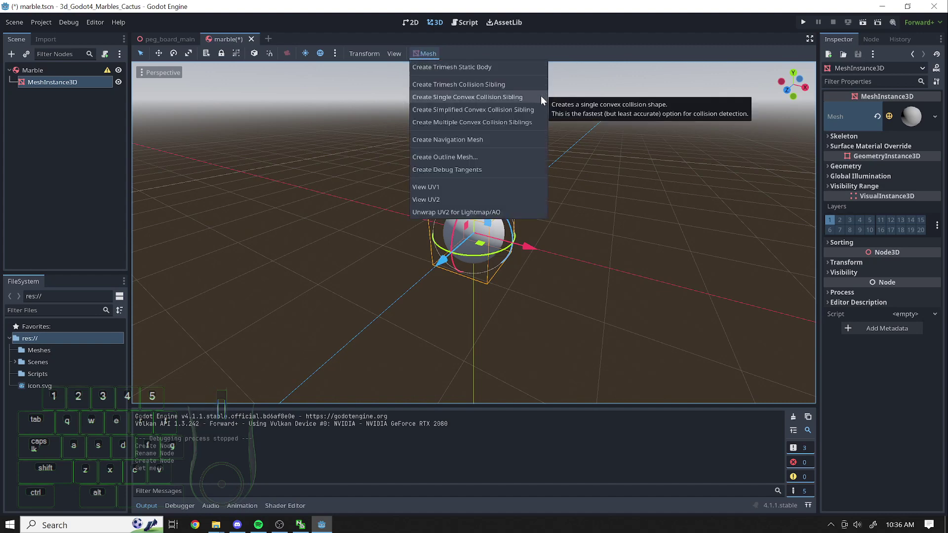
click(524, 101)
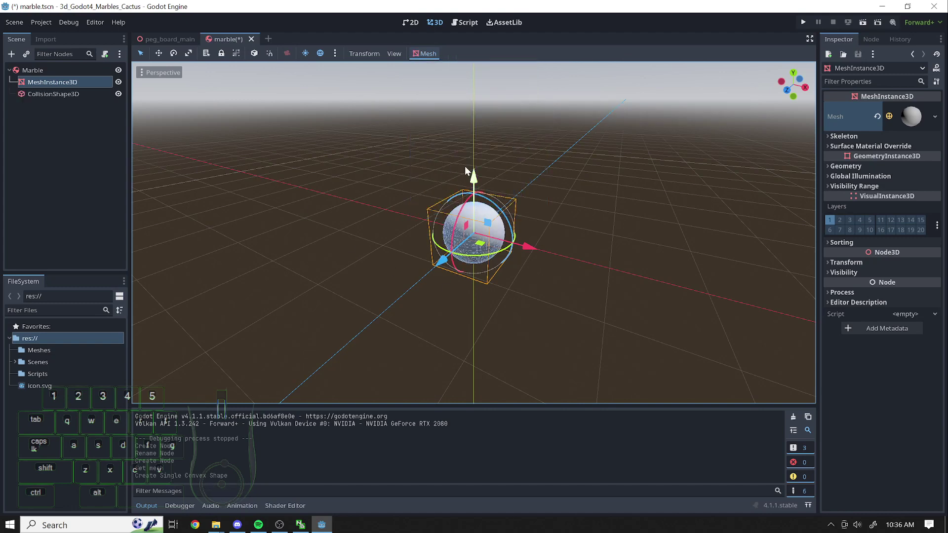
drag(480, 173, 484, 102)
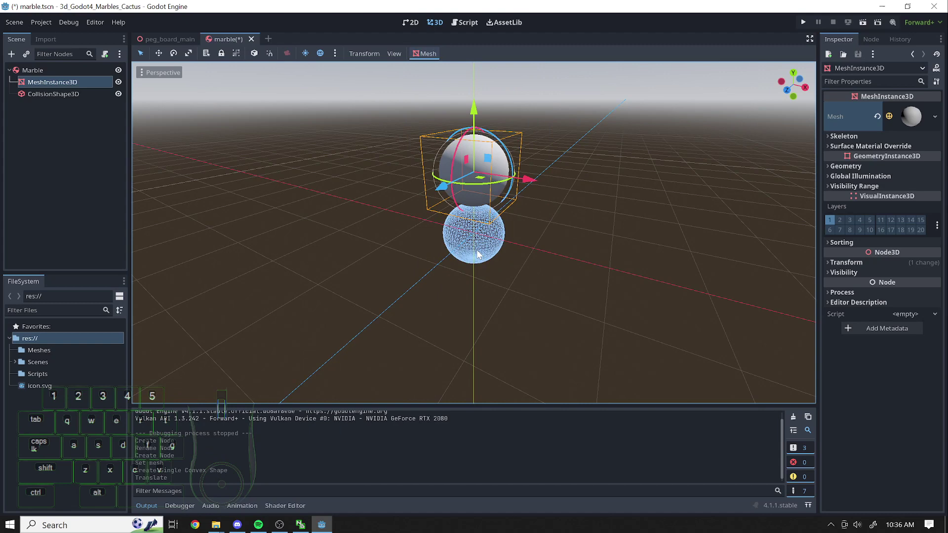
key(ctrl+z)
key(ctrl+z)
click(419, 55)
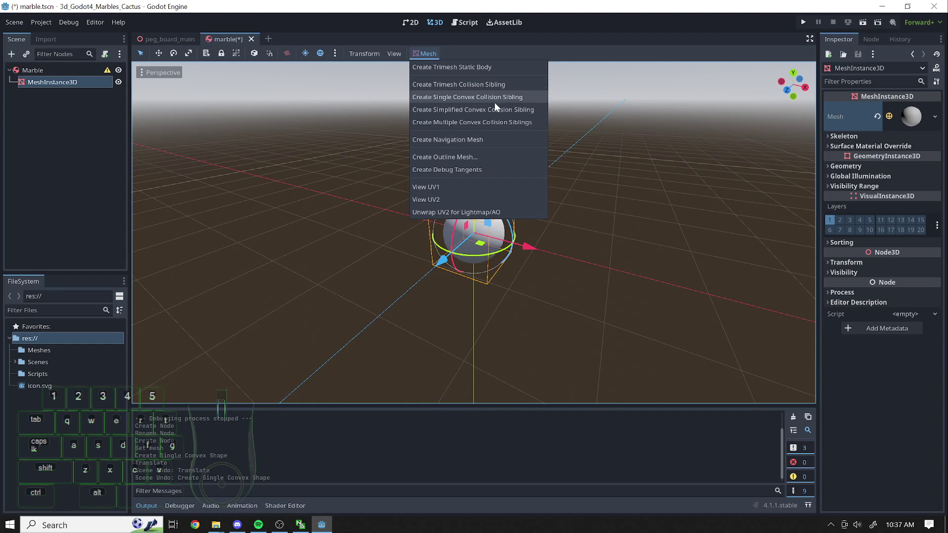
click(516, 114)
drag(474, 177, 488, 104)
key(ctrl+z)
click(430, 54)
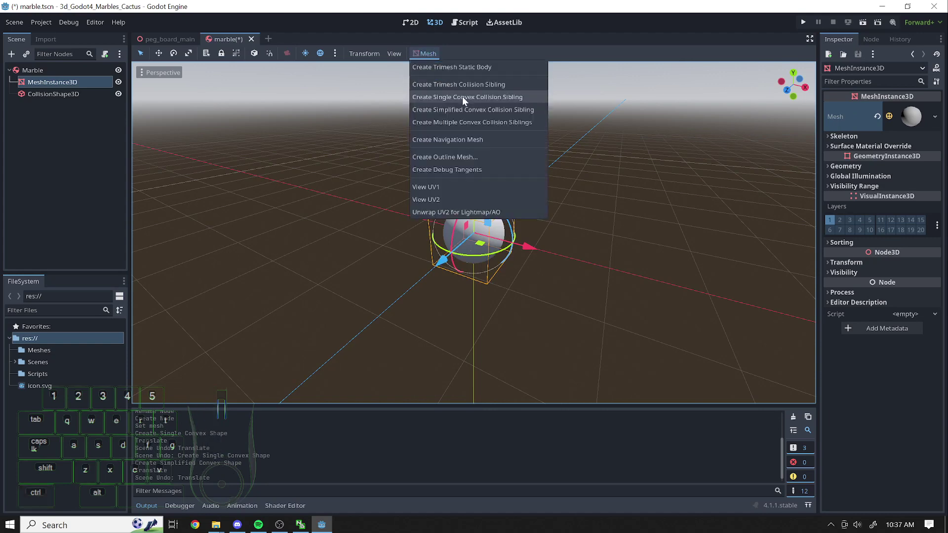
click(512, 128)
drag(480, 171, 484, 101)
key(ctrl+z)
click(419, 57)
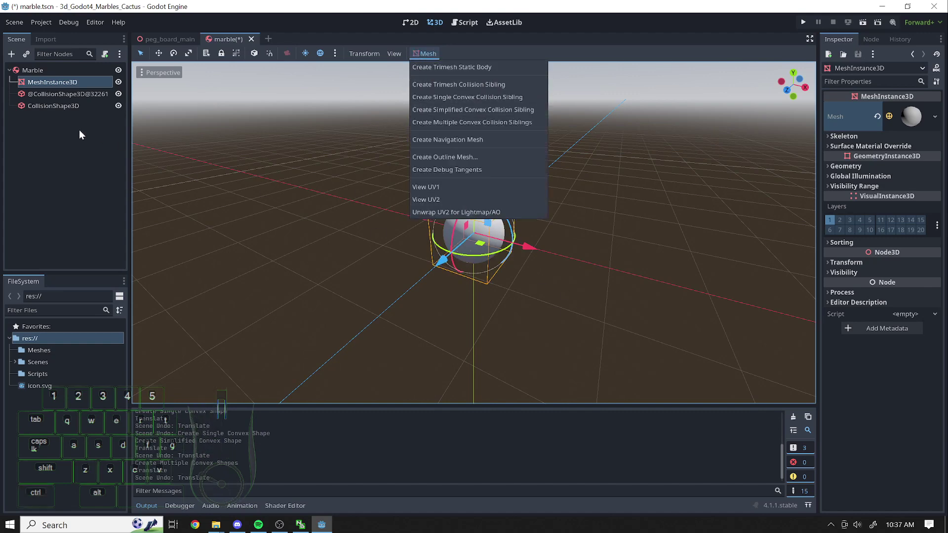
click(57, 132)
click(59, 103)
click(63, 113)
right_click(61, 105)
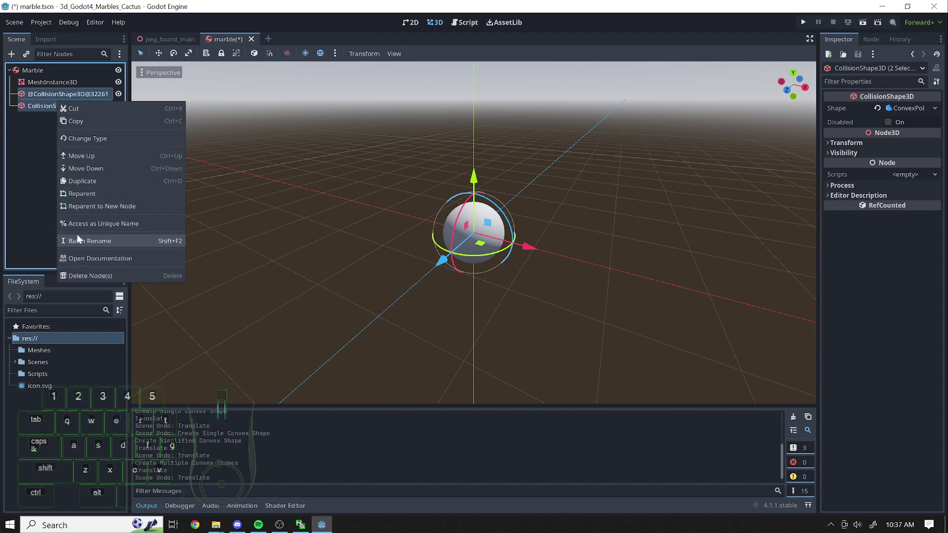
click(93, 278)
double_click(454, 287)
click(77, 181)
click(73, 87)
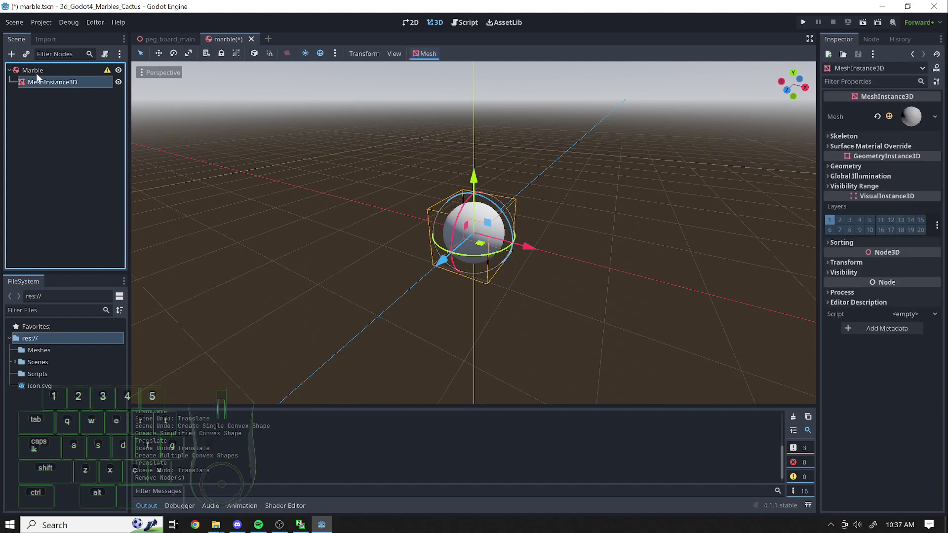
Add a CollisionShape3D child under the Marble root node
click(41, 77)
click(18, 60)
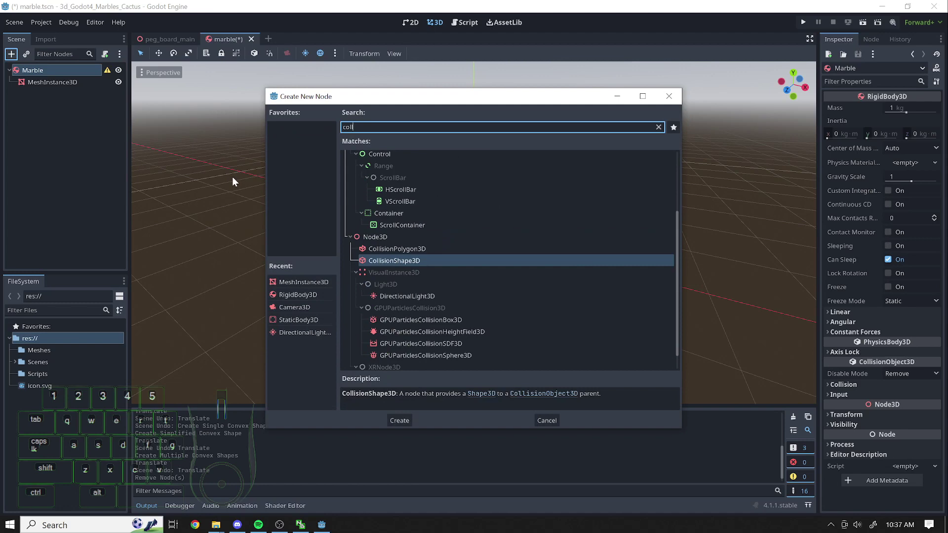
double_click(390, 267)
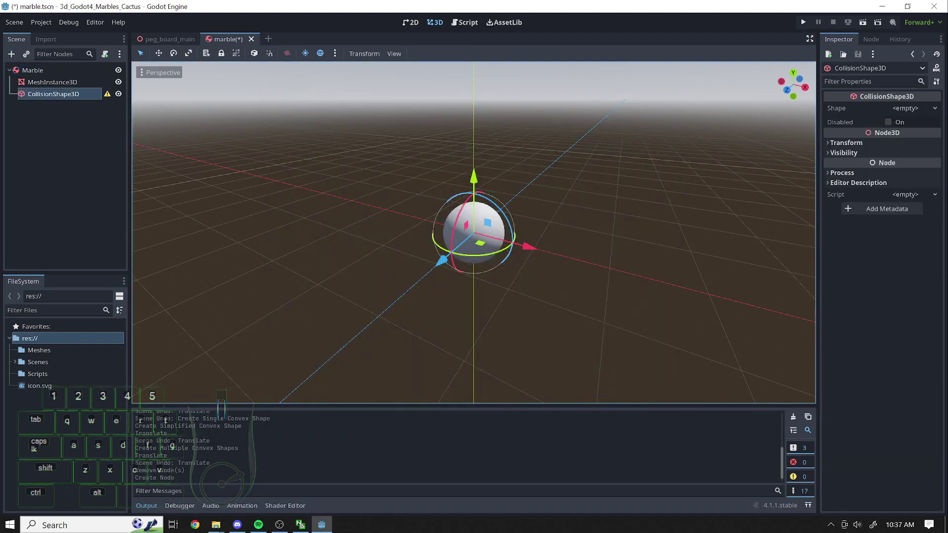
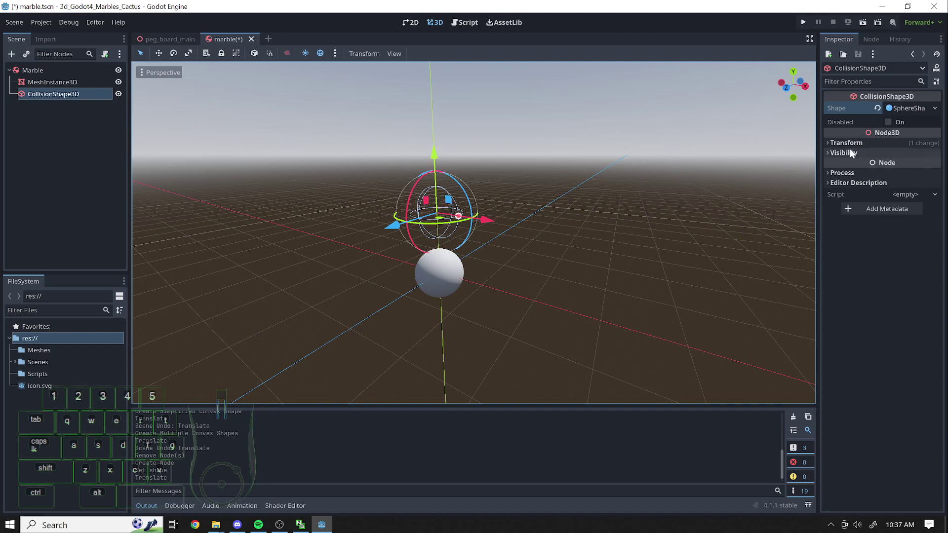
Give the collision shape a sphere shape, reset its position to the mesh centre, and save marble.tscn
click(838, 146)
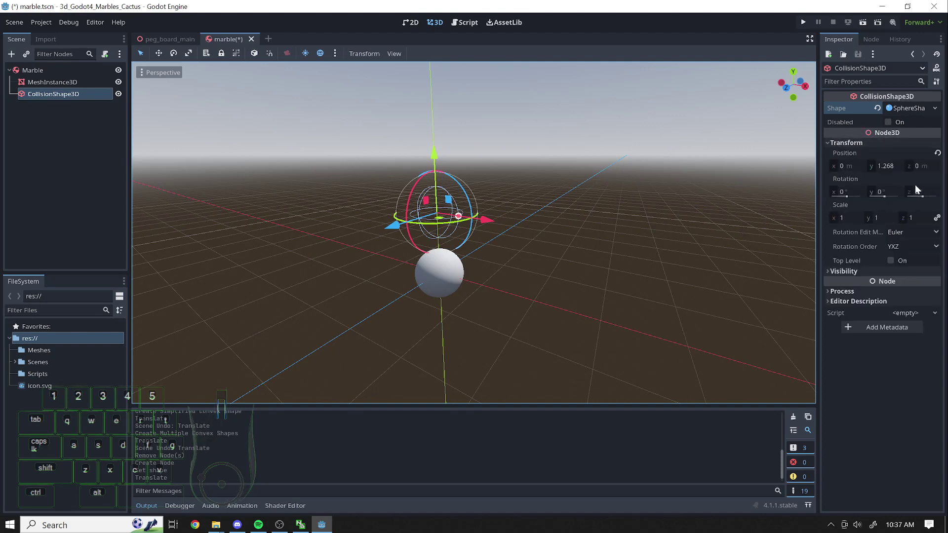
click(942, 151)
click(835, 144)
click(940, 157)
click(666, 302)
drag(459, 257, 598, 234)
key(s)
key(d)
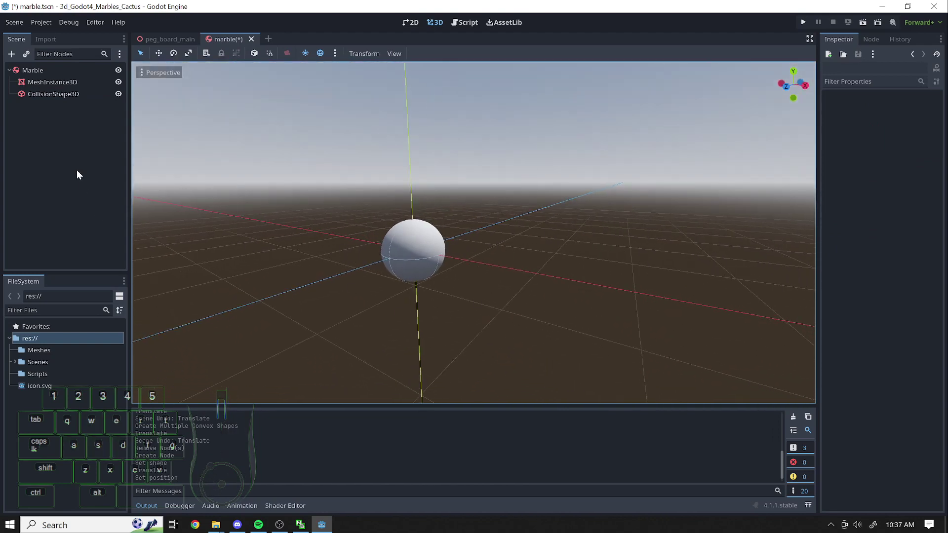
click(72, 164)
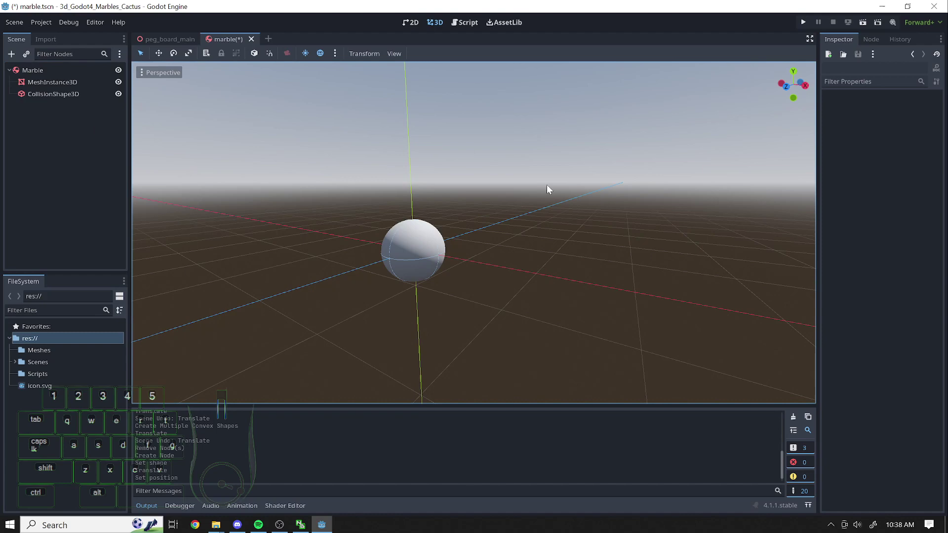
key(ctrl+s)
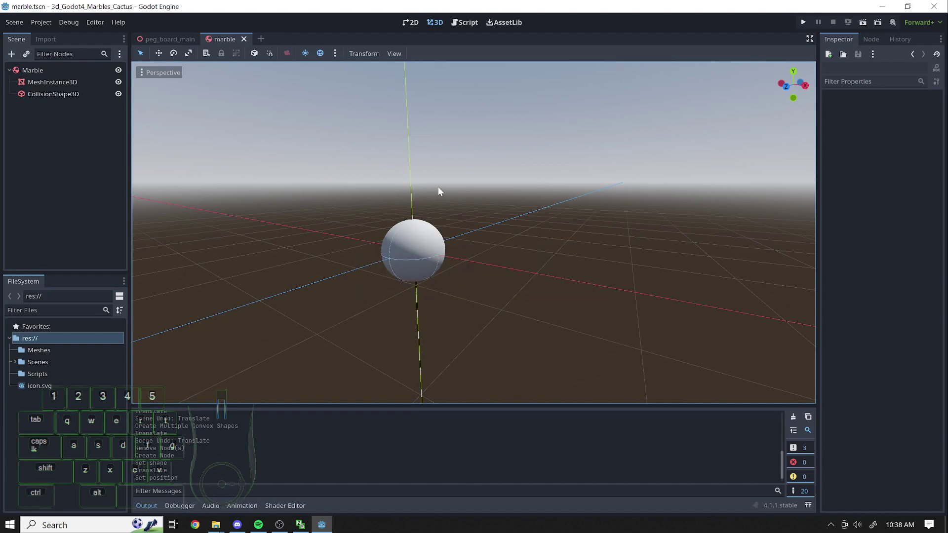
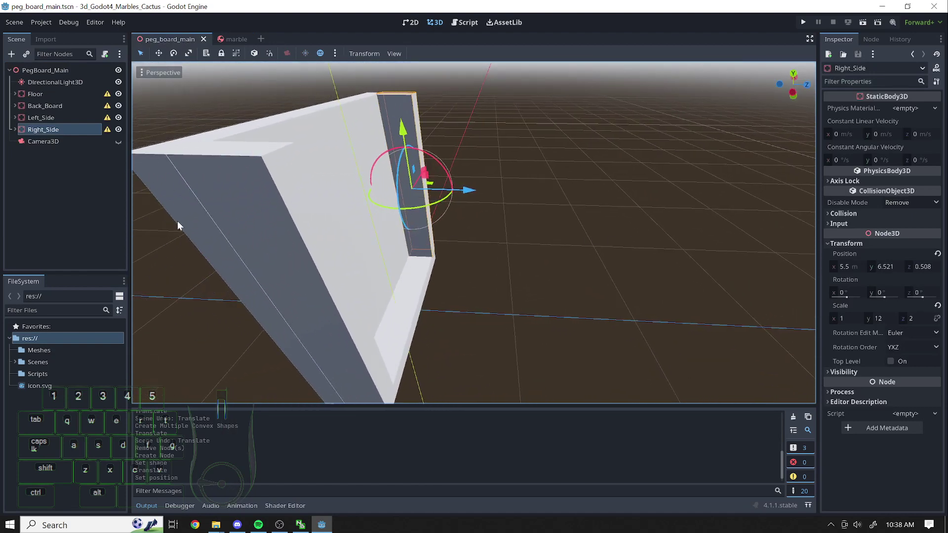
Instantiate marble.tscn as a child of the PegBoard_Main root node
drag(65, 211, 72, 152)
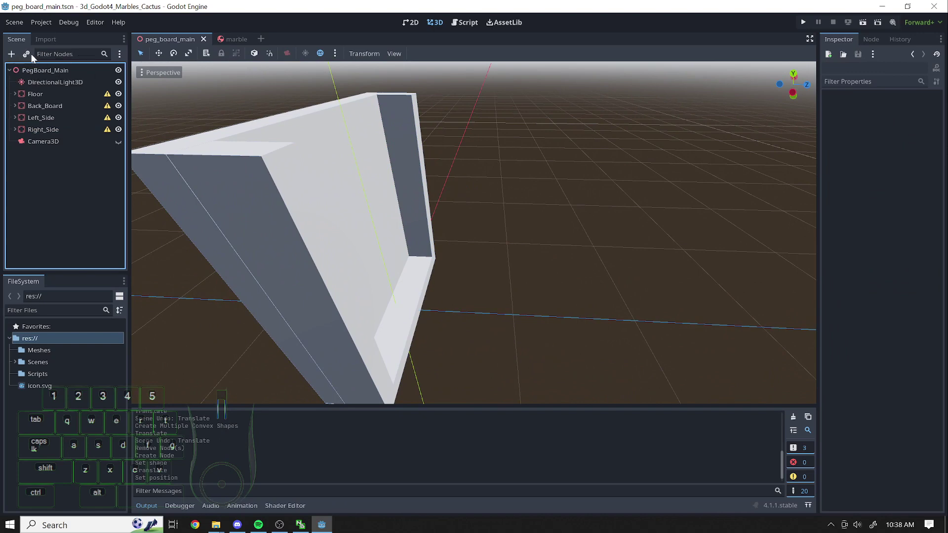
click(42, 74)
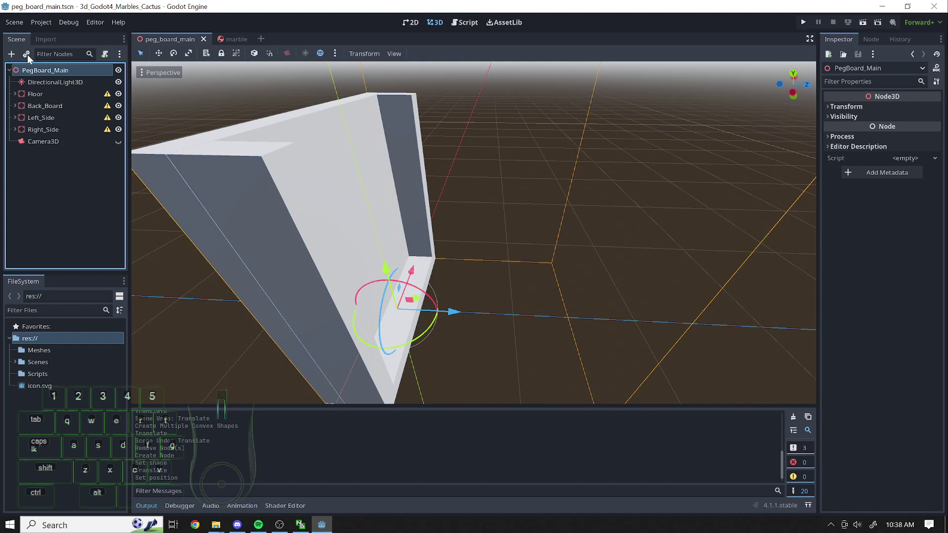
drag(32, 60, 65, 97)
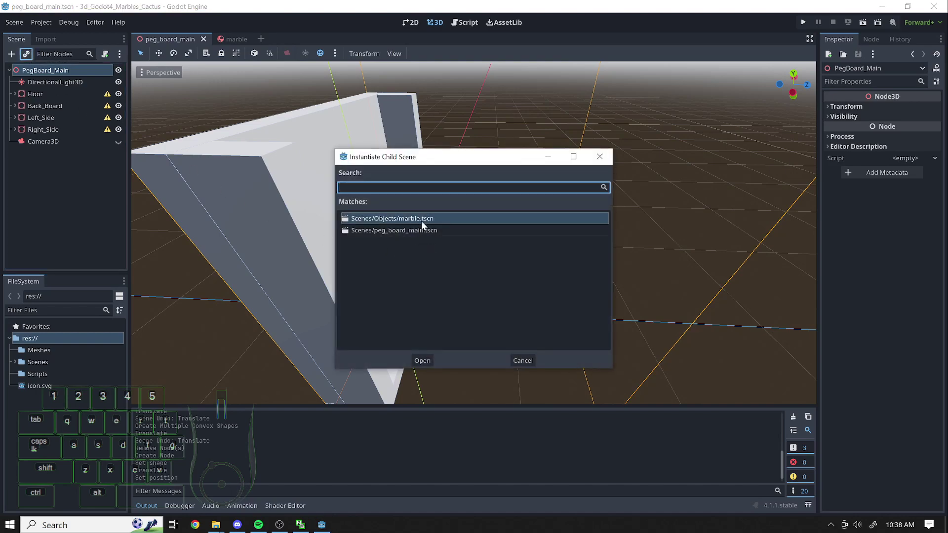
double_click(422, 222)
Raise the Marble instance above the board's top edge and centre it over the board
drag(672, 253, 663, 248)
key(d)
key(s)
drag(486, 238, 652, 243)
drag(639, 274, 618, 259)
drag(562, 208, 626, 41)
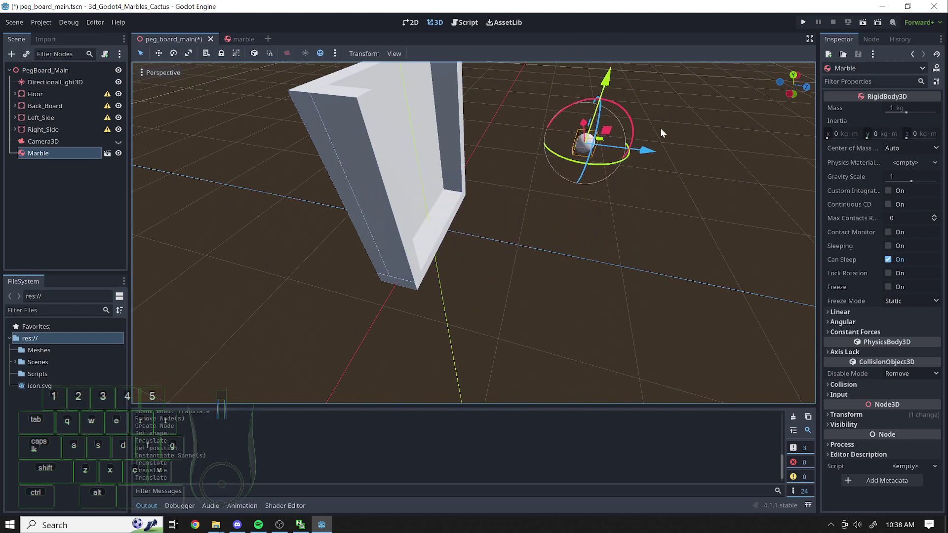
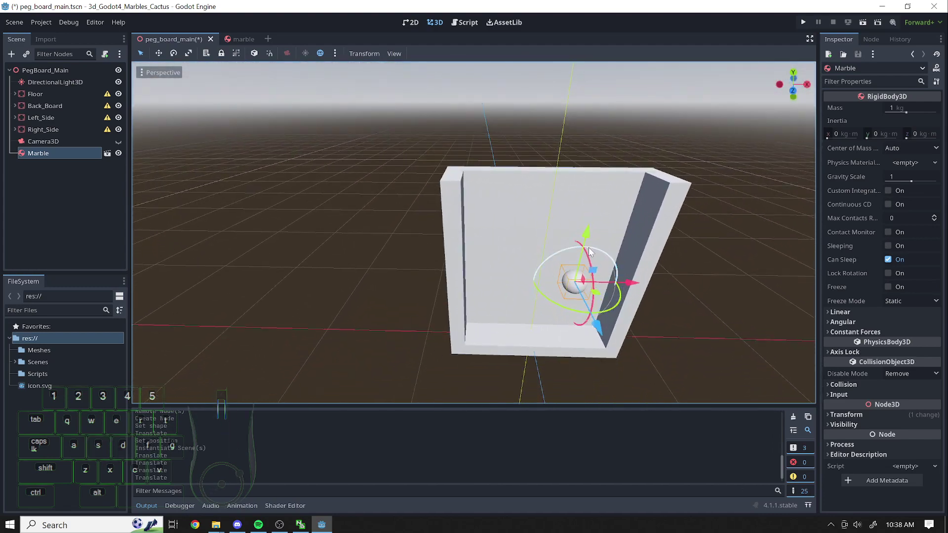
drag(588, 238, 630, 84)
drag(640, 168, 631, 140)
drag(629, 140, 412, 193)
key(a)
key(w)
key(a)
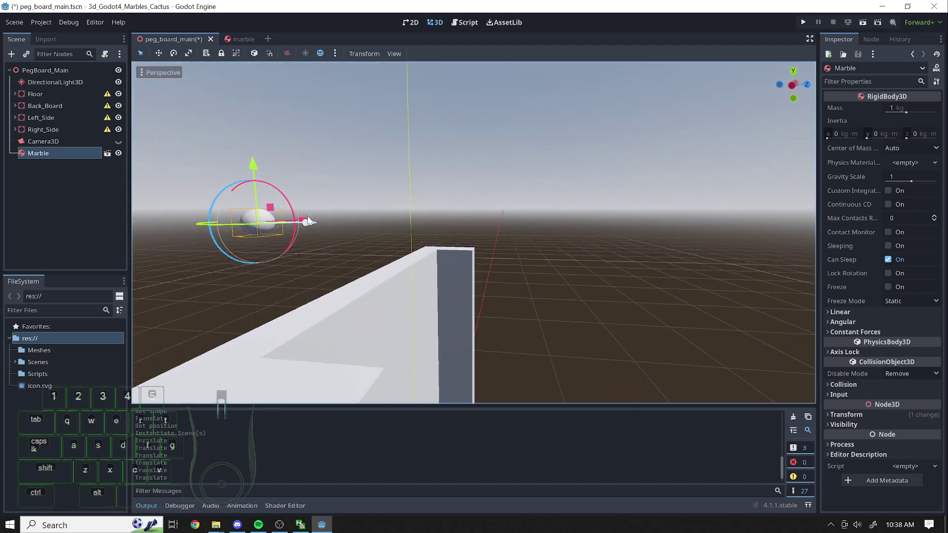
drag(311, 217, 505, 218)
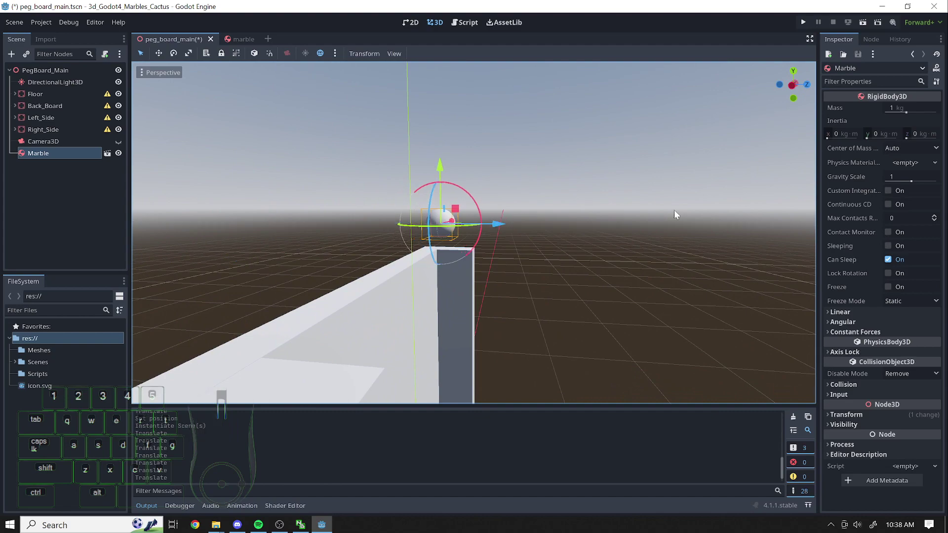
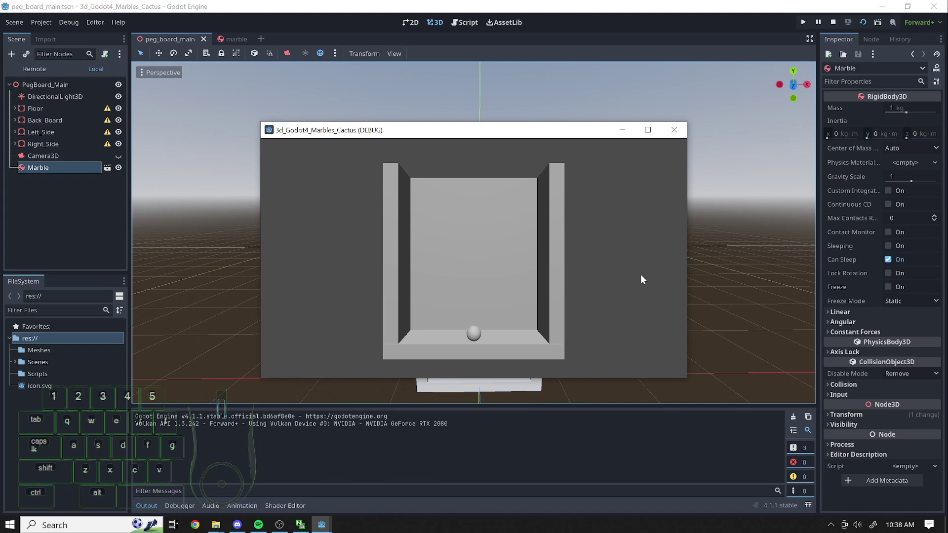
click(683, 127)
drag(649, 272, 649, 275)
key(w)
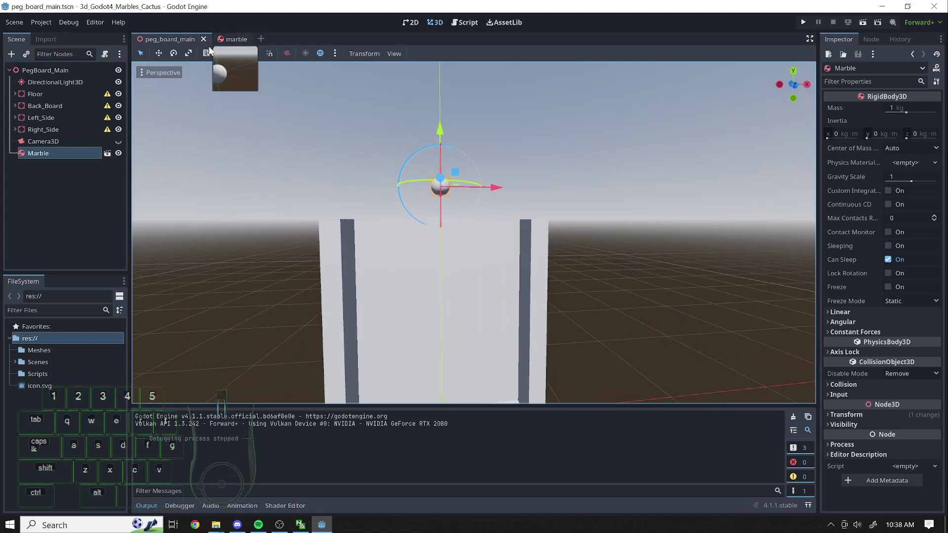
Instantiate a second marble under PegBoard_Main, dismissing the self-instance alert
drag(88, 196, 79, 158)
click(42, 75)
click(34, 55)
click(411, 236)
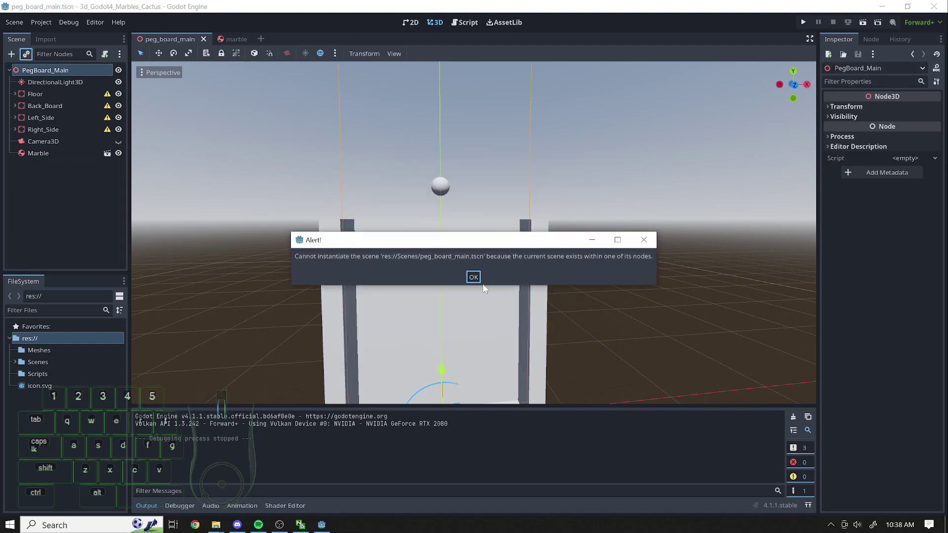
click(486, 284)
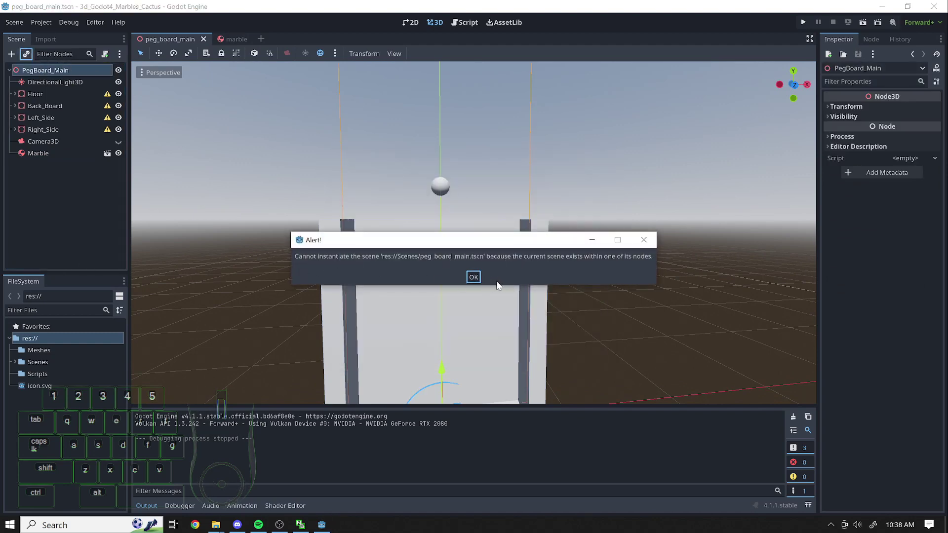
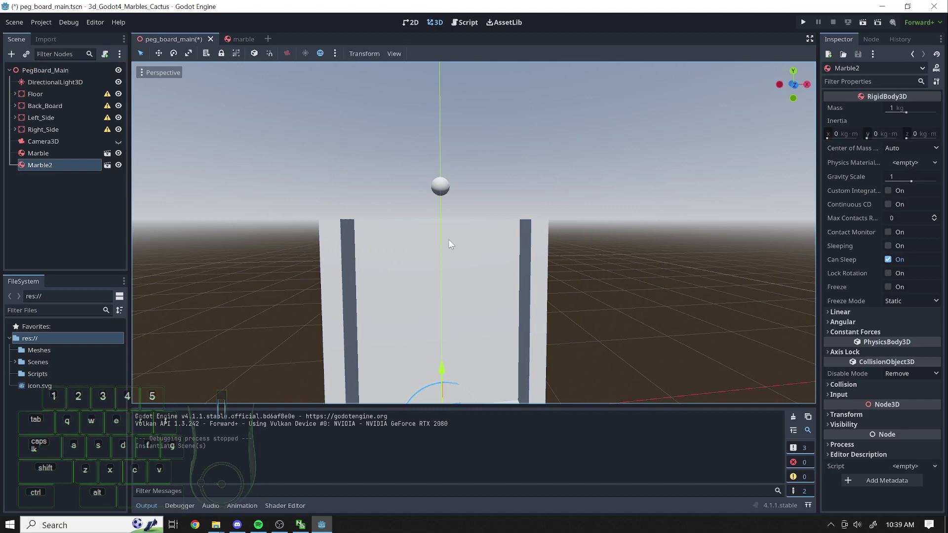
Move Marble2 above and slightly right of the first marble
key(s)
drag(438, 374, 446, 89)
drag(500, 144, 545, 134)
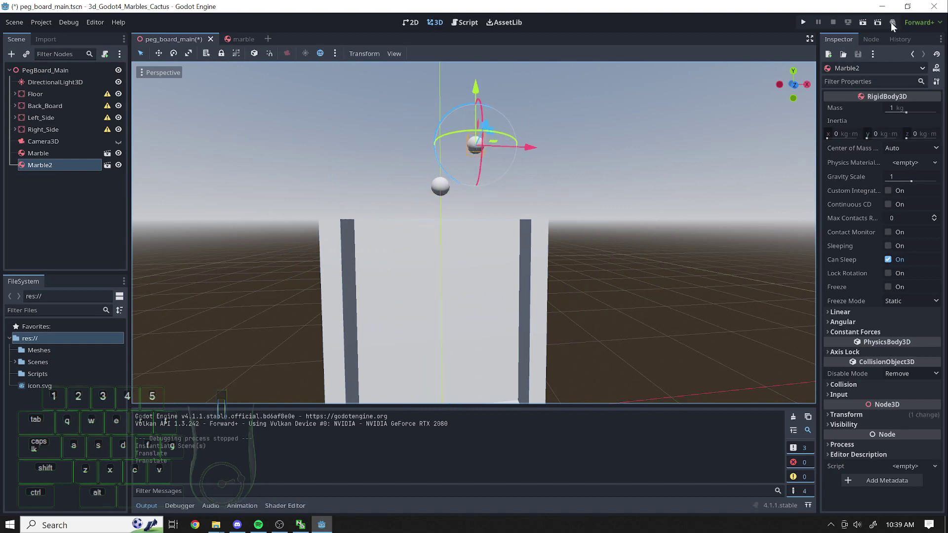
Run and close the game, then reorder and reselect a marble in the Scene dock
click(864, 27)
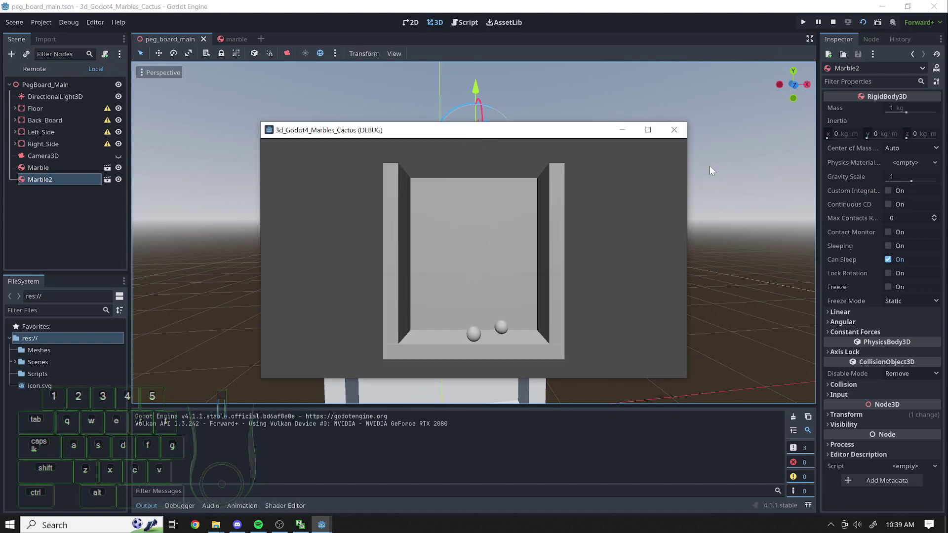
click(686, 135)
click(56, 224)
click(45, 166)
click(36, 170)
drag(44, 204, 39, 164)
click(39, 164)
click(81, 223)
click(28, 168)
Duplicate the marble six times up to Marble8, raise a copy above the others, and run again
key(ctrl+d)
key(ctrl+d)
key(ctrl+d)
key(ctrl+d)
key(ctrl+d)
key(ctrl+d)
click(53, 231)
drag(481, 174, 495, 129)
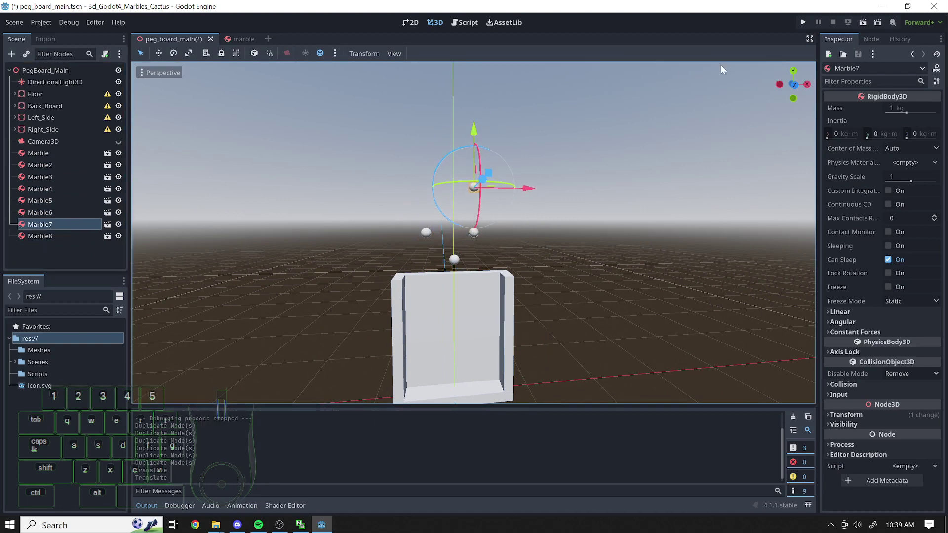
drag(869, 24, 886, 55)
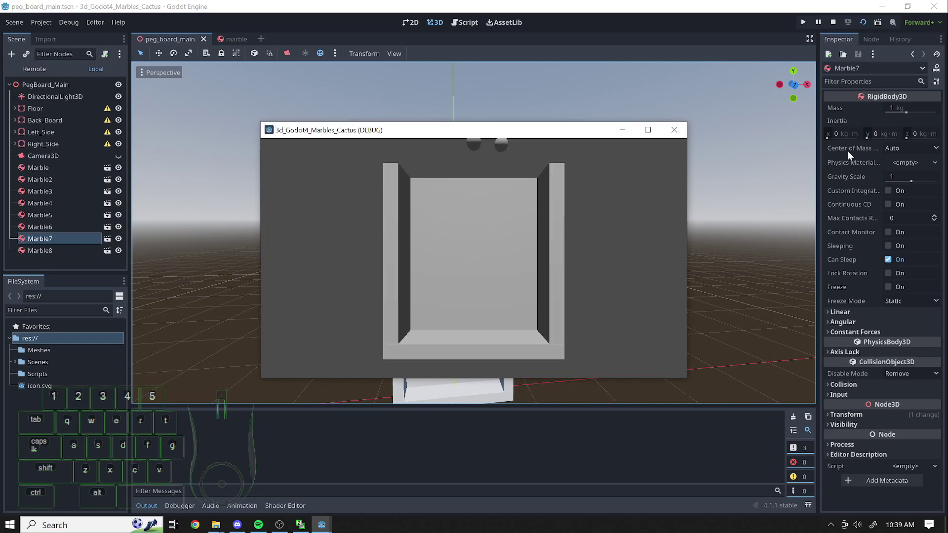
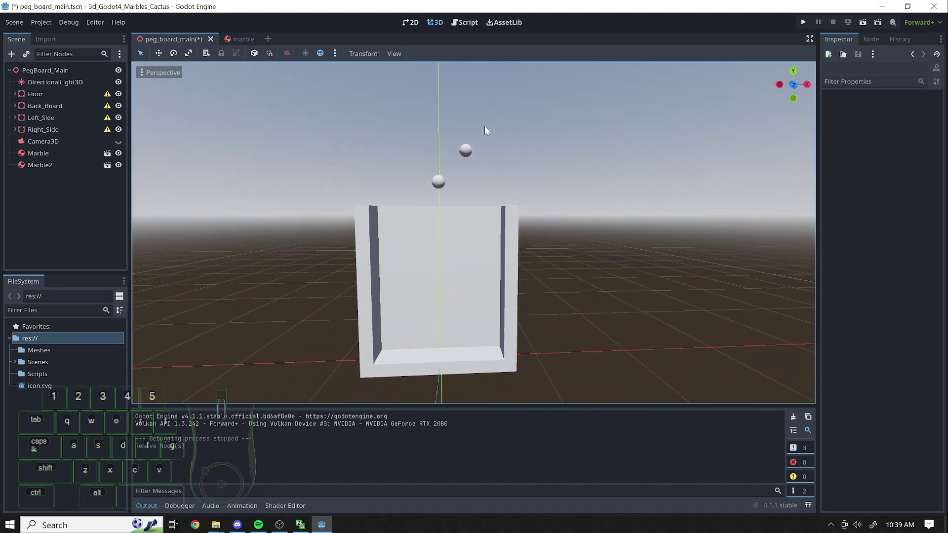
In the marble scene, set the MeshInstance3D transform scale to 0.4 on every axis
click(45, 171)
click(236, 40)
click(67, 84)
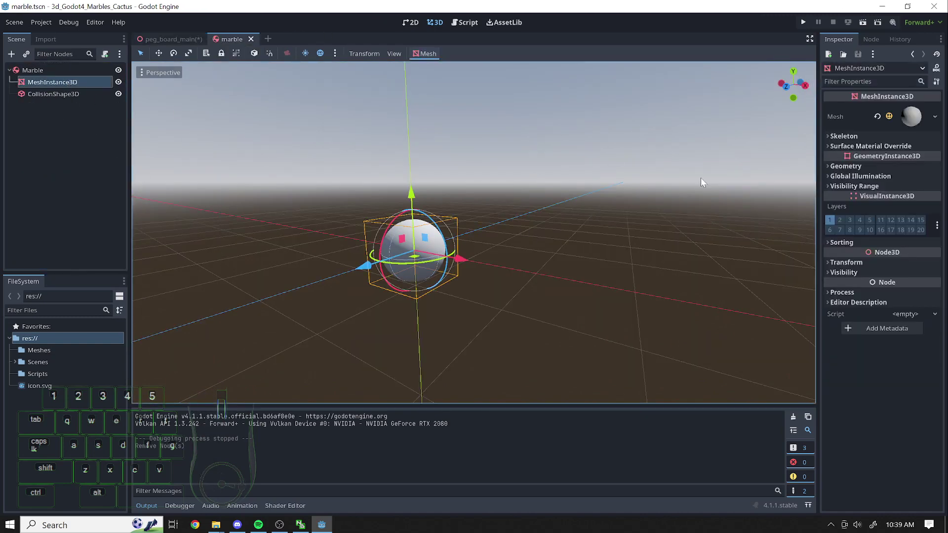
click(834, 272)
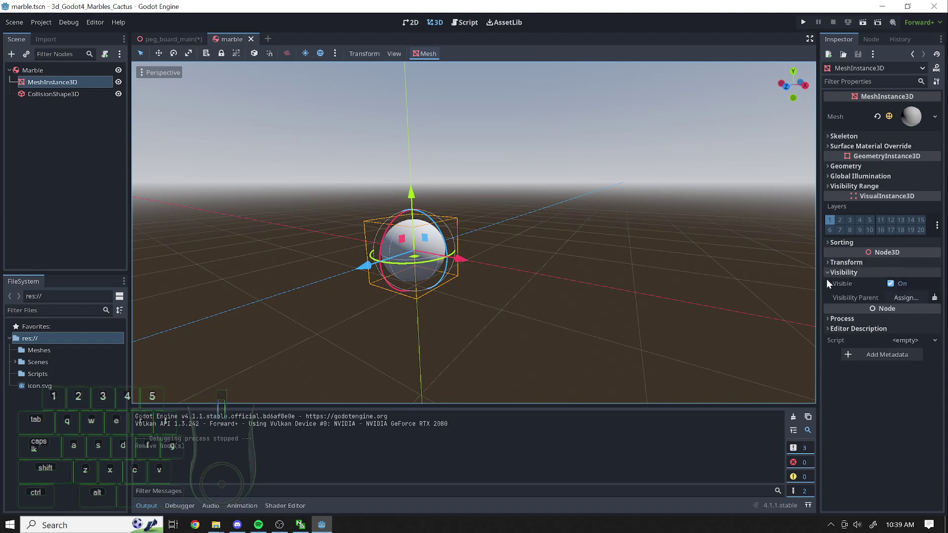
click(831, 274)
click(832, 264)
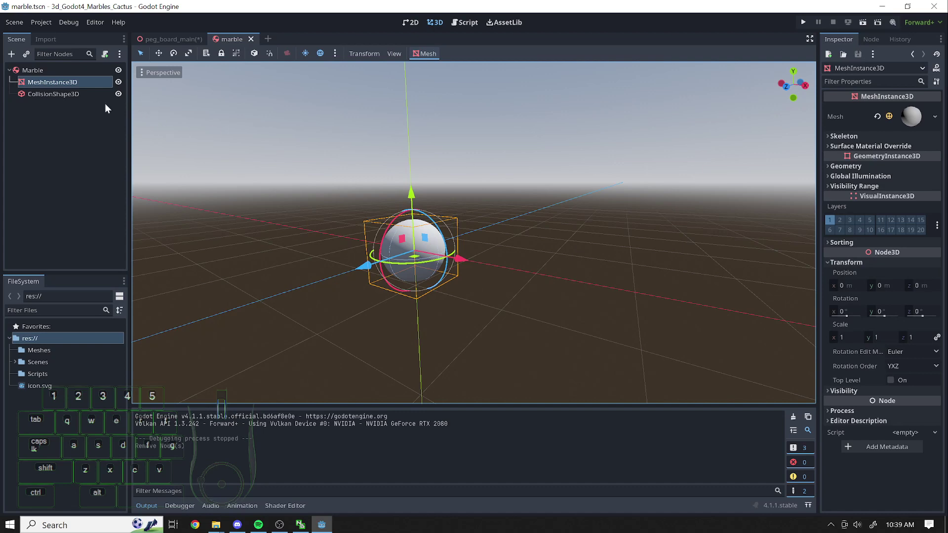
click(80, 97)
click(74, 83)
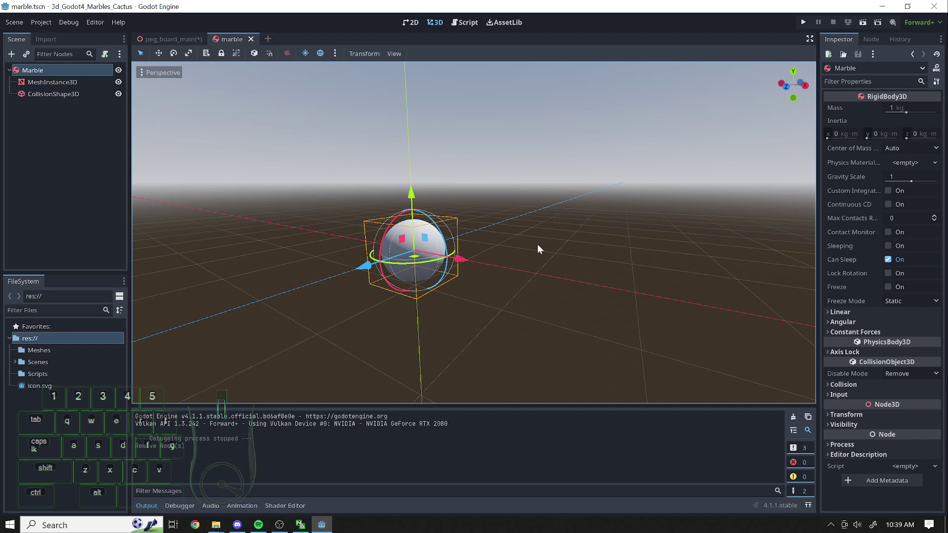
click(61, 89)
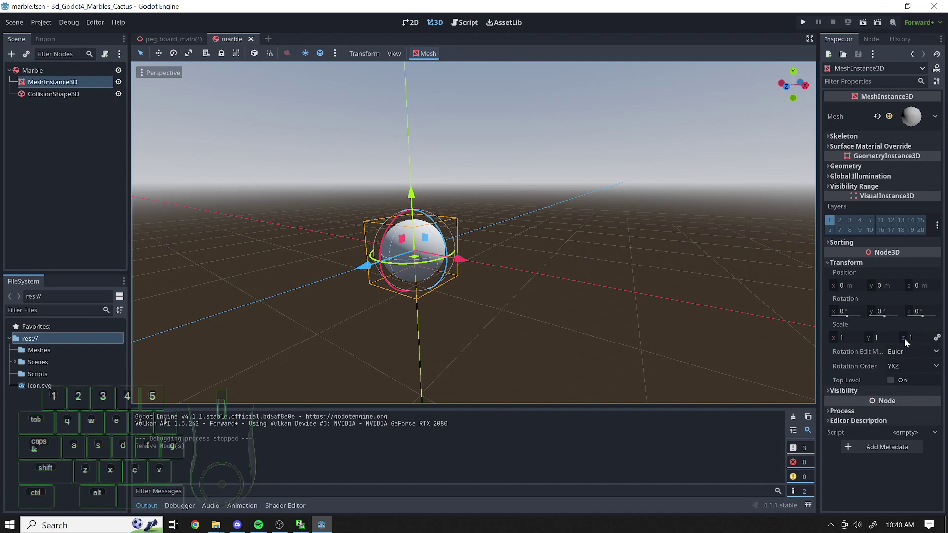
click(847, 344)
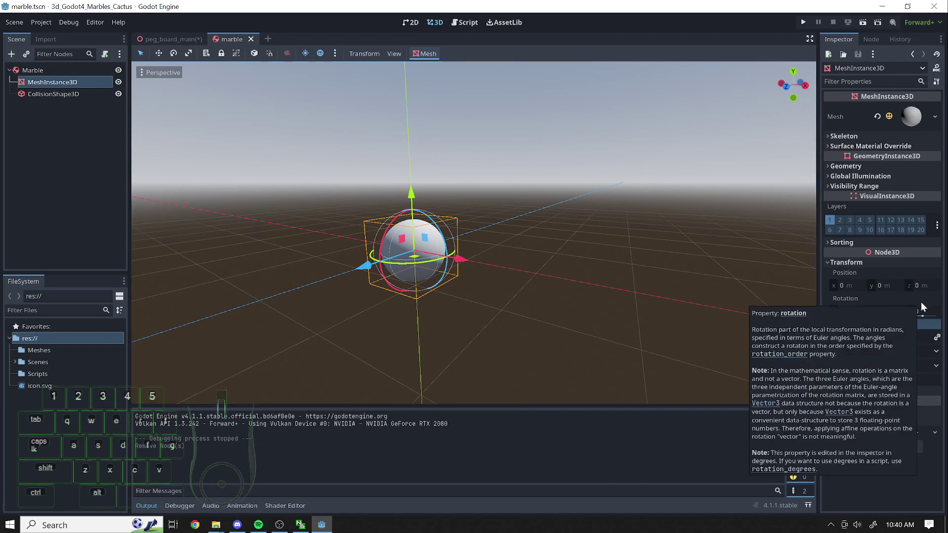
key(Tab)
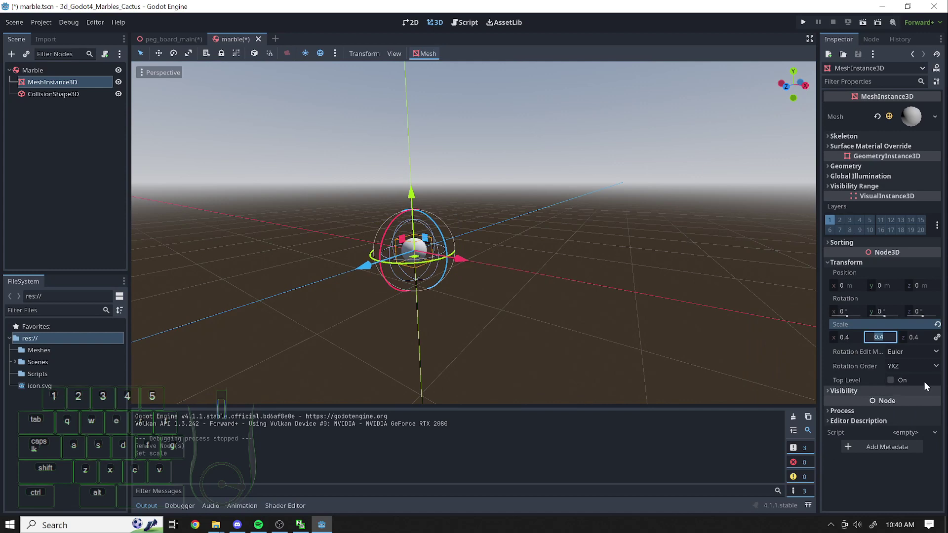
Set the CollisionShape3D scale to 0.4 as well and save marble.tscn
click(54, 97)
click(838, 275)
click(843, 277)
click(848, 221)
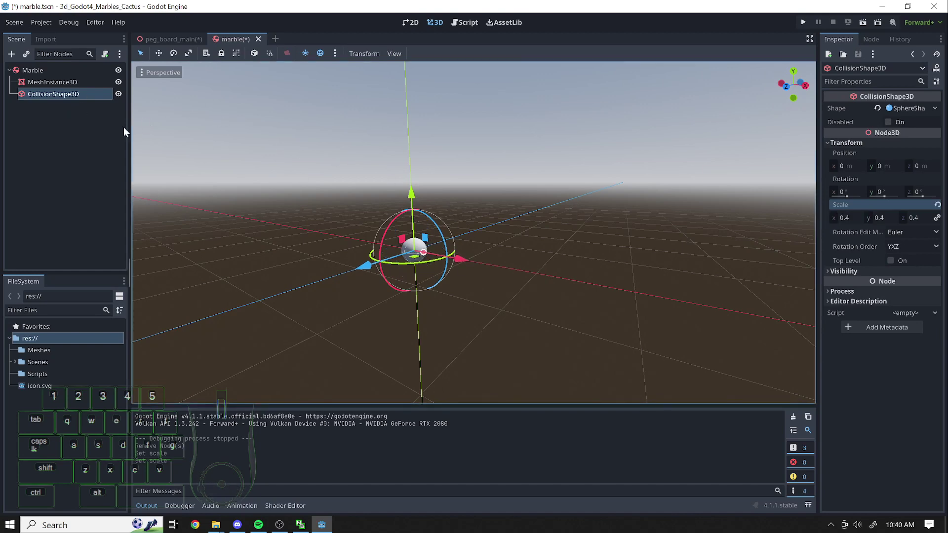
key(ctrl+s)
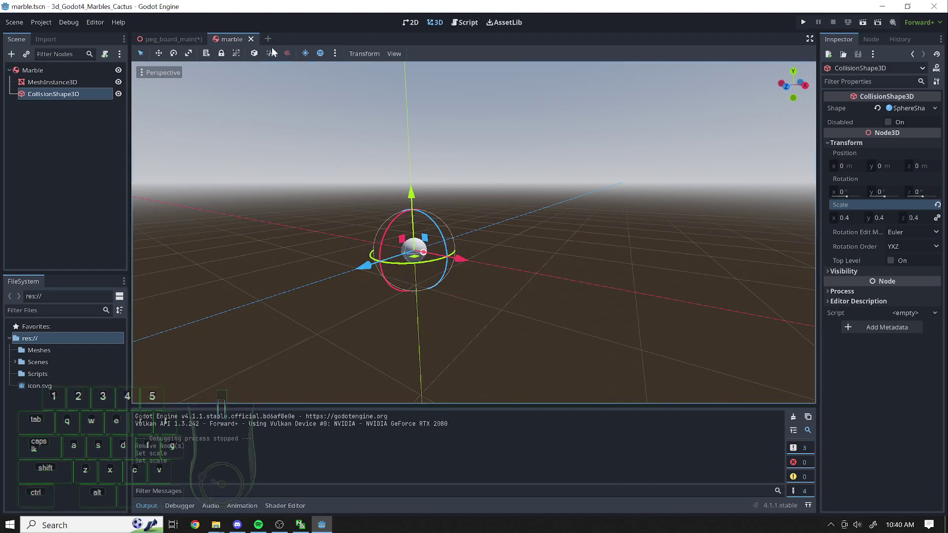
Run the peg board scene with the smaller marbles, close the game, and fly the view back from the board
click(185, 38)
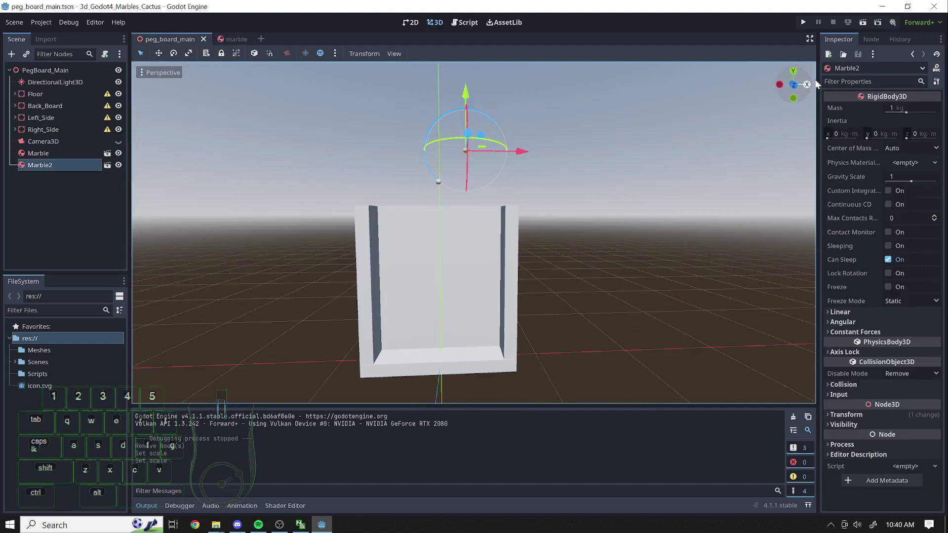
click(861, 26)
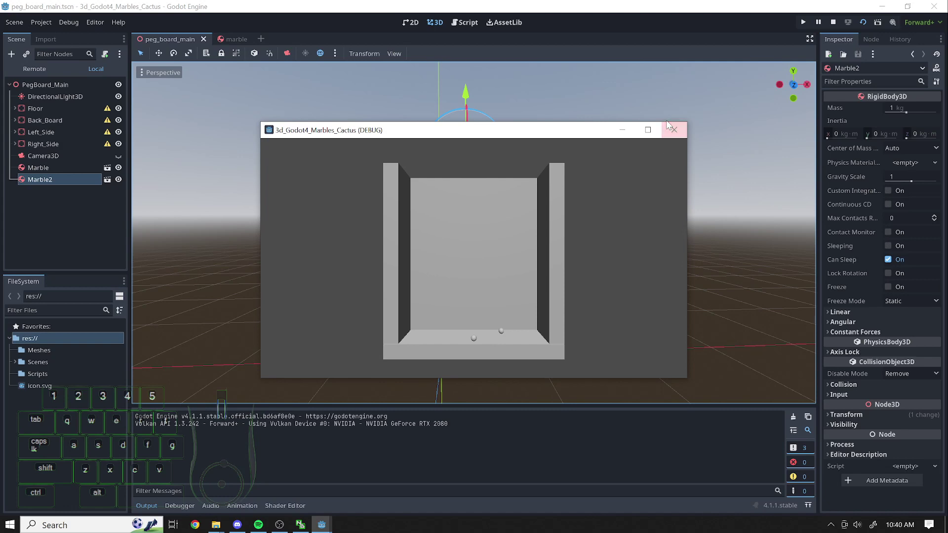
click(679, 126)
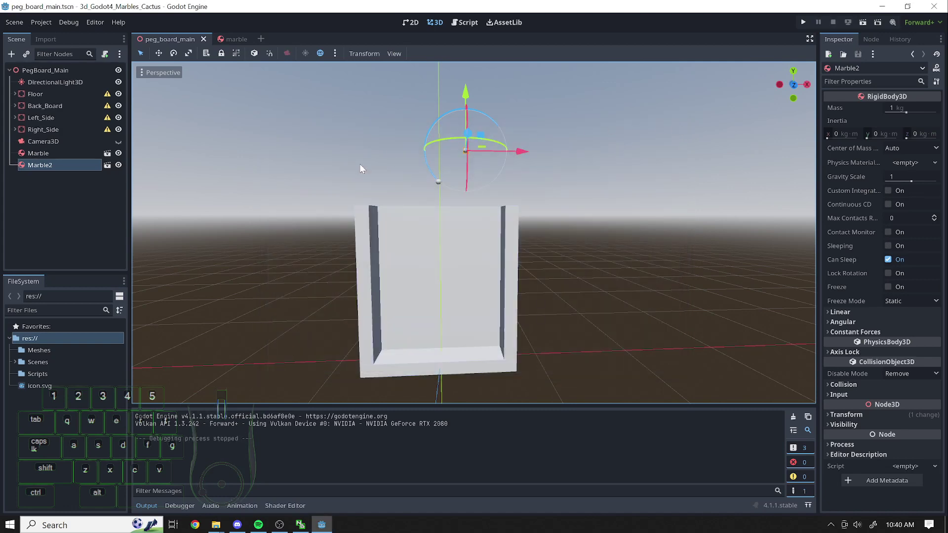
right_click(618, 186)
key(a)
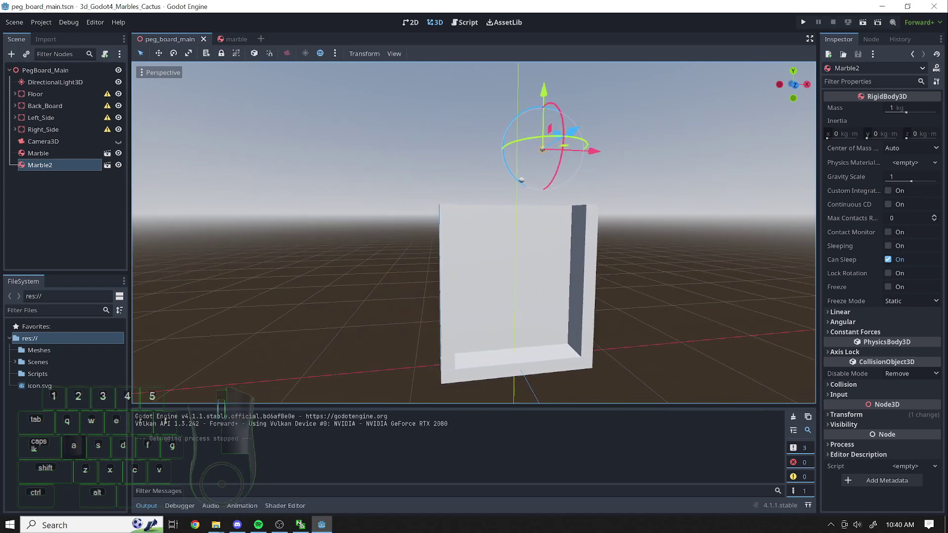
key(w)
key(s)
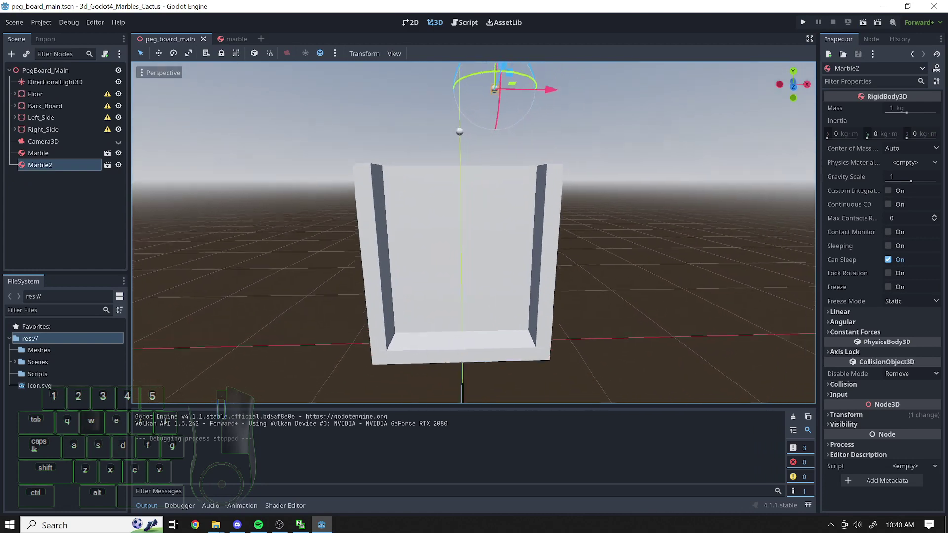
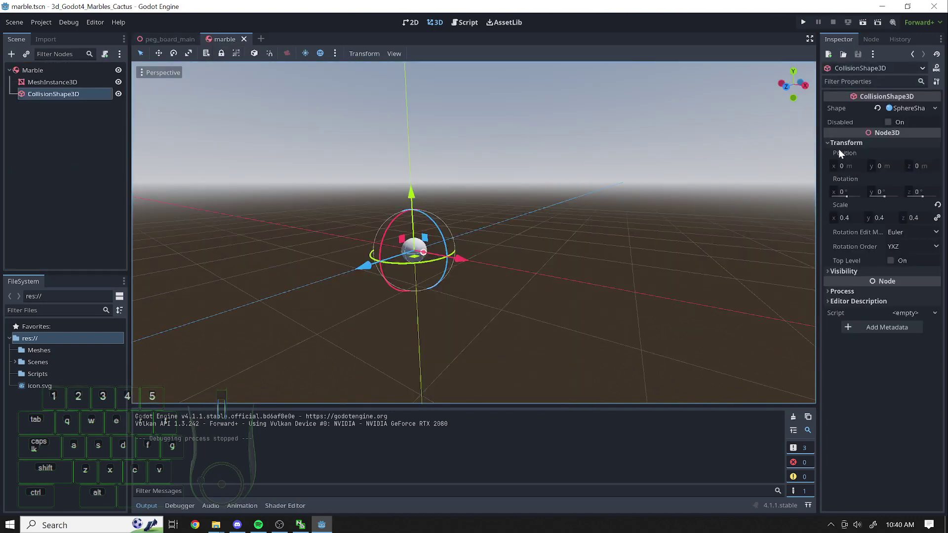
Give the Marble body a new PhysicsMaterial override and expand its settings
click(837, 145)
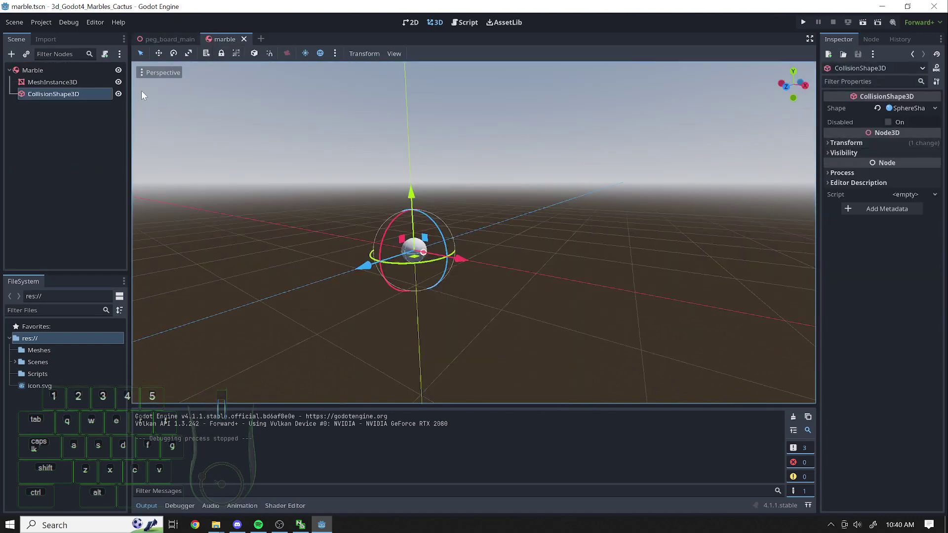
click(42, 74)
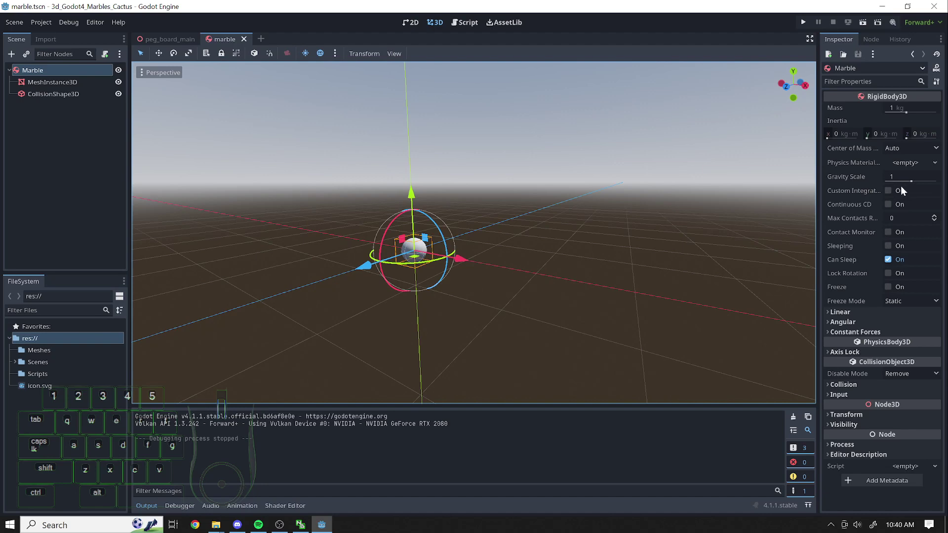
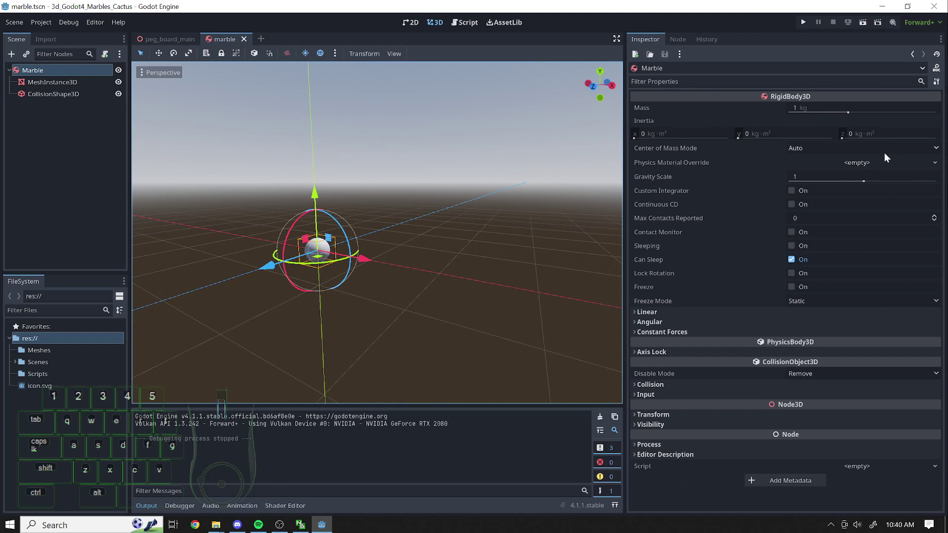
click(869, 162)
click(873, 176)
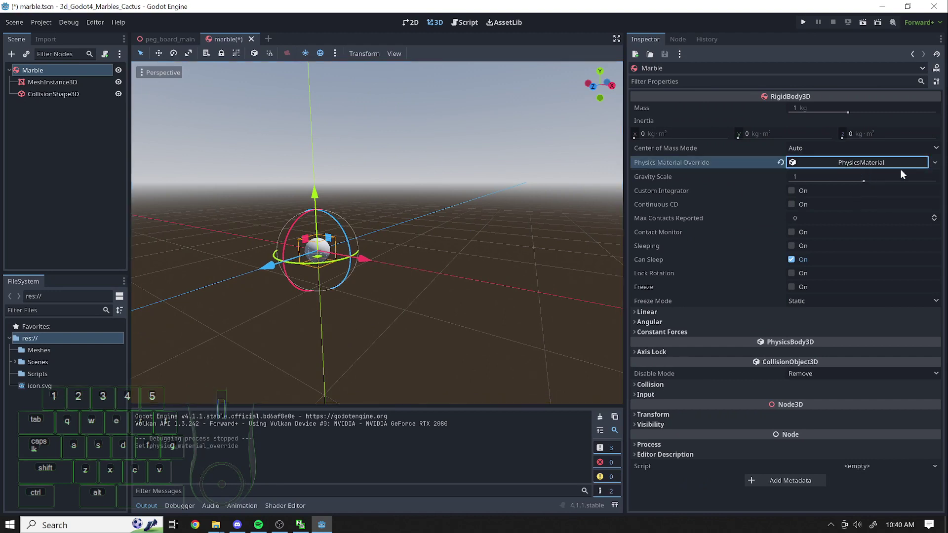
click(874, 166)
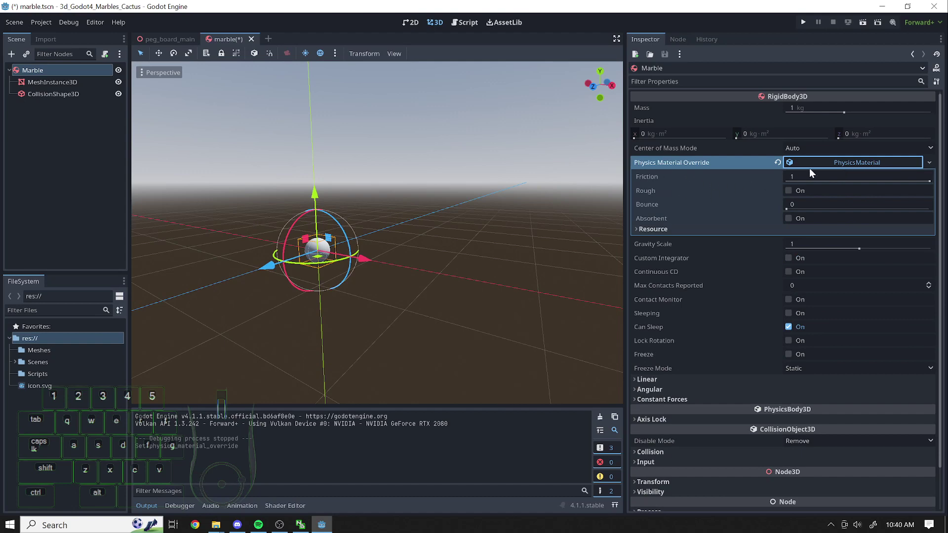
click(684, 231)
click(684, 231)
click(684, 231)
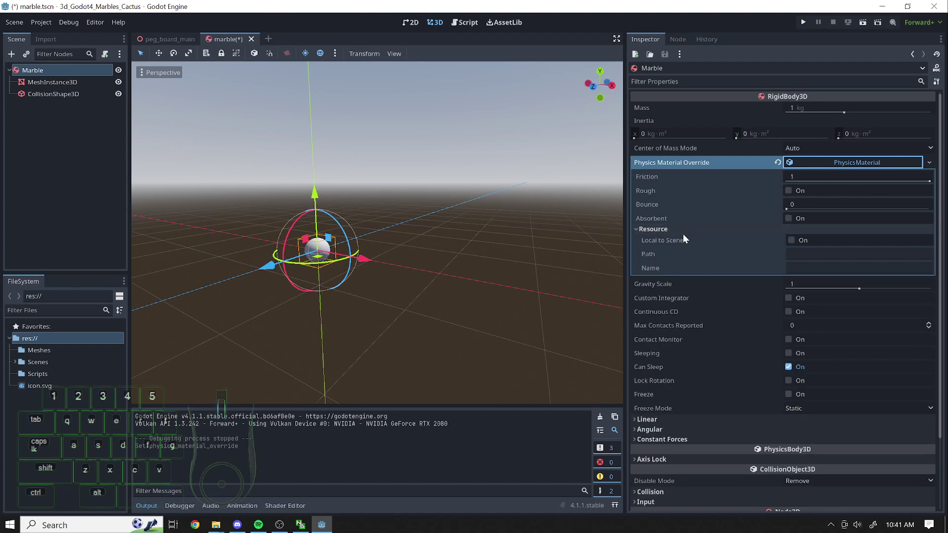
click(668, 234)
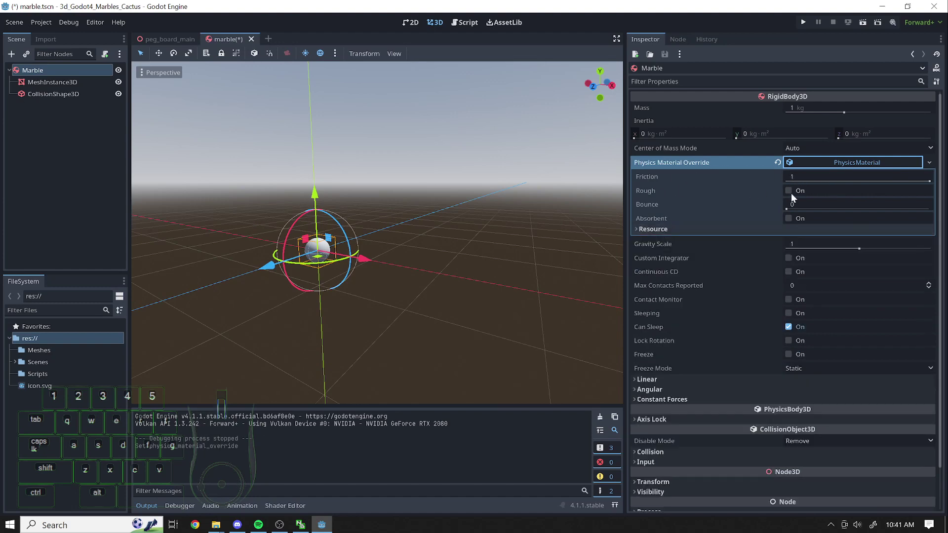
Set the material's bounce to 0.45, save marble.tscn, and return to the peg board scene
drag(792, 213, 848, 213)
click(824, 205)
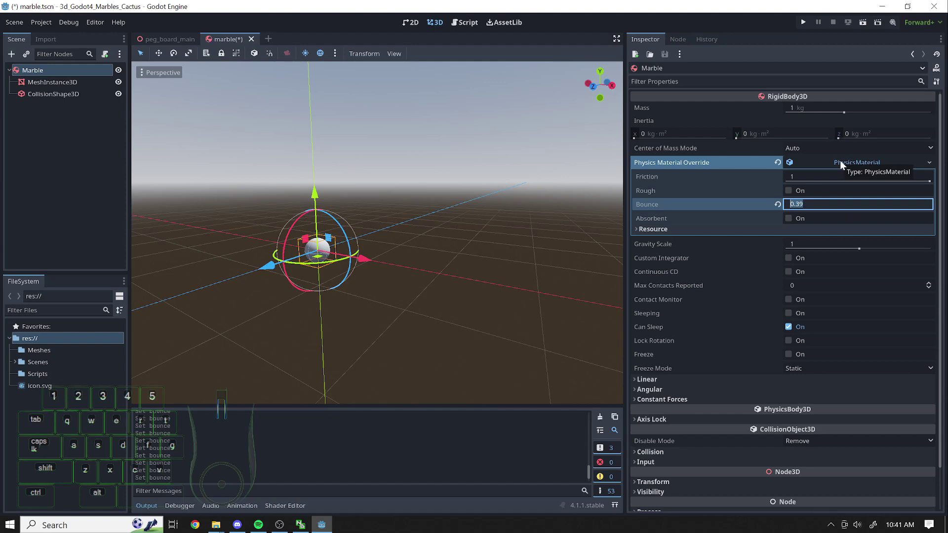
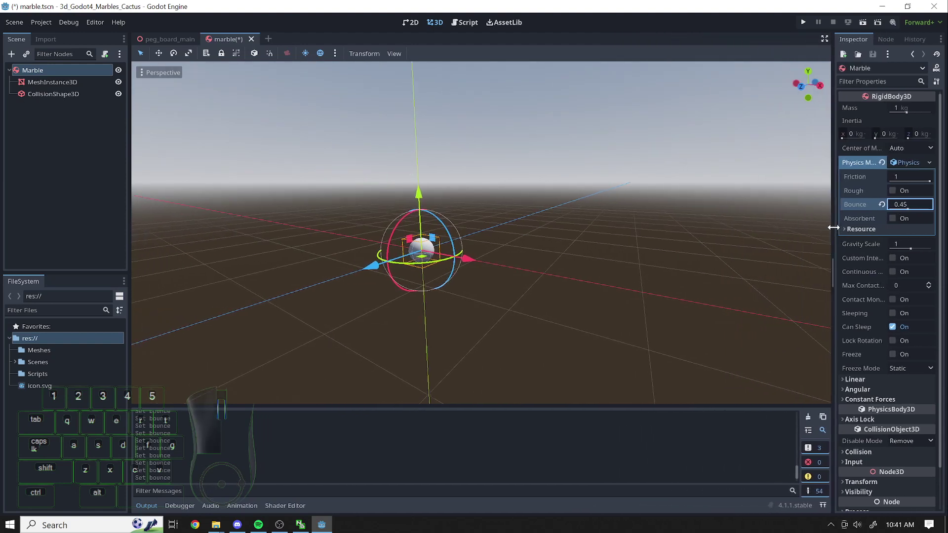
key(ctrl+s)
click(161, 40)
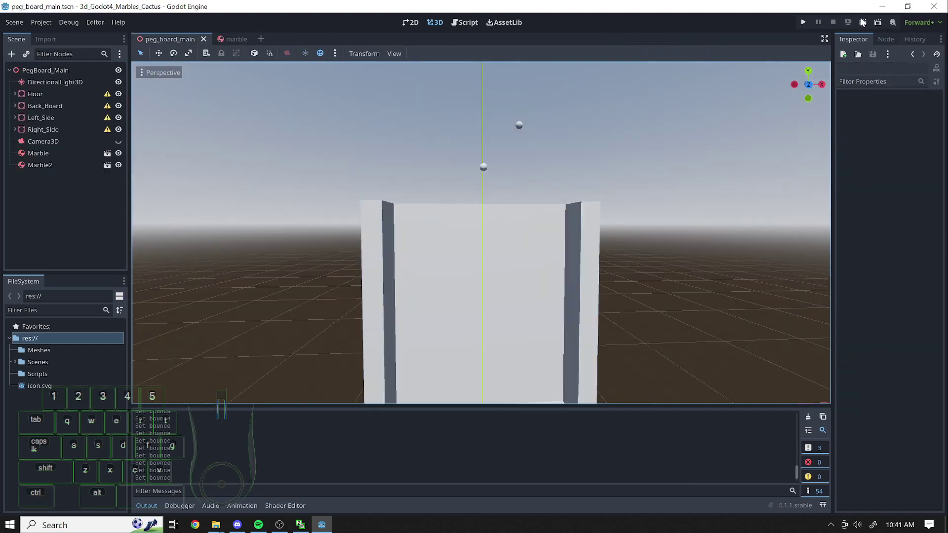
Test-run the peg board scene, then lower the Marble's PhysicsMaterial bounce to 0.35 and save
click(865, 21)
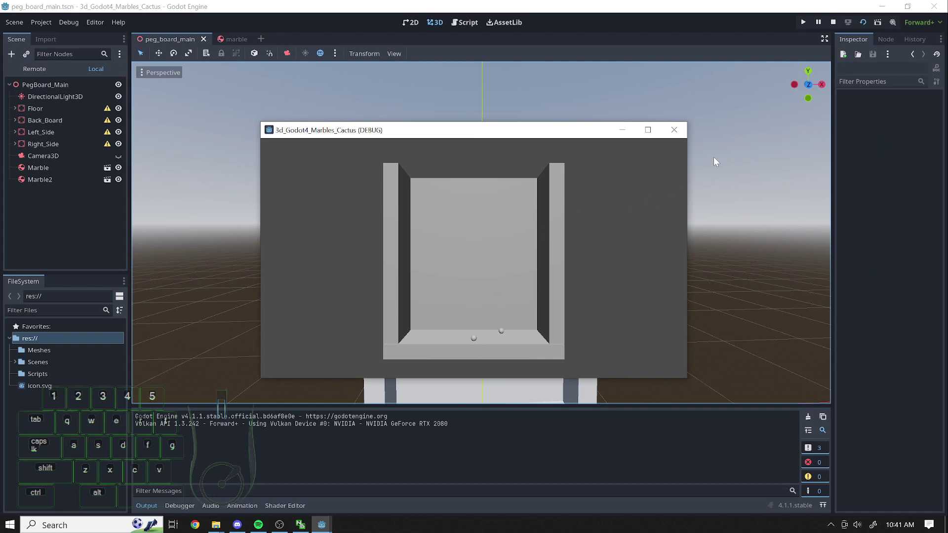
click(684, 131)
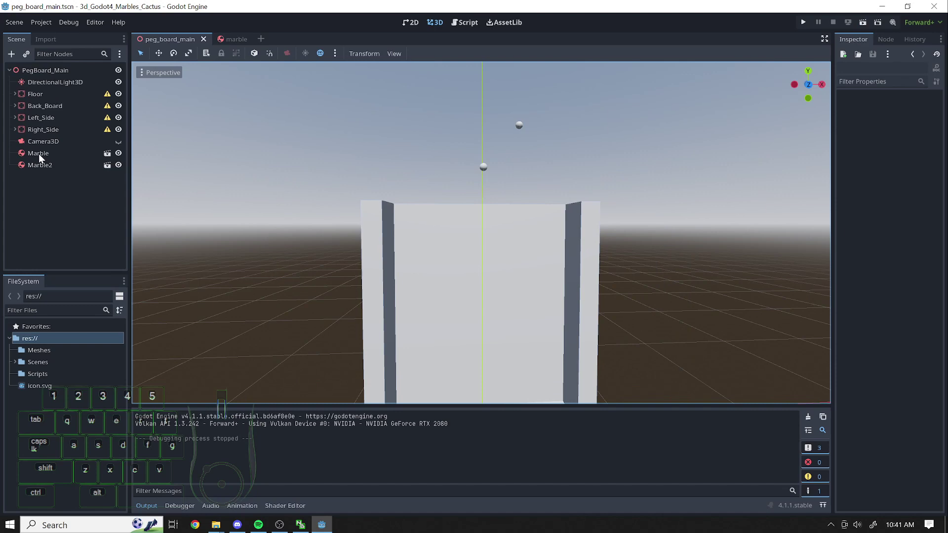
click(41, 158)
click(231, 42)
click(911, 206)
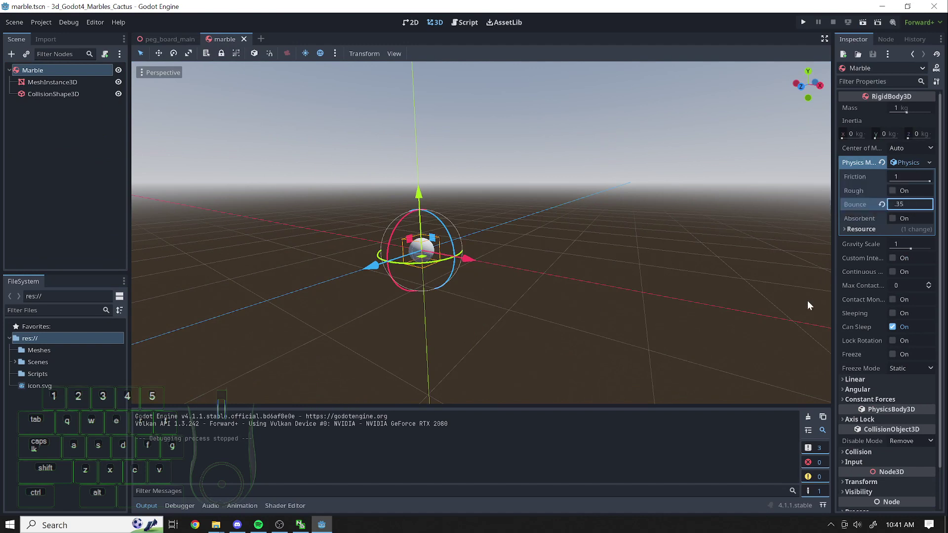
click(812, 308)
click(513, 241)
click(608, 162)
key(ctrl+s)
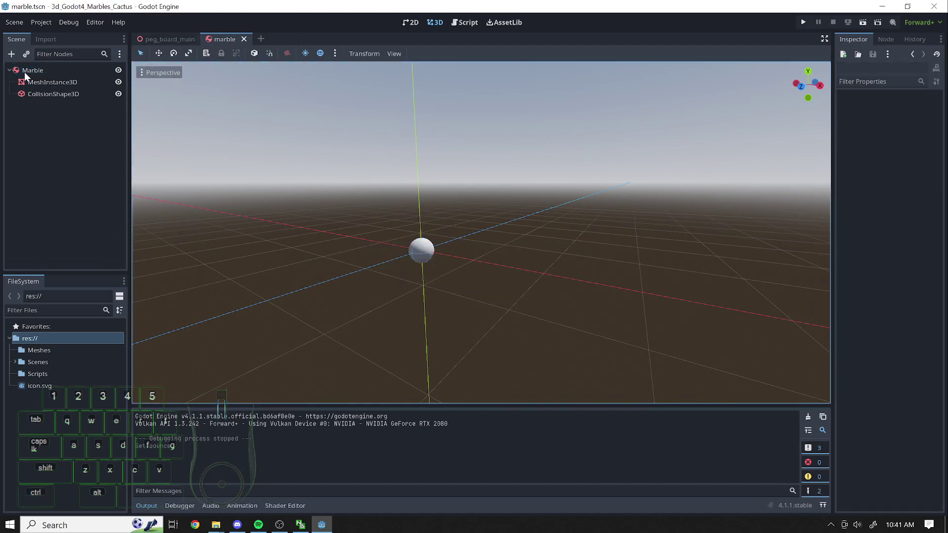
Return to the peg board scene, run it again with the new bounce, then look around the board
click(29, 75)
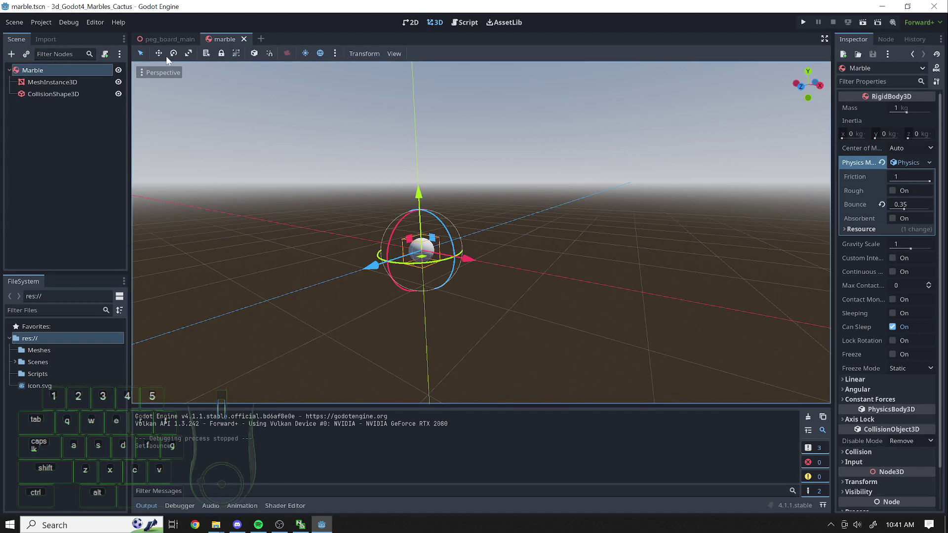
click(161, 39)
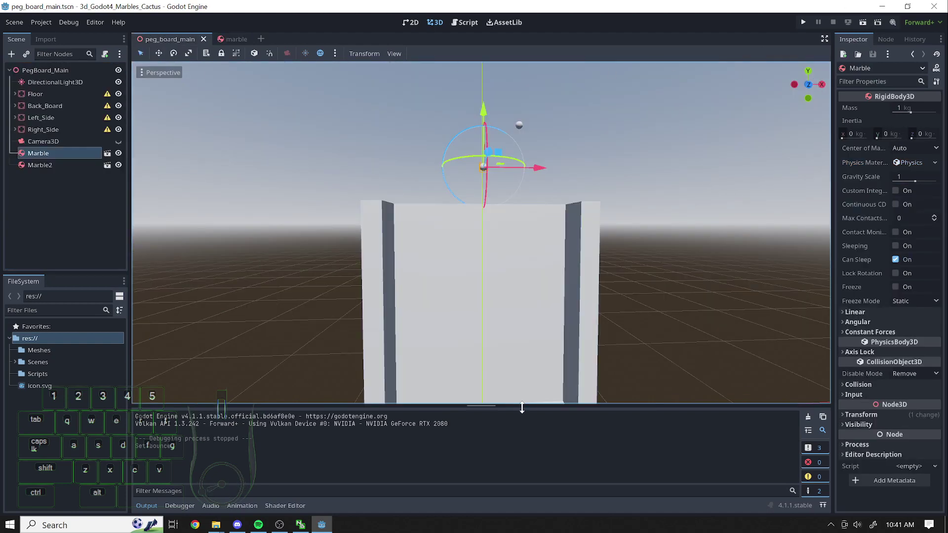
click(862, 24)
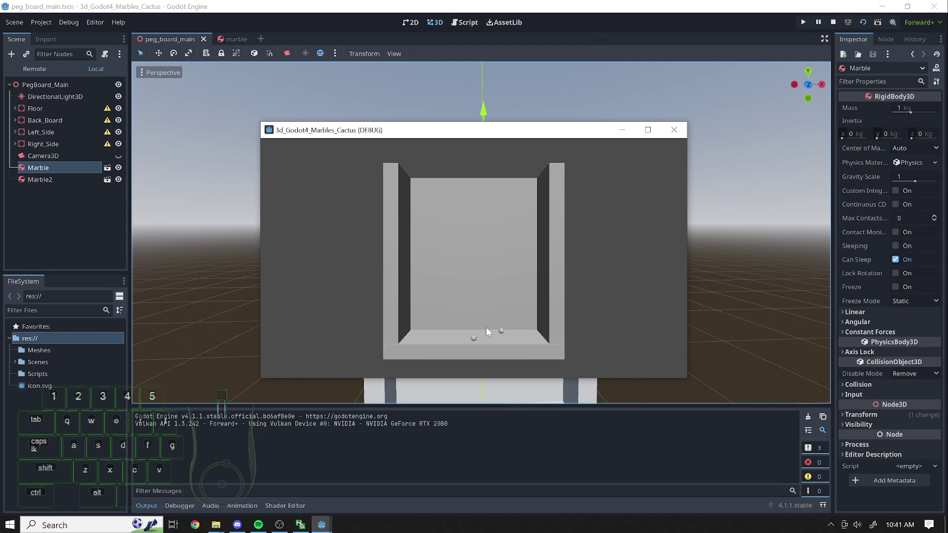
click(676, 130)
click(145, 513)
drag(676, 173, 476, 268)
key(s)
key(w)
key(s)
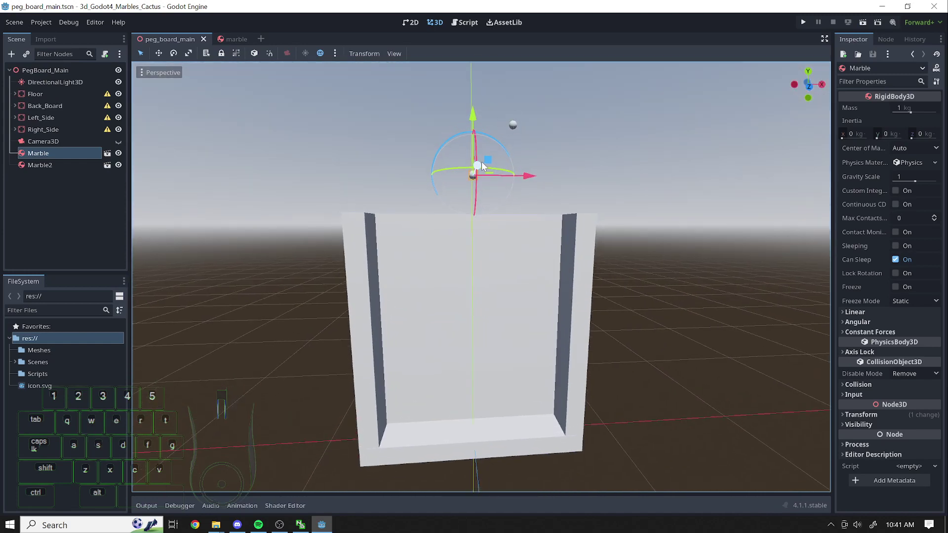
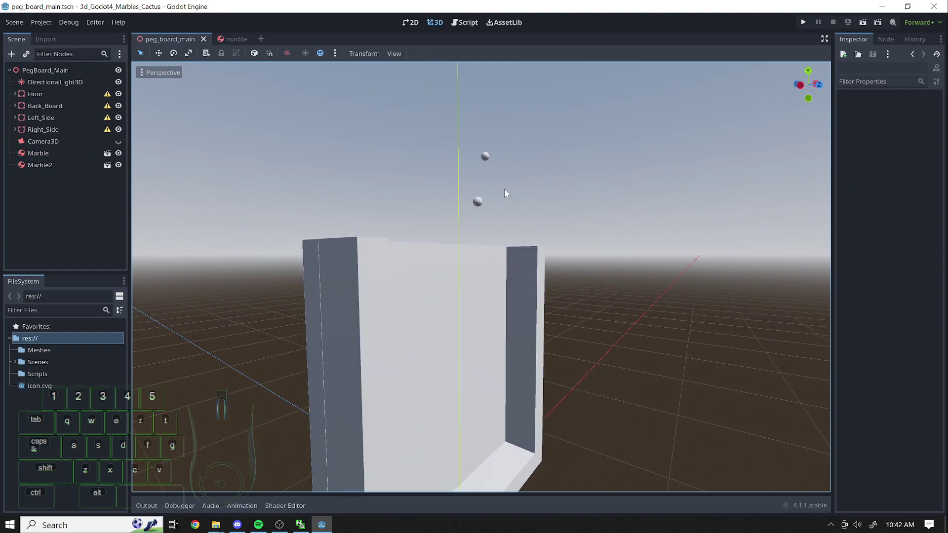
Give the marble's MeshInstance3D a new StandardMaterial3D surface material override
click(238, 37)
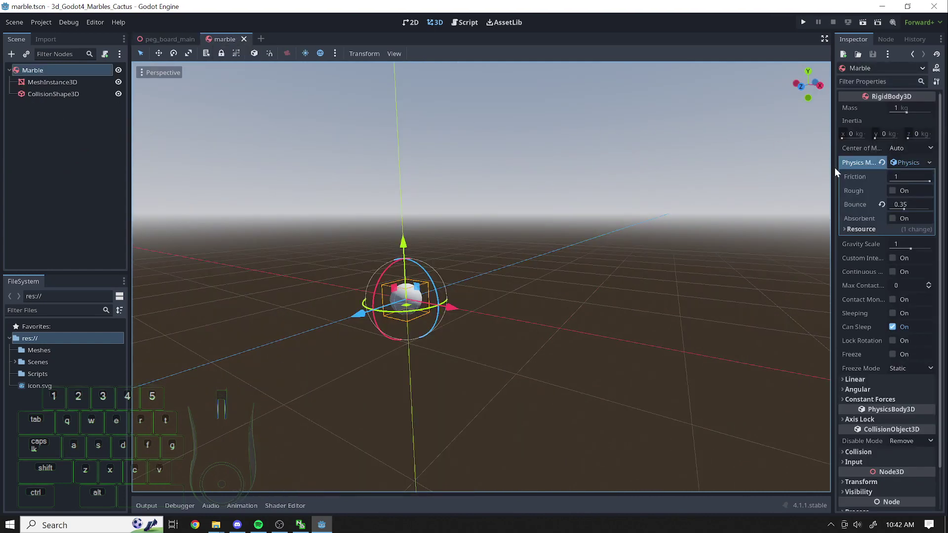
click(839, 172)
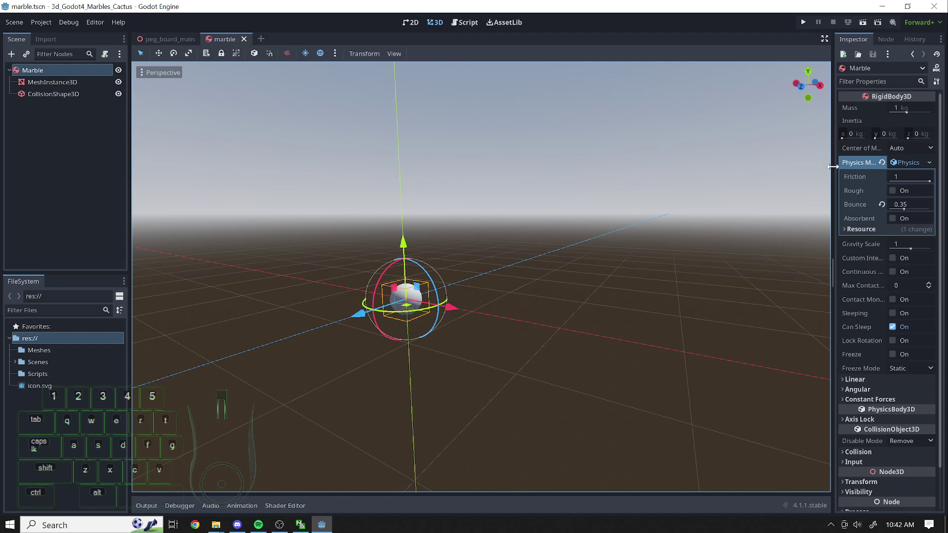
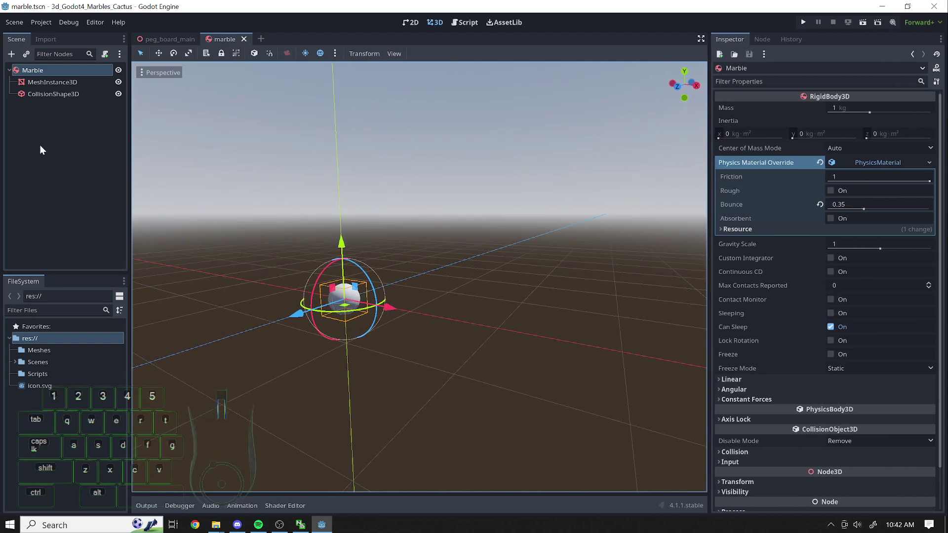
click(59, 84)
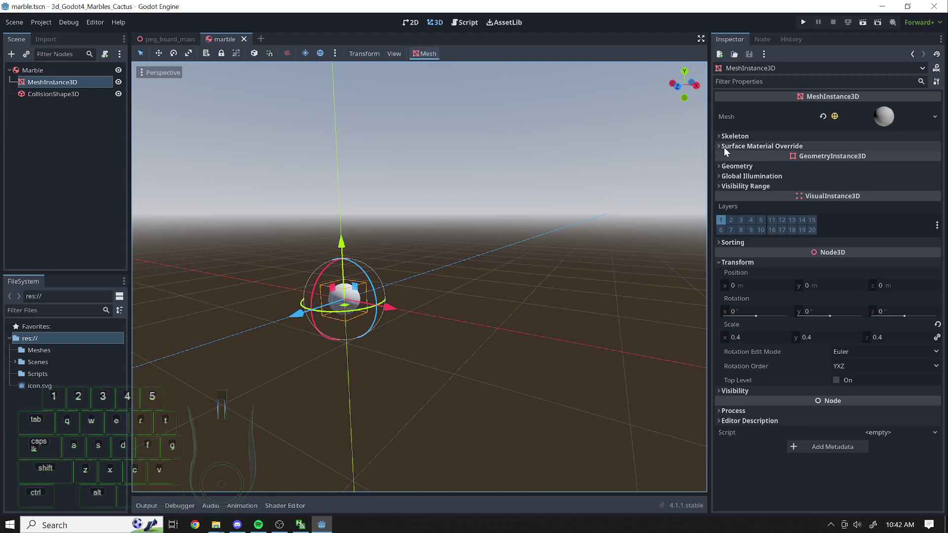
click(724, 150)
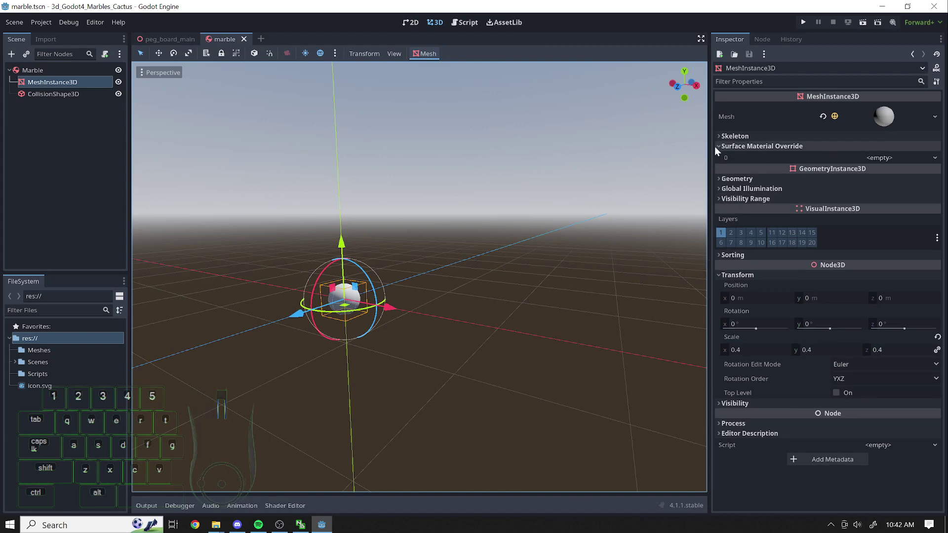
click(880, 164)
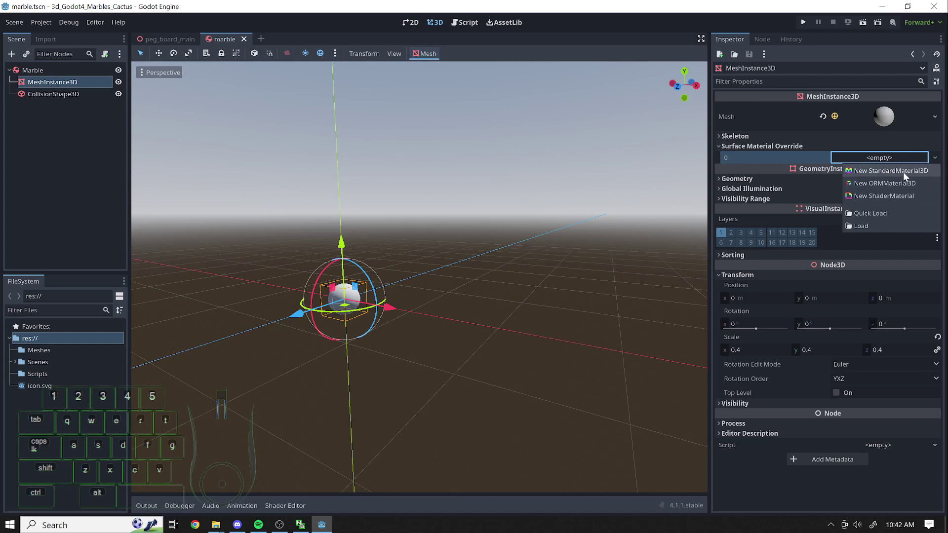
click(907, 177)
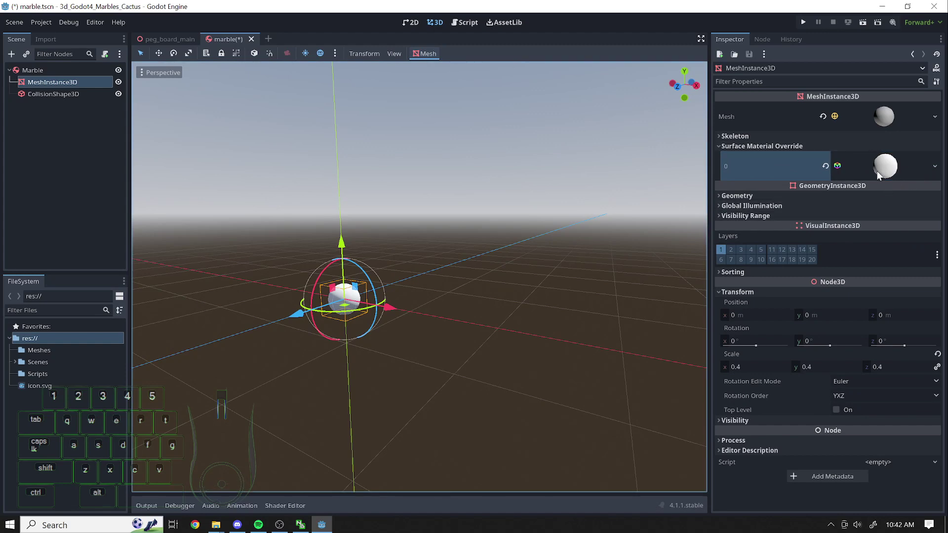
Set the material's albedo colour to a green-teal in the colour picker
click(885, 172)
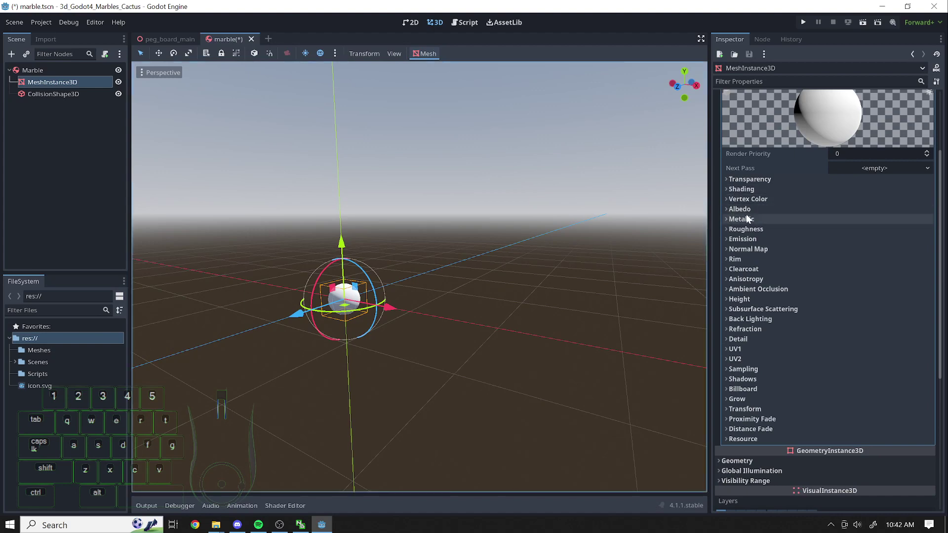
click(730, 213)
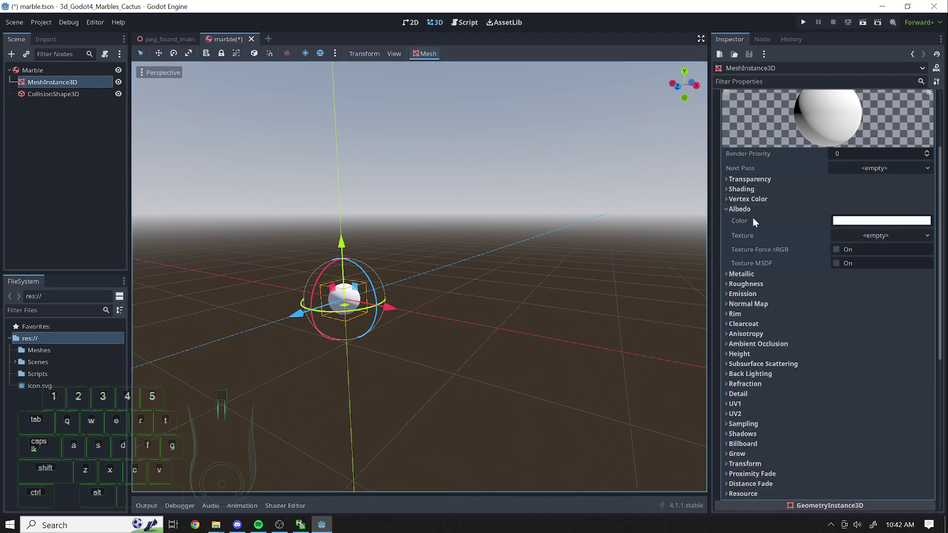
click(866, 226)
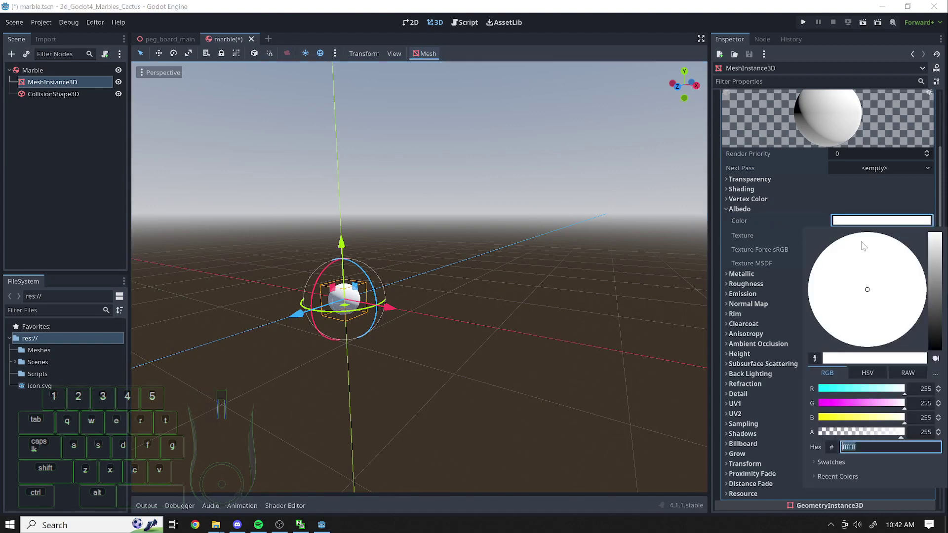
drag(900, 393, 851, 355)
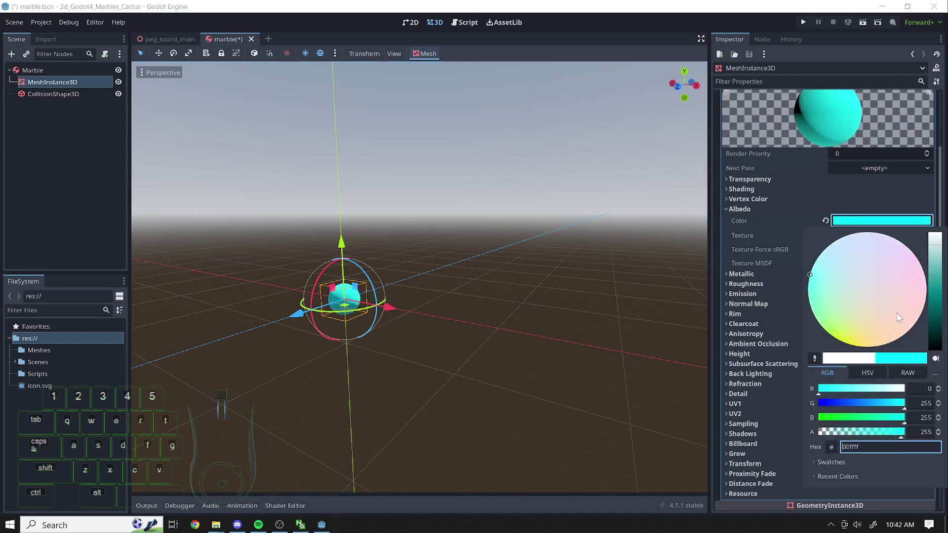
drag(939, 282, 941, 289)
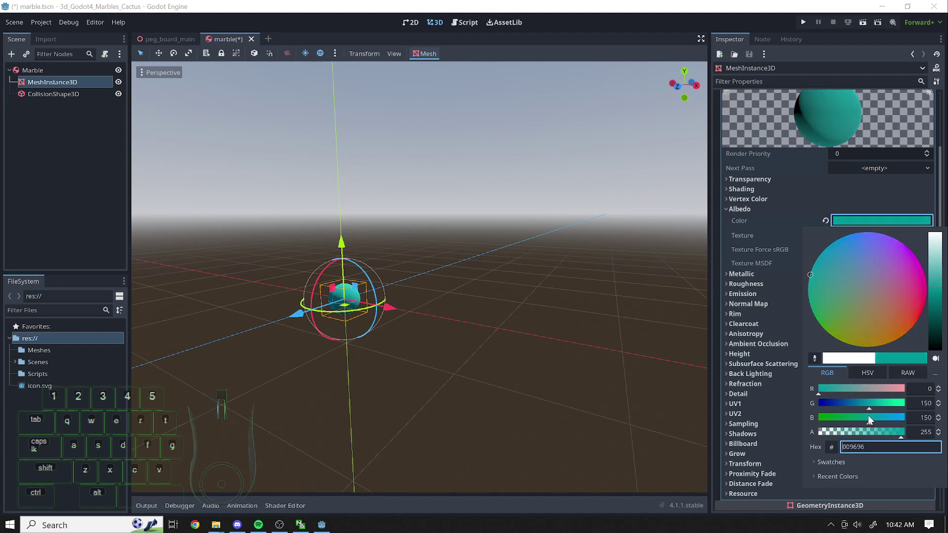
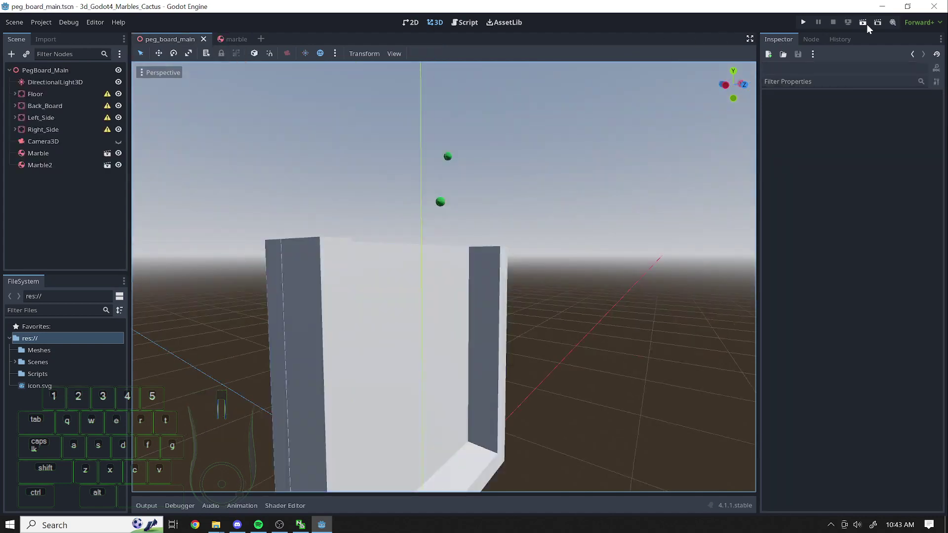
Run the project to watch the green marbles land, close it, and view the board from another angle
click(864, 26)
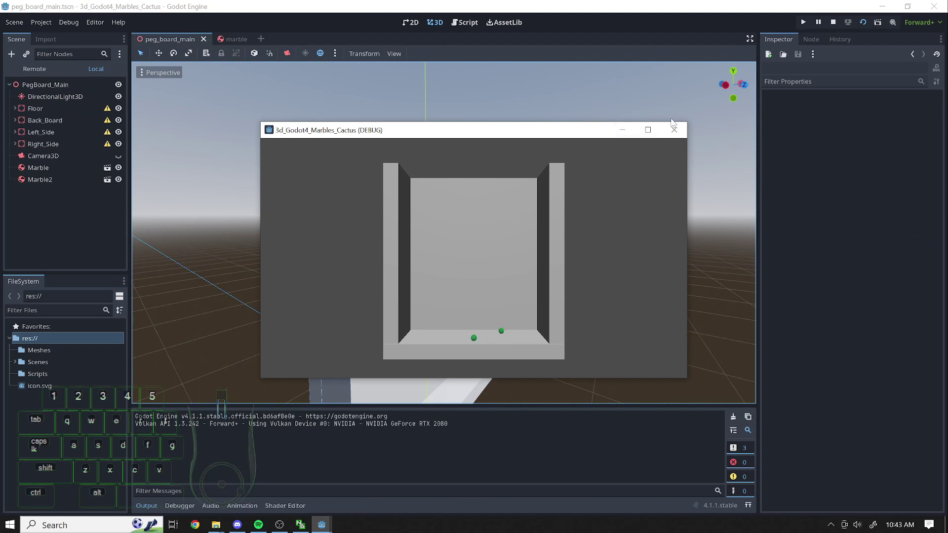
click(674, 131)
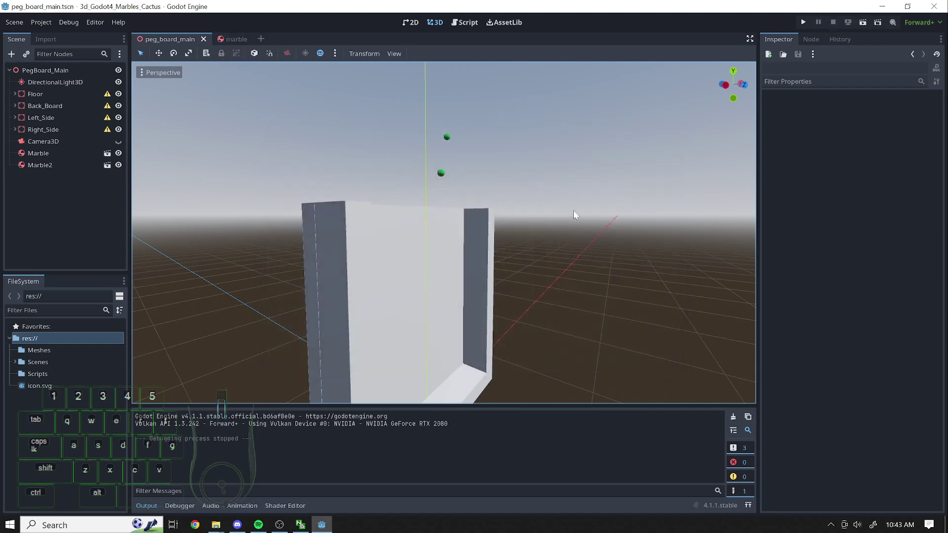
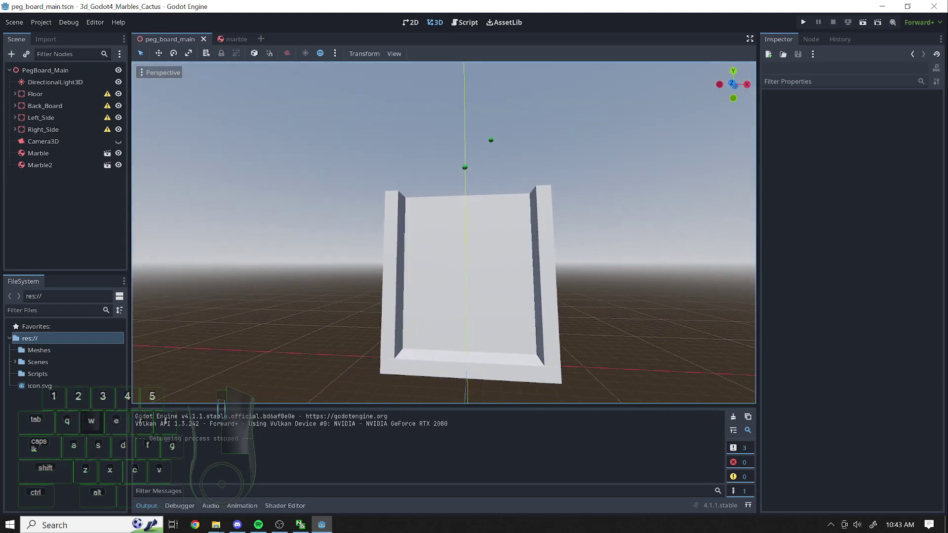
key(a)
right_click(516, 328)
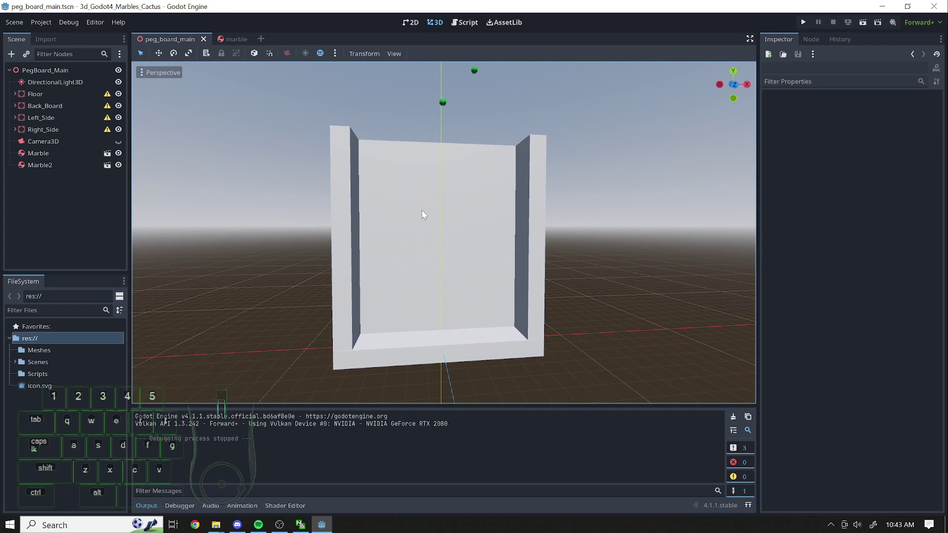
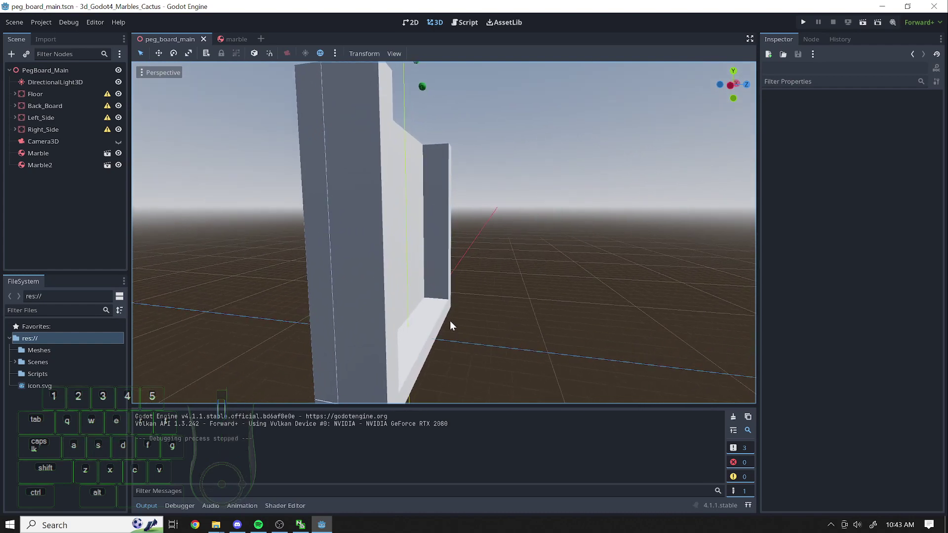
Add a StaticBody3D under the PegBoard_Main root and move it out beside the board
drag(54, 233, 38, 151)
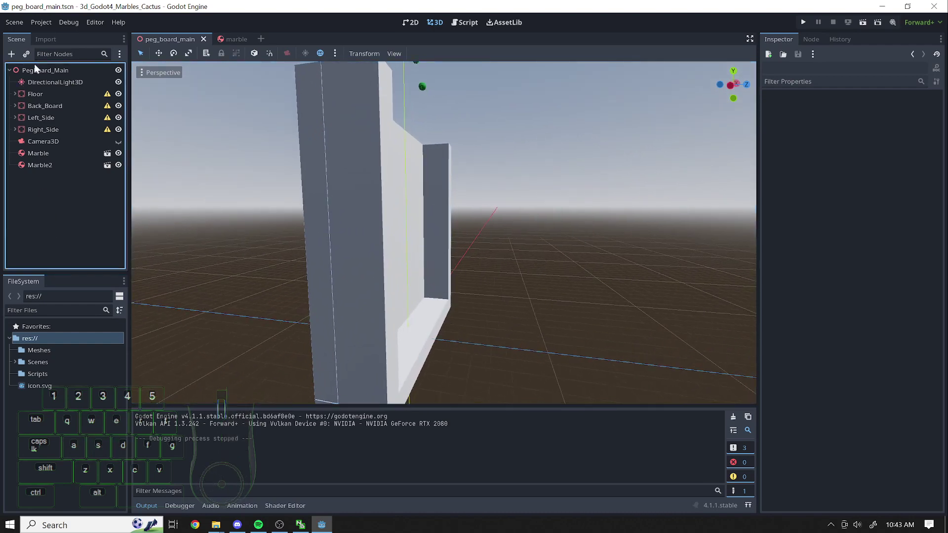
click(46, 70)
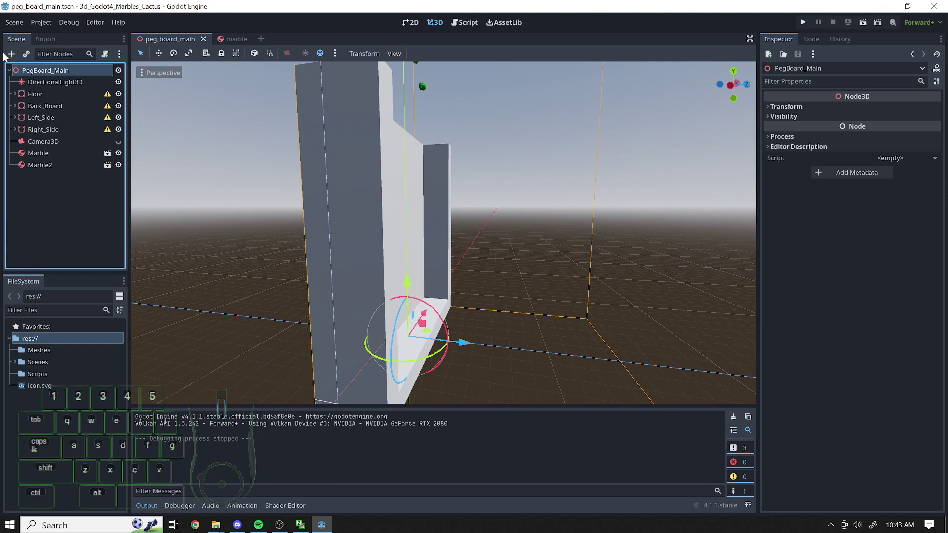
click(18, 53)
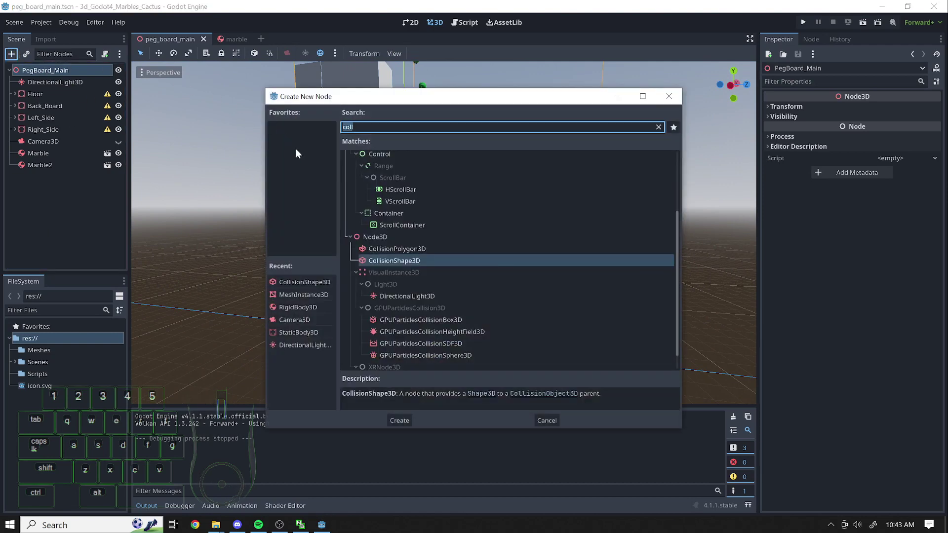
key(s)
key(a)
double_click(402, 368)
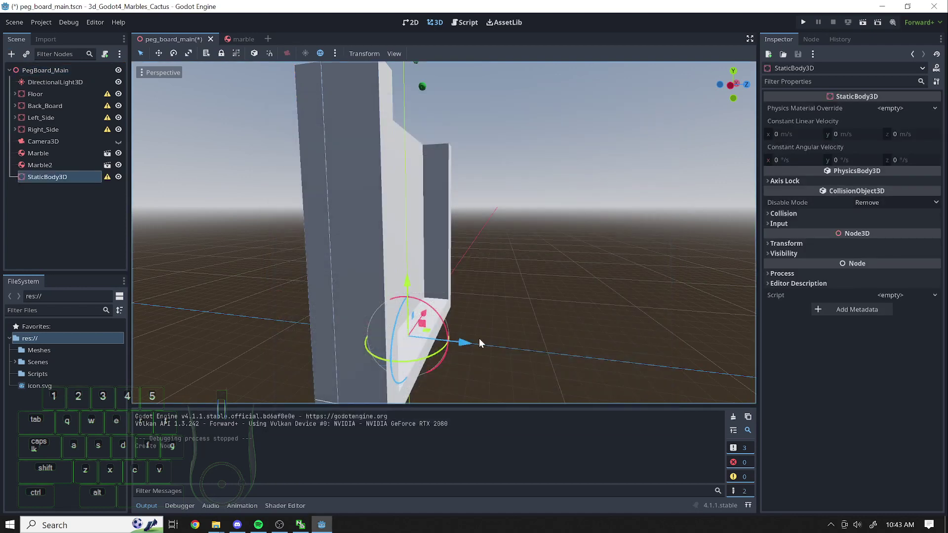
drag(401, 354, 402, 372)
click(401, 349)
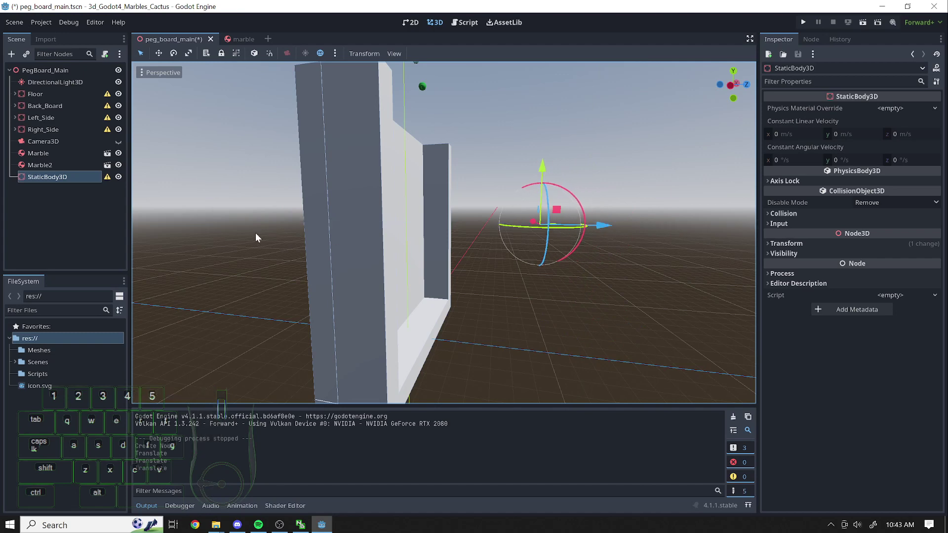
Rename the new static body to Peg
click(60, 178)
click(401, 335)
key(e)
key(g)
drag(86, 230, 68, 205)
click(54, 184)
drag(66, 203, 32, 187)
click(33, 180)
drag(53, 215, 41, 202)
Add a MeshInstance3D child to Peg with a new CylinderMesh
click(15, 60)
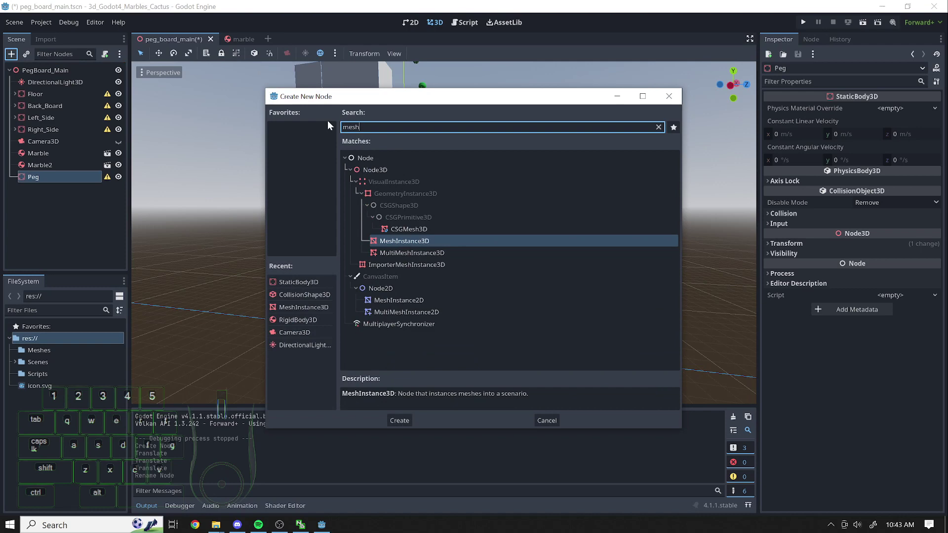
click(388, 247)
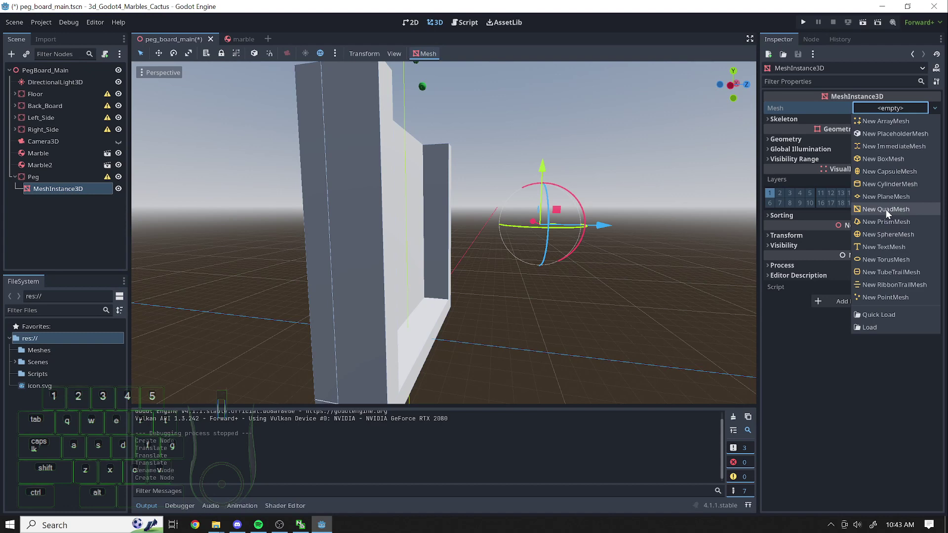
click(879, 187)
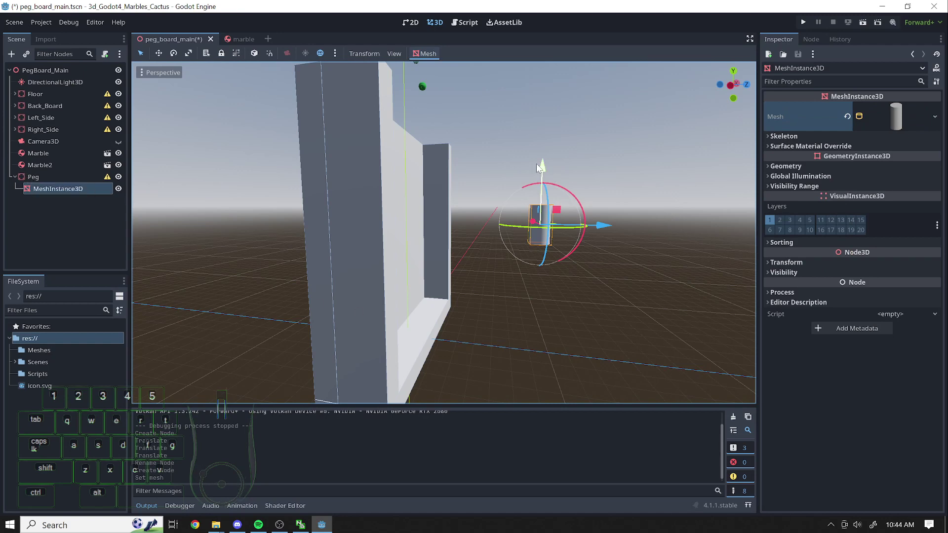
click(28, 183)
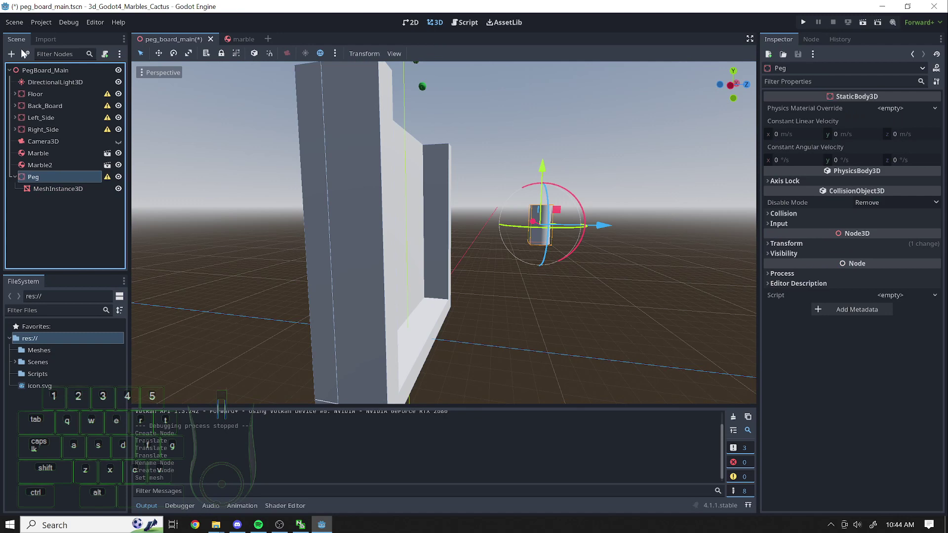
click(6, 59)
click(680, 96)
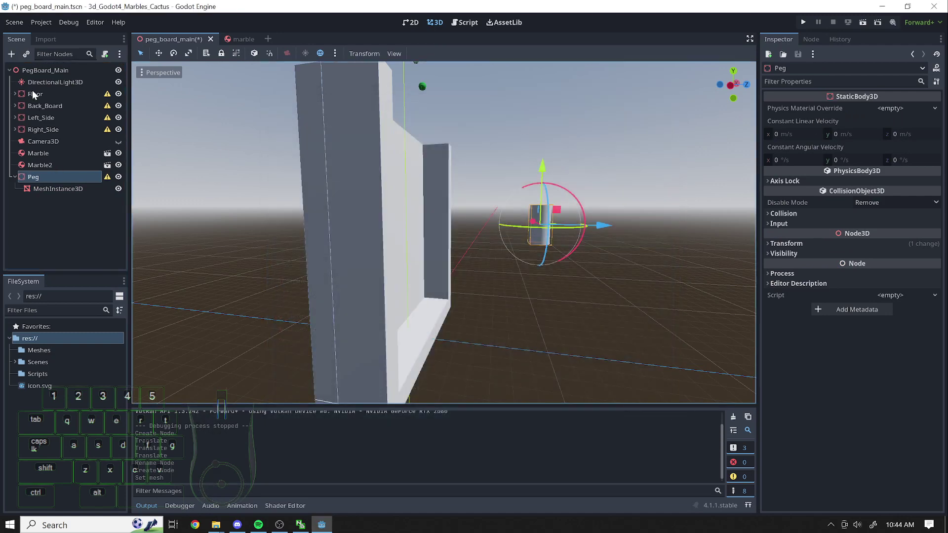
click(15, 58)
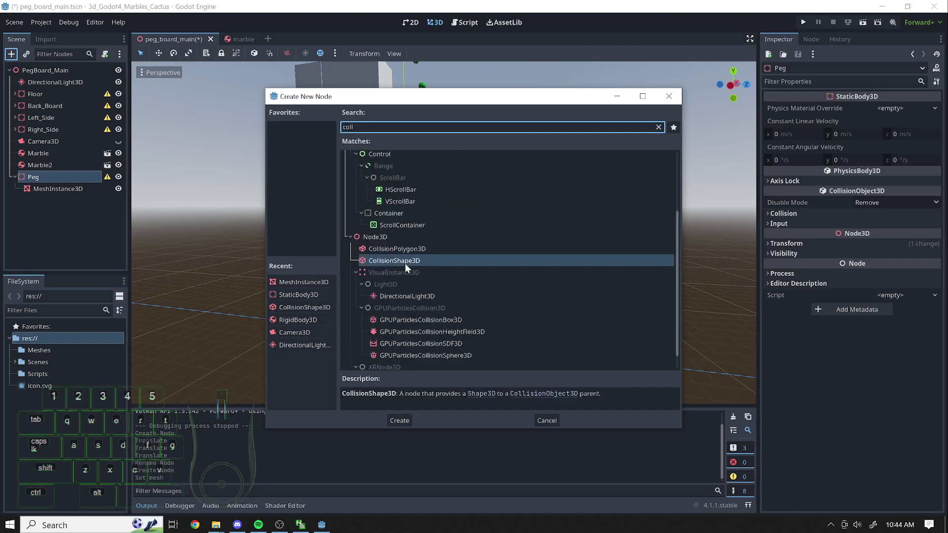
Add a CollisionShape3D under Peg with a new CylinderShape3D, clearing the warning
click(409, 266)
click(896, 115)
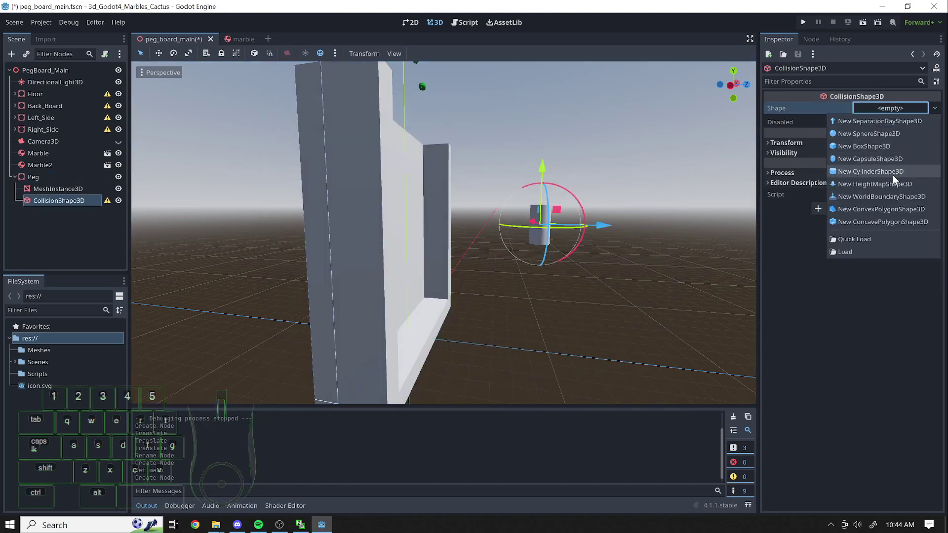
click(897, 178)
click(36, 194)
click(36, 183)
click(93, 240)
click(53, 183)
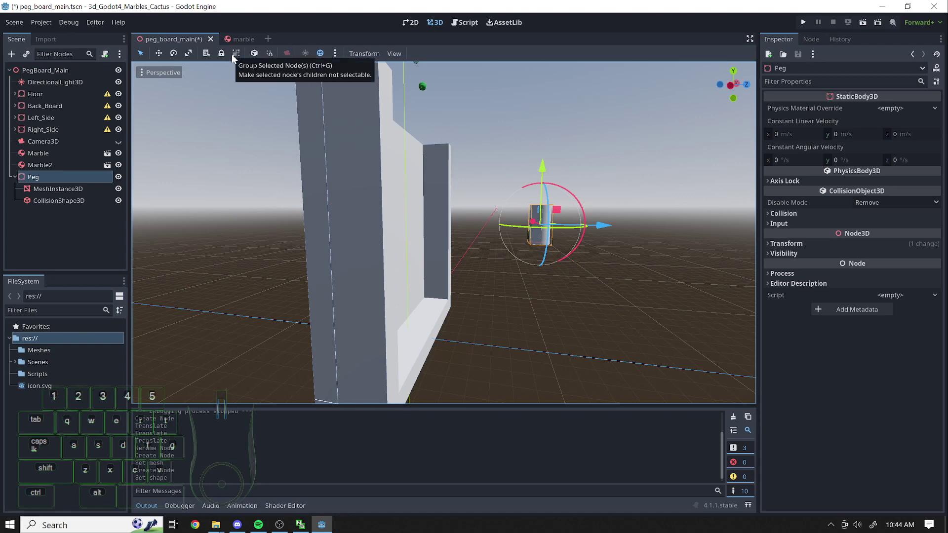
Group Peg with its children and check it in the viewport, undoing accidental moves
click(245, 58)
drag(541, 215, 627, 236)
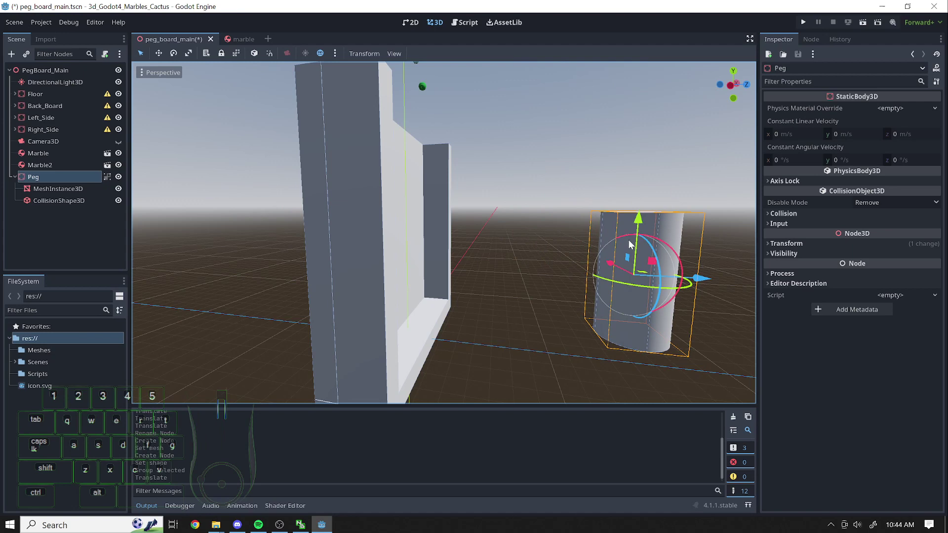
key(ctrl+z)
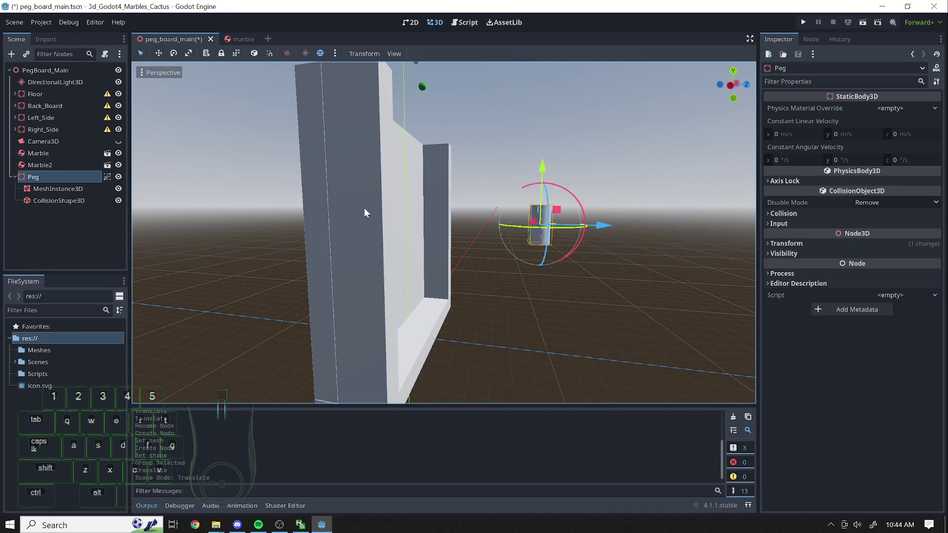
click(87, 205)
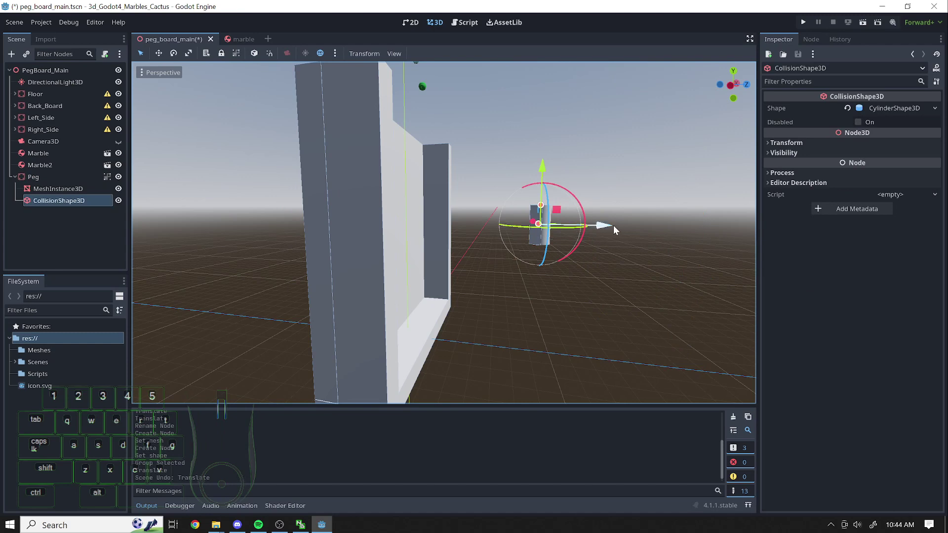
drag(617, 230, 673, 234)
key(ctrl+z)
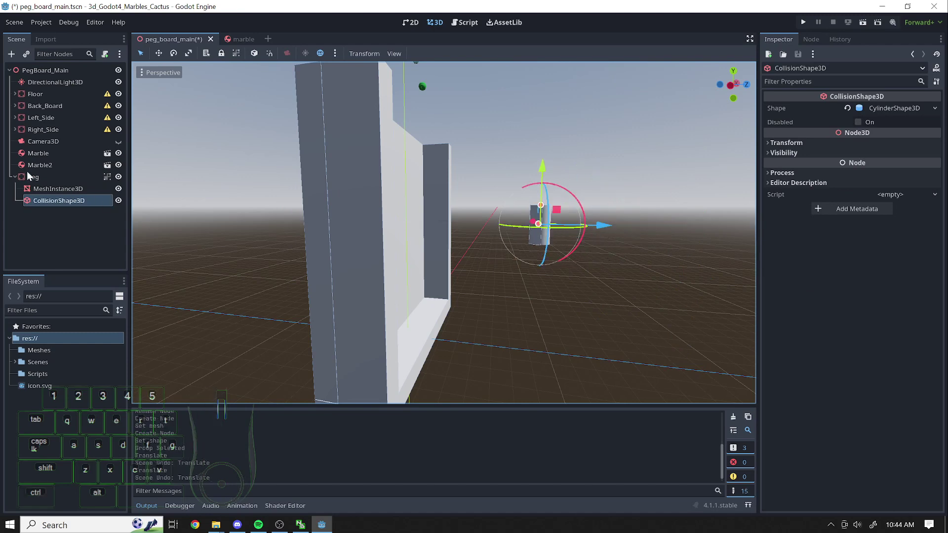
click(33, 177)
click(141, 56)
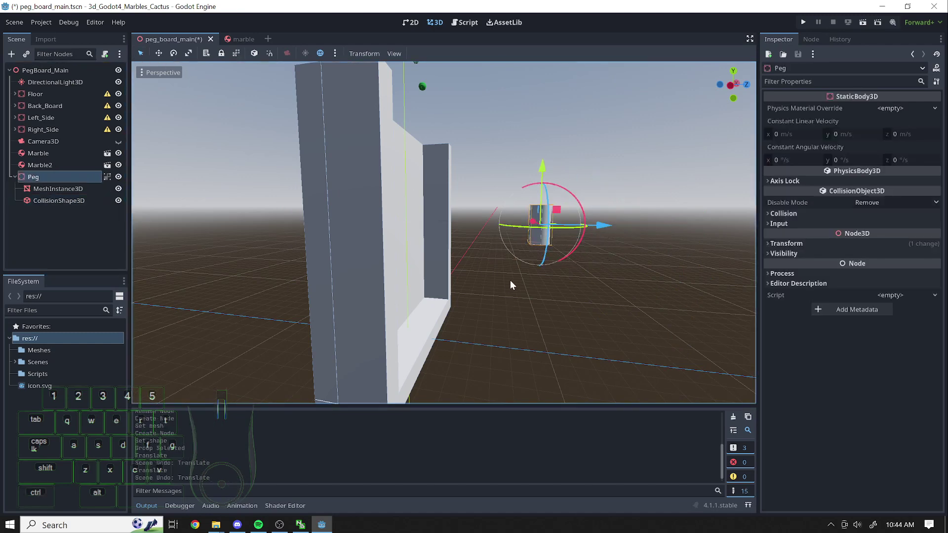
click(537, 241)
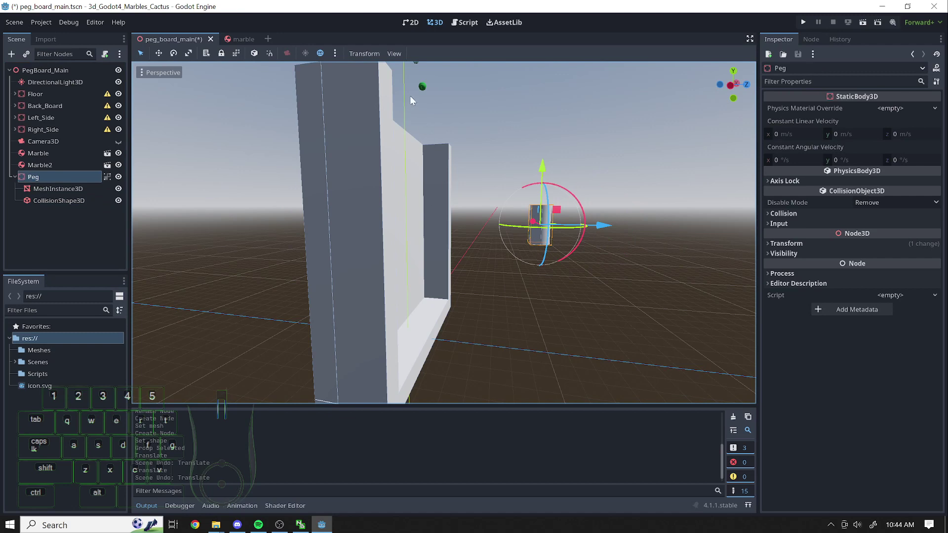
Check the first Marble in the viewport, undoing an accidental drag
click(428, 92)
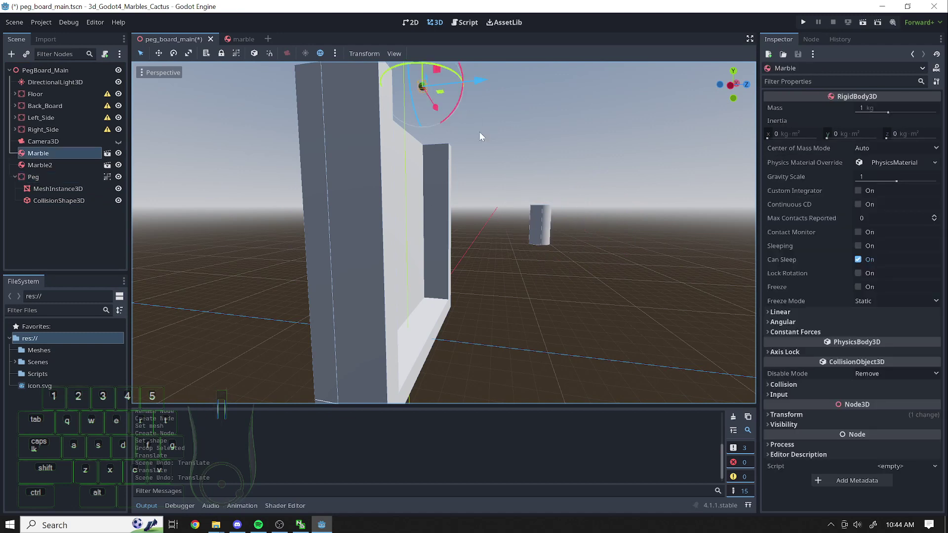
click(547, 229)
click(406, 231)
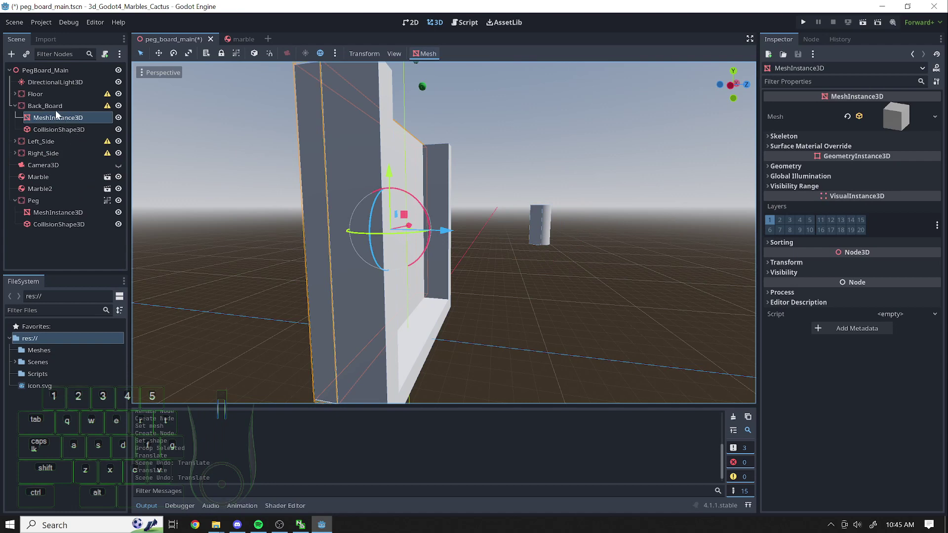
drag(458, 236, 414, 315)
key(ctrl+z)
Collapse the Floor, Back_Board, Left_Side and Right_Side branches in the Scene dock
click(401, 349)
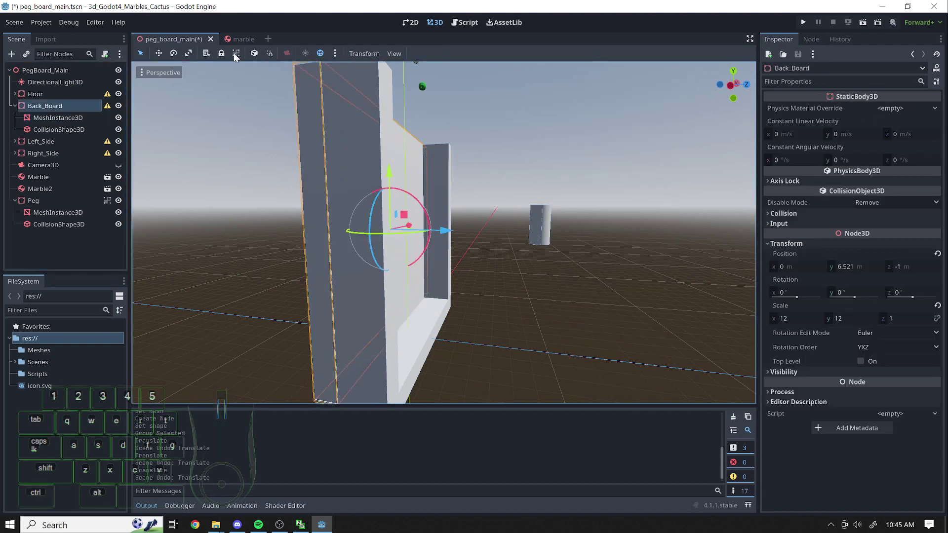
click(401, 349)
click(401, 354)
click(401, 354)
click(401, 345)
click(401, 346)
click(402, 377)
click(402, 378)
click(402, 372)
click(241, 55)
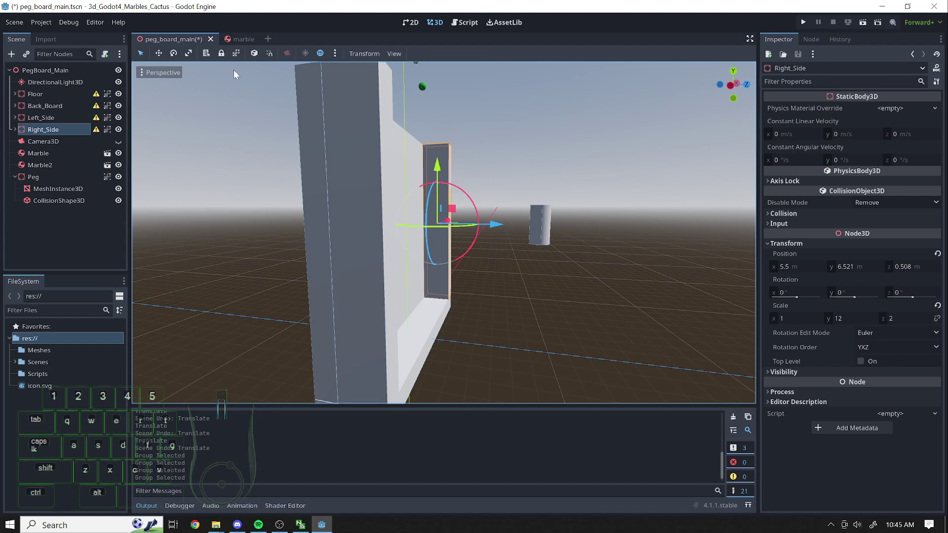
Save peg_board_main.tscn and collapse the Peg branch
key(ctrl+s)
click(238, 42)
drag(50, 76, 93, 73)
drag(239, 55, 244, 104)
key(ctrl+s)
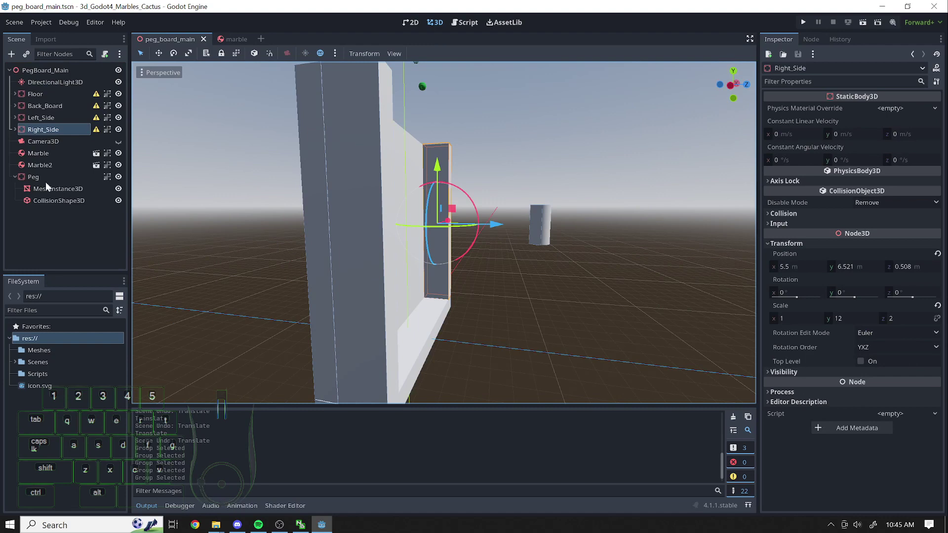
click(15, 182)
click(21, 183)
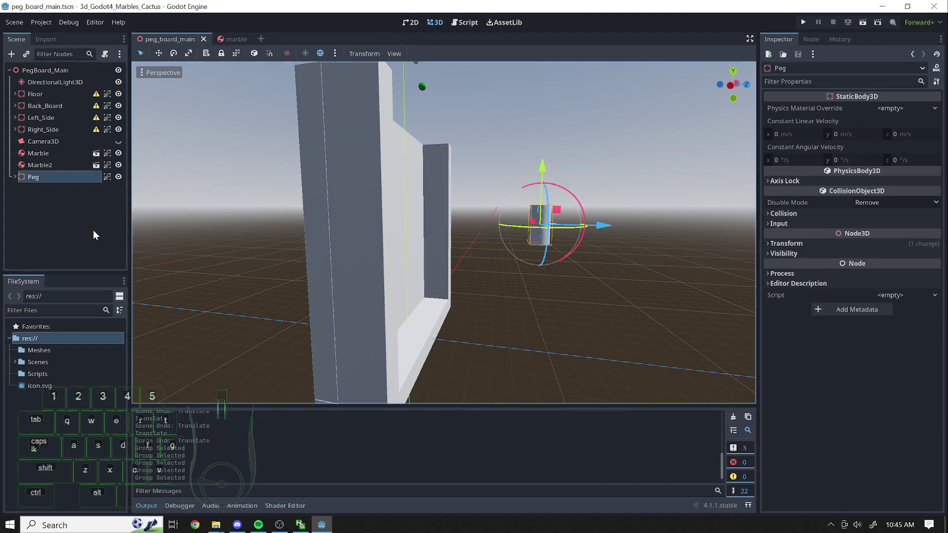
Rotate the Peg cylinder with the viewport gizmo and expand its Transform section
click(16, 179)
click(16, 178)
drag(565, 192, 608, 246)
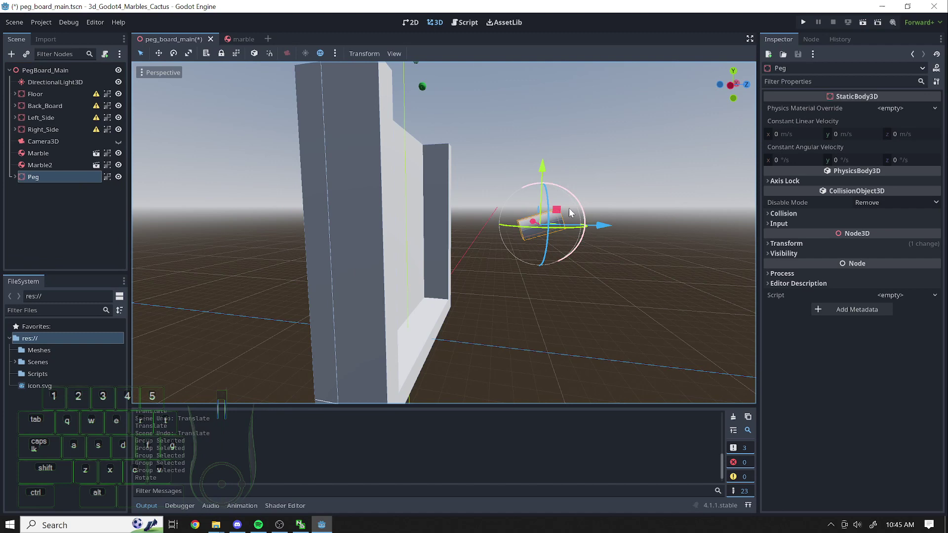
click(51, 178)
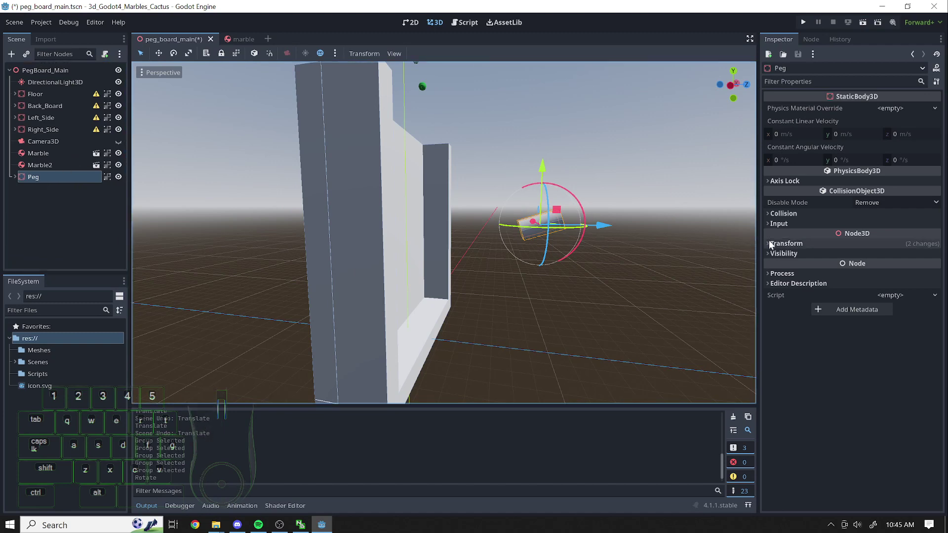
click(772, 242)
drag(592, 161, 608, 182)
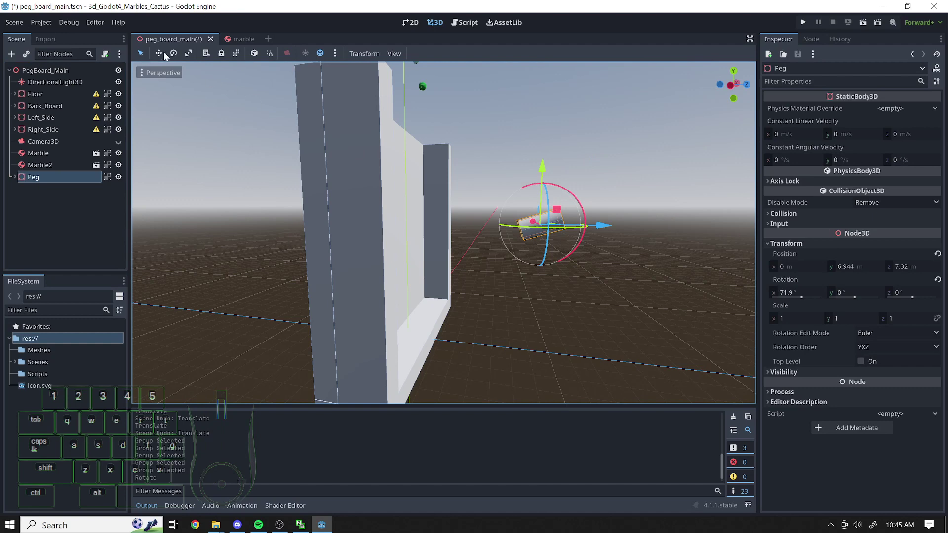
click(175, 56)
click(612, 141)
drag(664, 210, 673, 270)
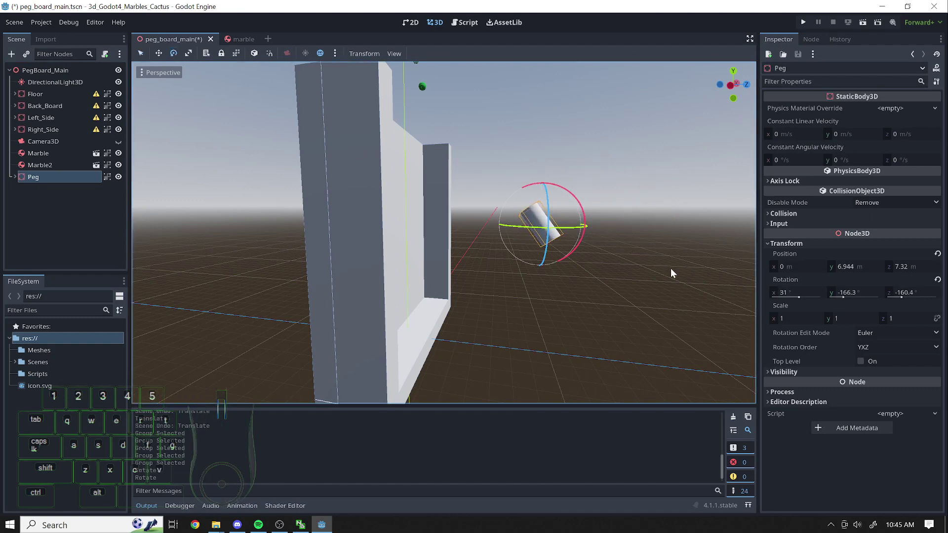
drag(659, 246, 626, 156)
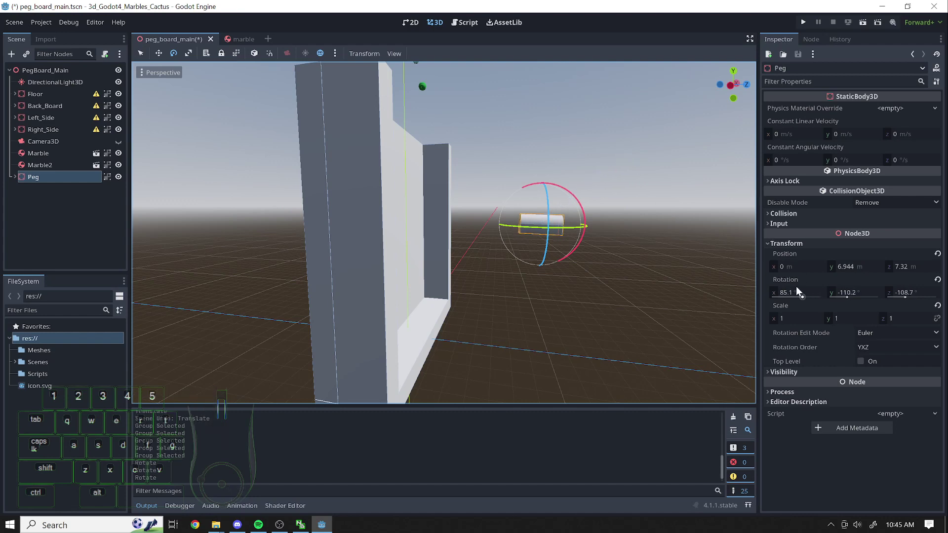
Set Peg rotation x to 90 and scale x and z to 0.25, then slide it to the back board
click(845, 296)
click(944, 286)
click(786, 295)
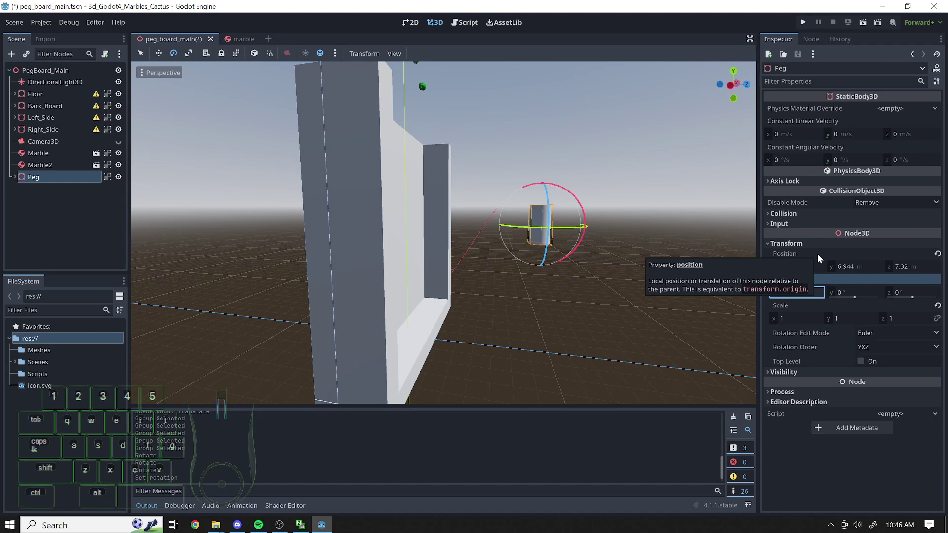
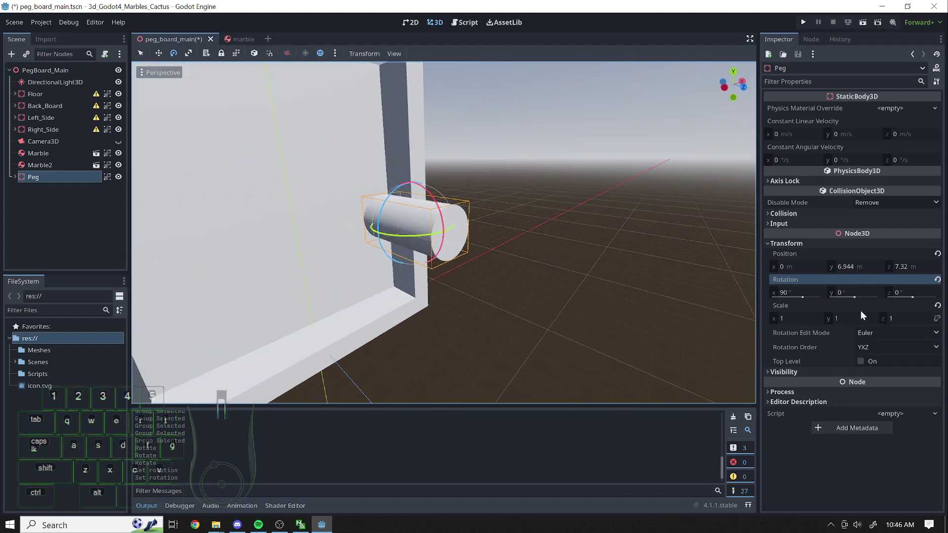
click(799, 324)
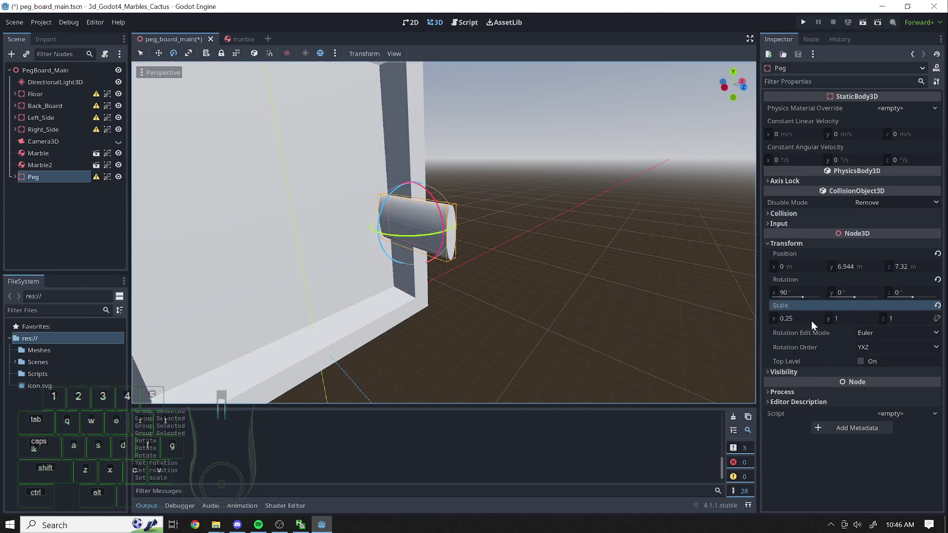
click(916, 321)
right_click(915, 321)
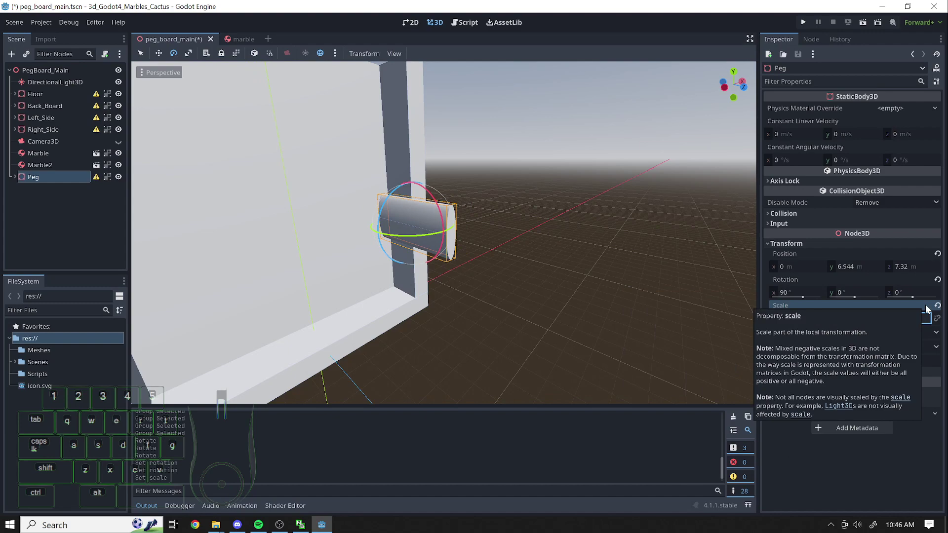
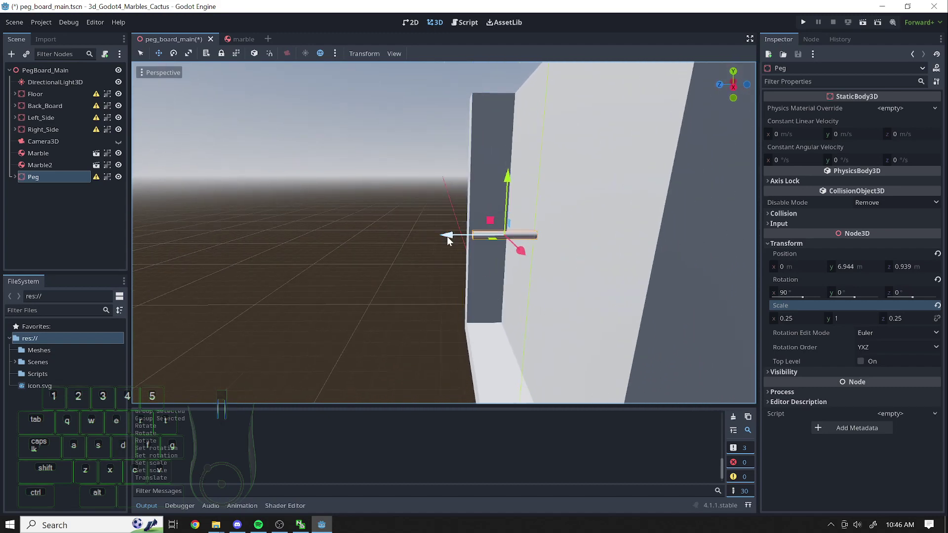
drag(451, 241, 474, 243)
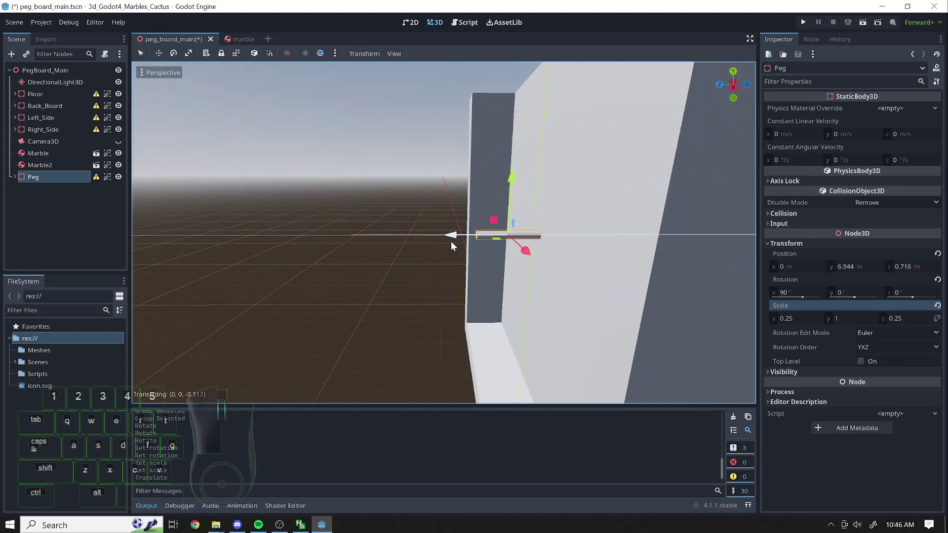
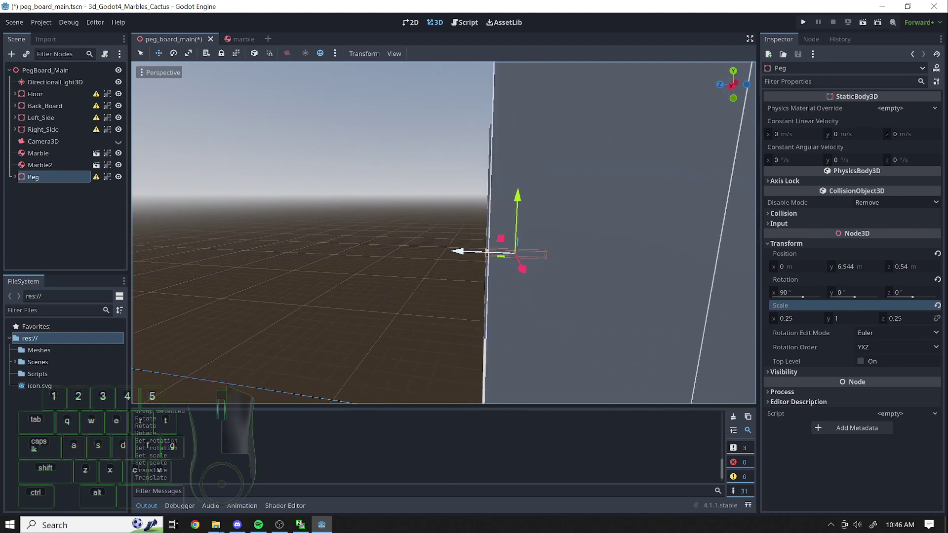
key(w)
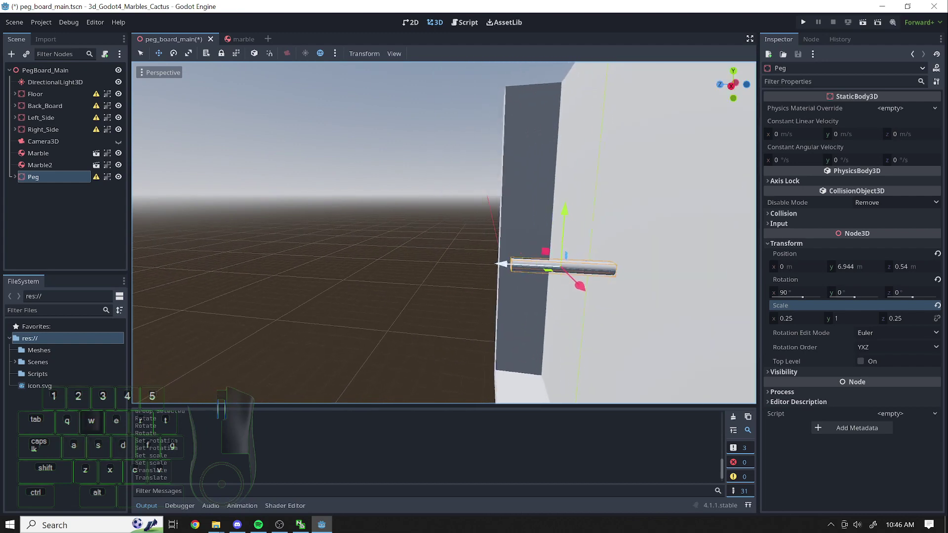
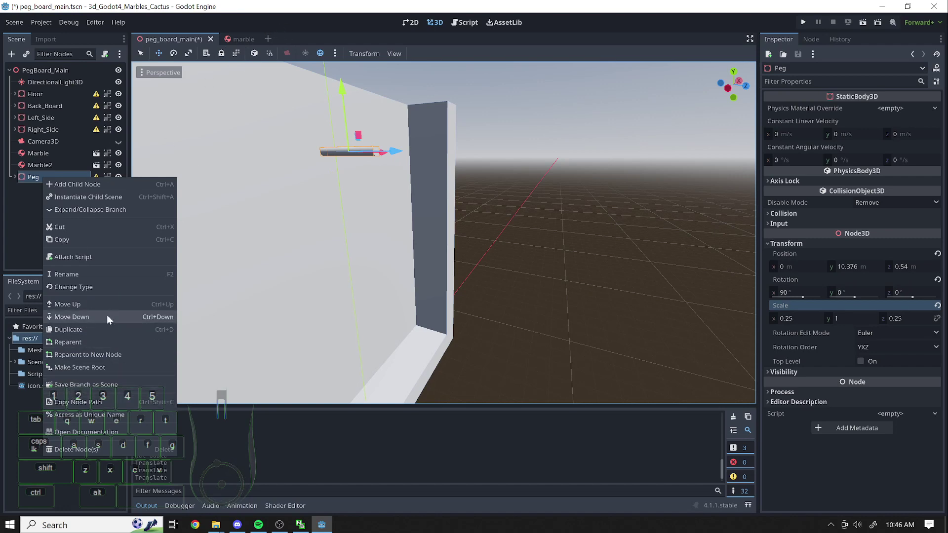
Save the Peg branch as peg.tscn in the Scenes/Objects folder
click(101, 389)
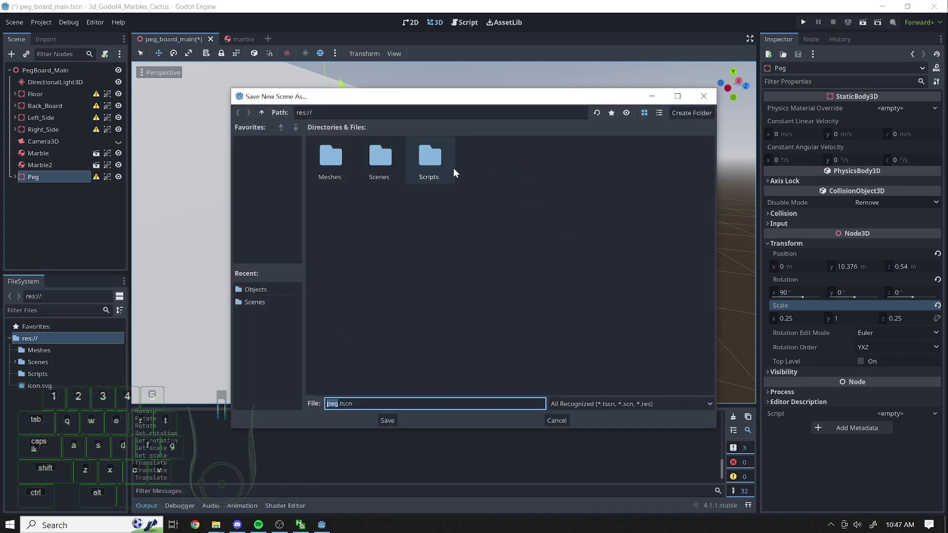
click(389, 154)
double_click(321, 167)
double_click(331, 165)
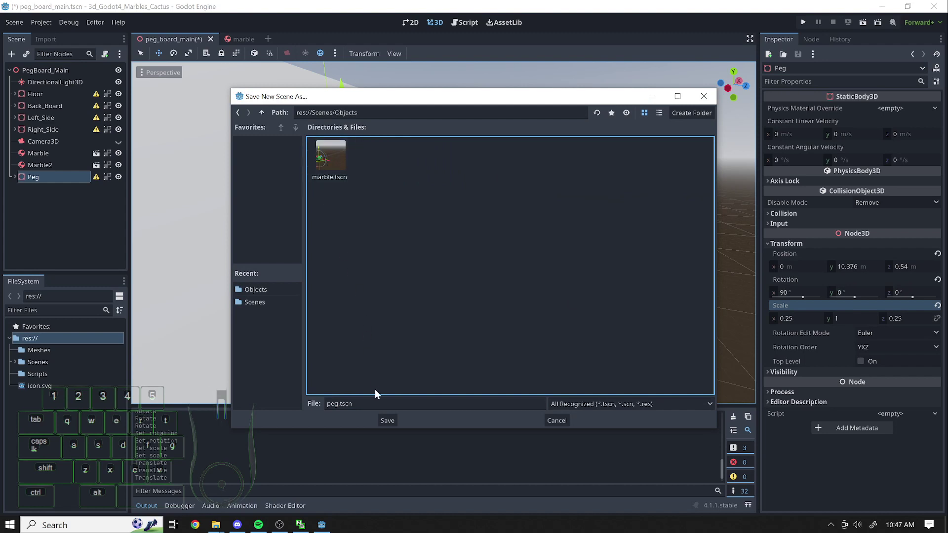
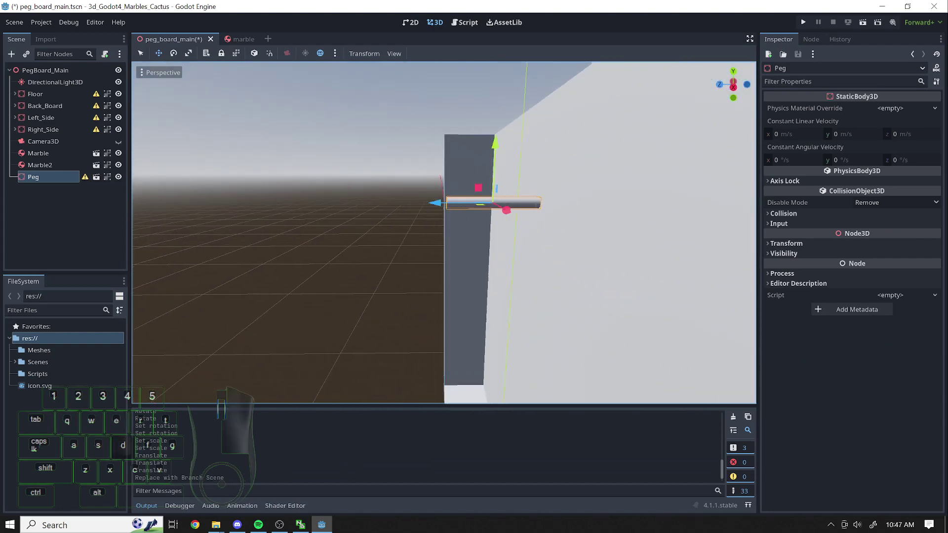
Viewing the board from the front, set the Peg's z position to 0.5
key(a)
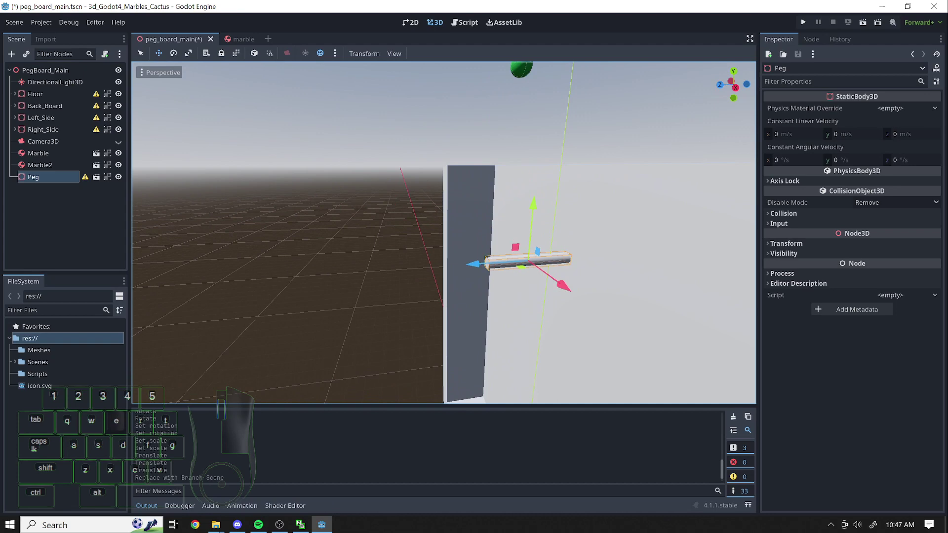
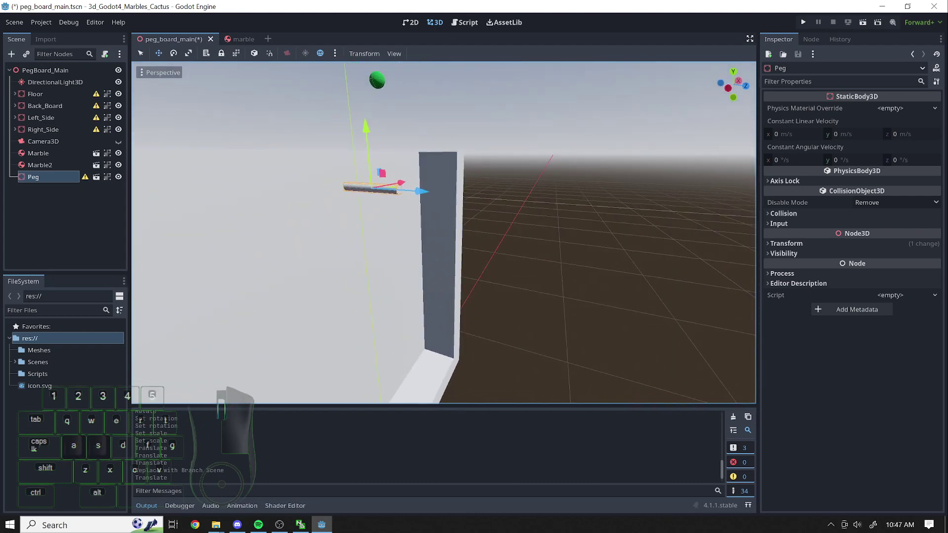
key(d)
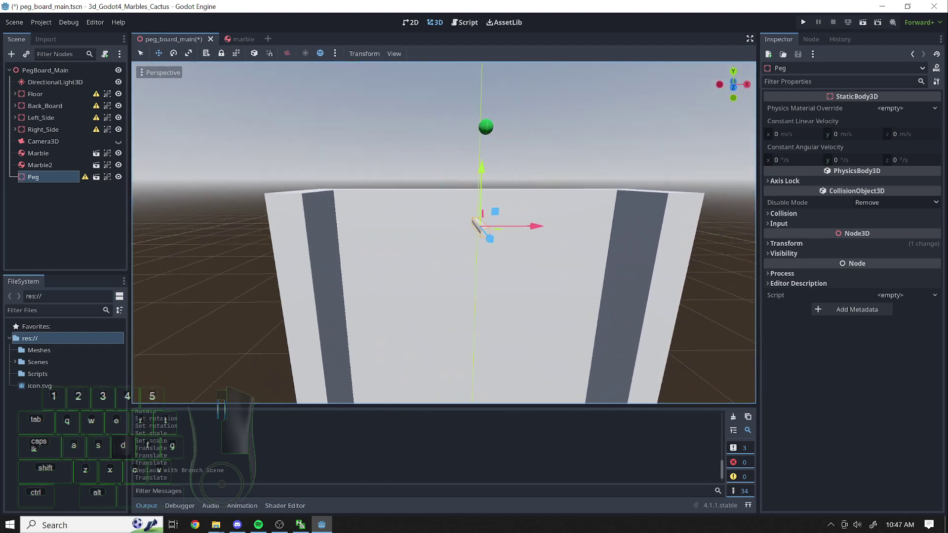
key(q)
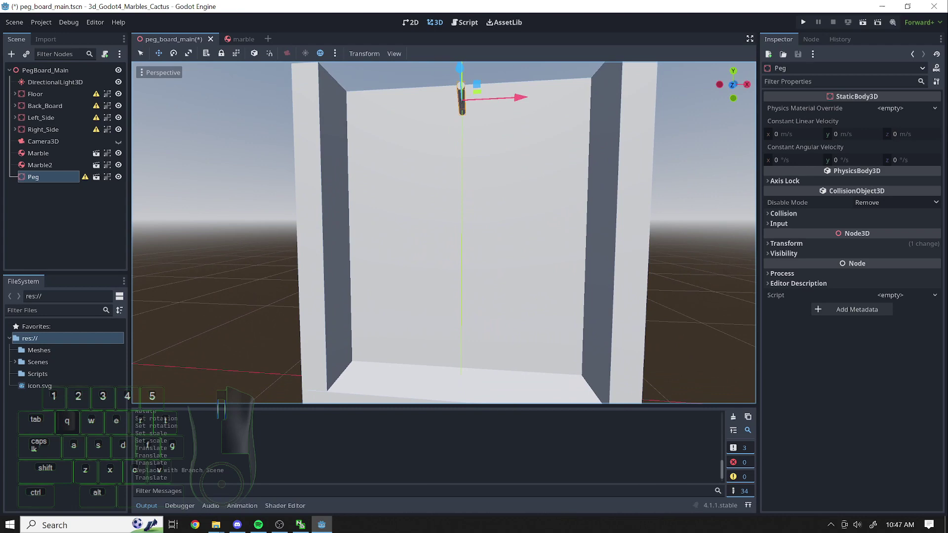
key(e)
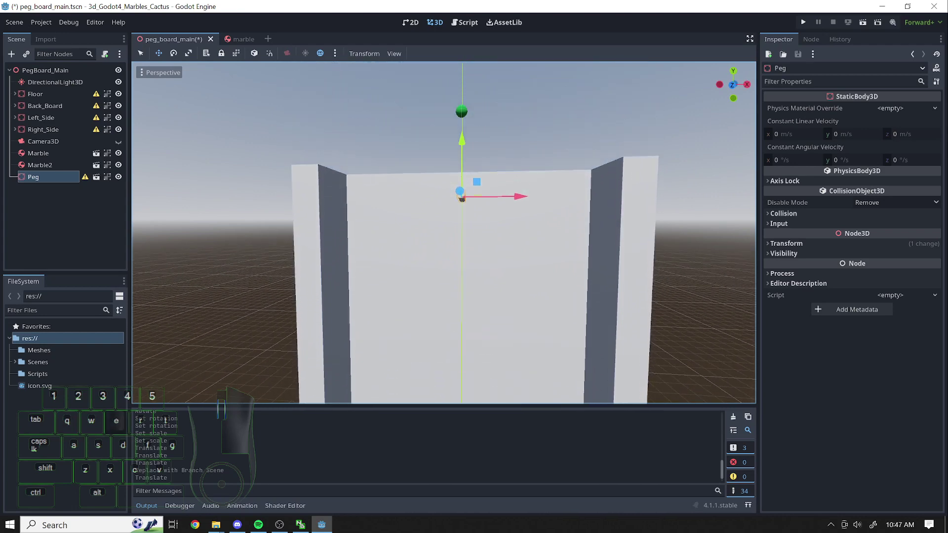
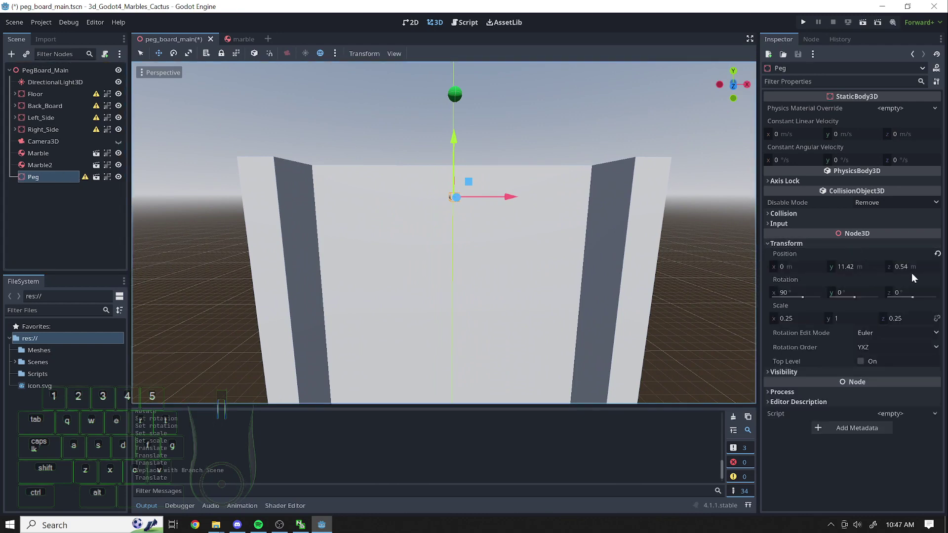
click(913, 271)
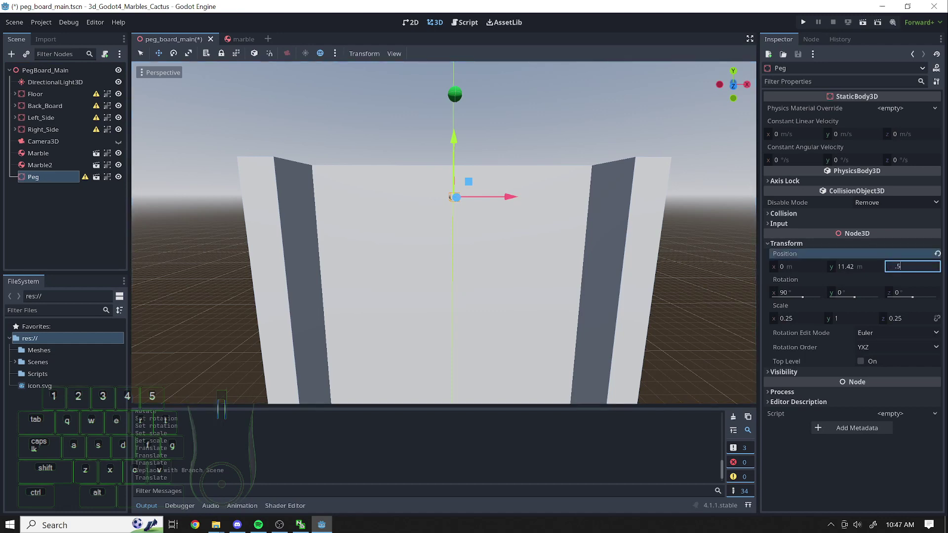
drag(476, 268, 623, 284)
key(a)
key(d)
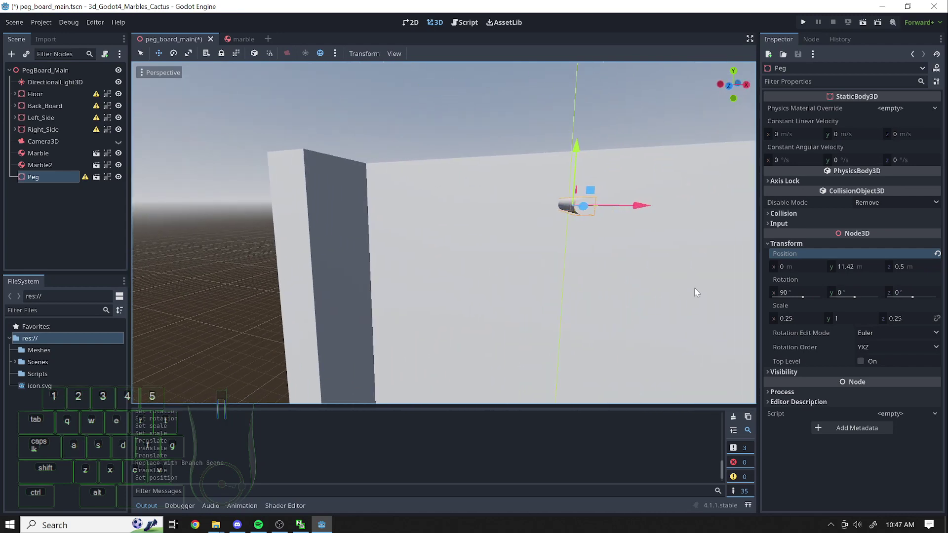
click(856, 271)
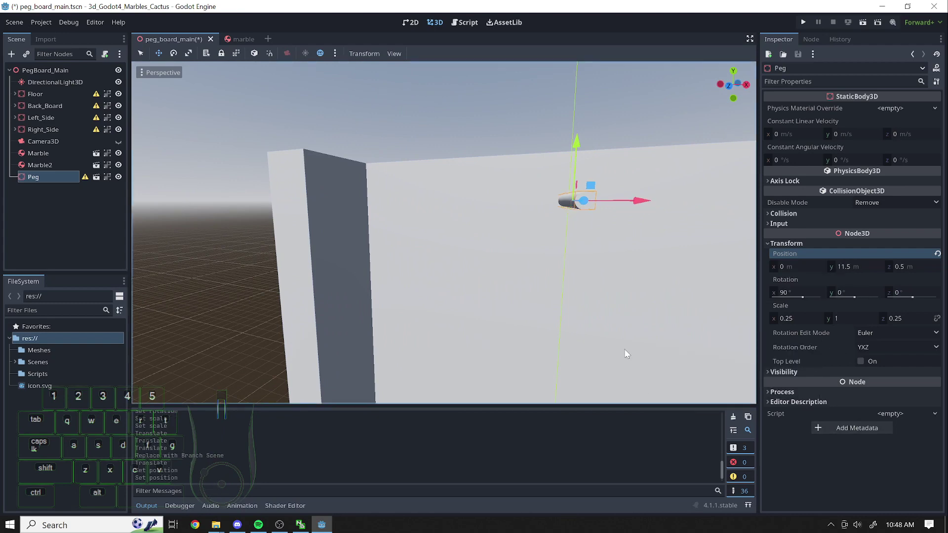
Set the Peg's height to 11, nudge its depth and restore it to 0.5
right_click(600, 283)
key(d)
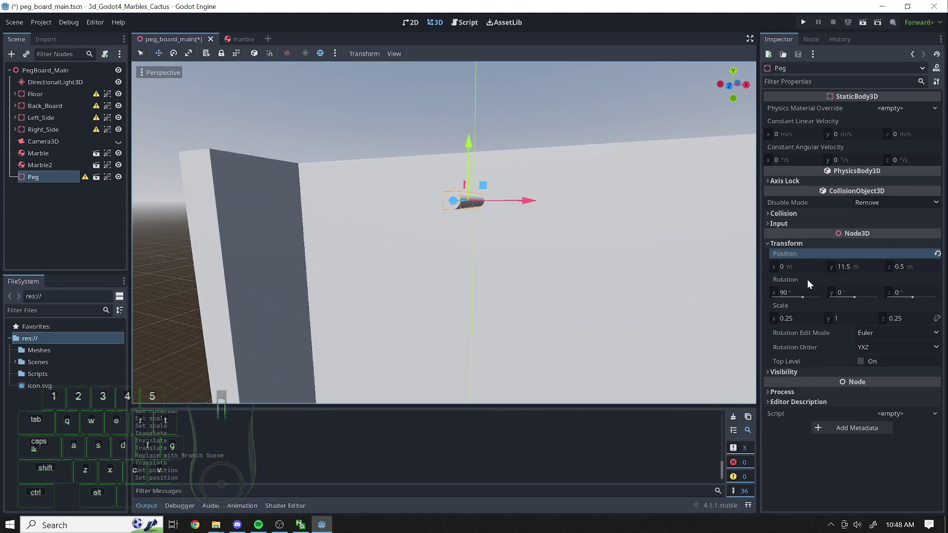
right_click(846, 276)
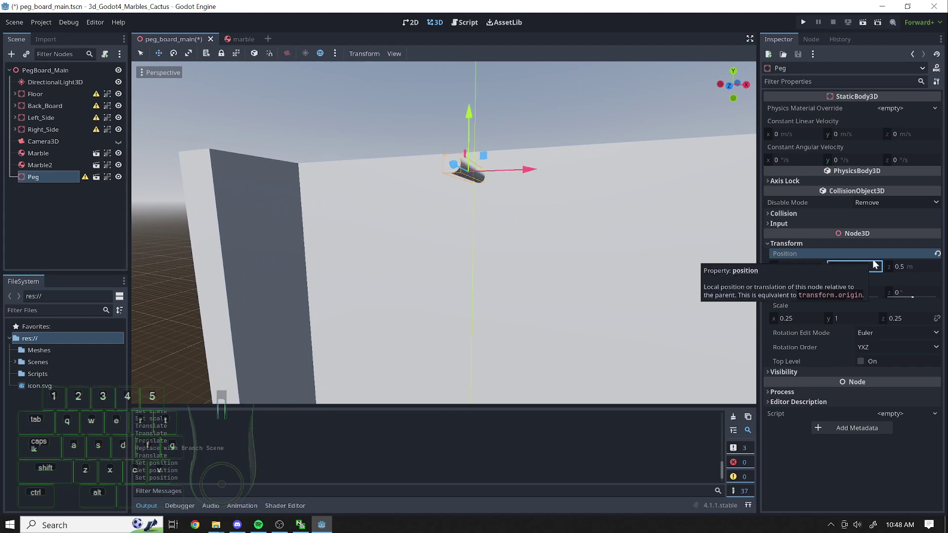
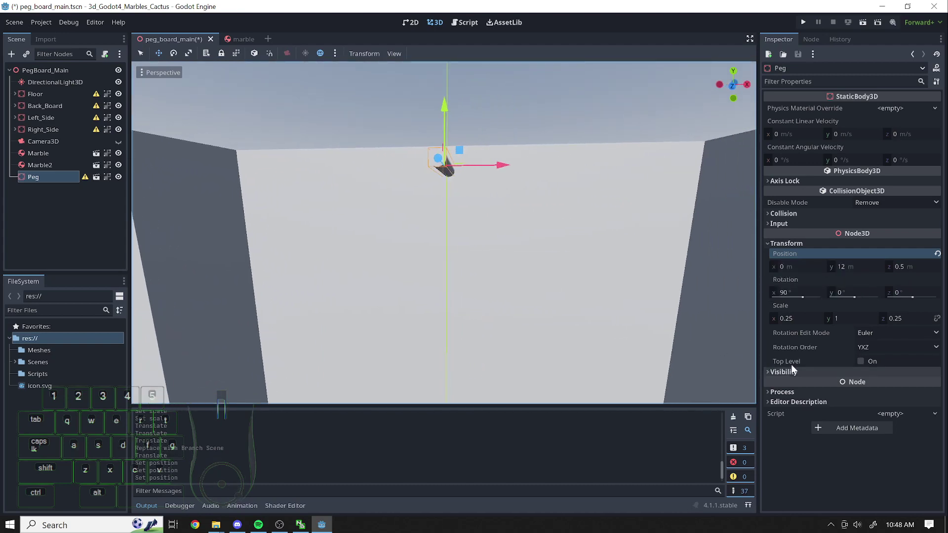
click(857, 270)
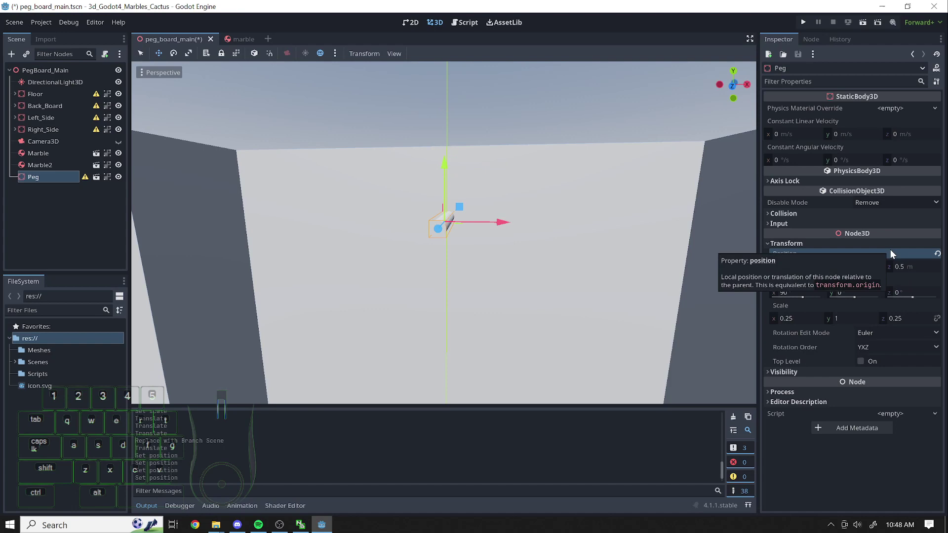
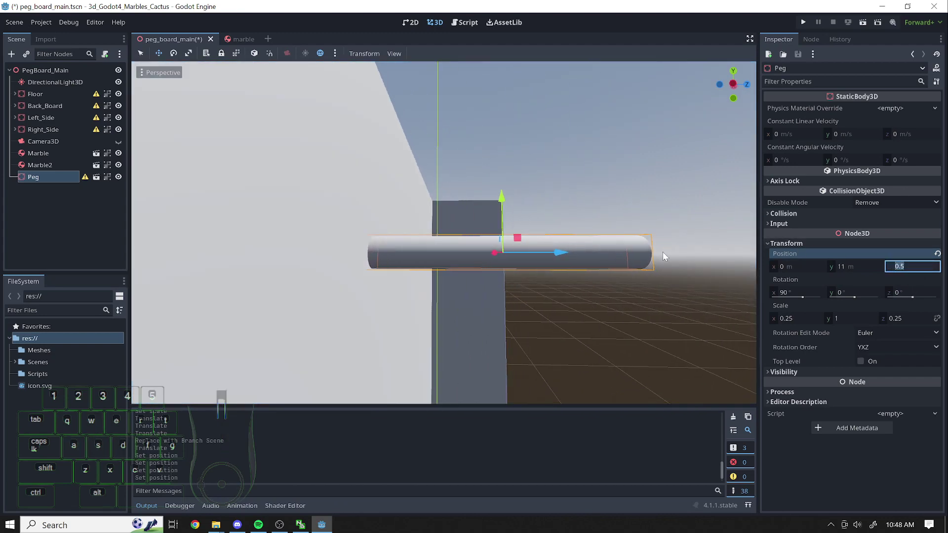
drag(561, 256, 637, 256)
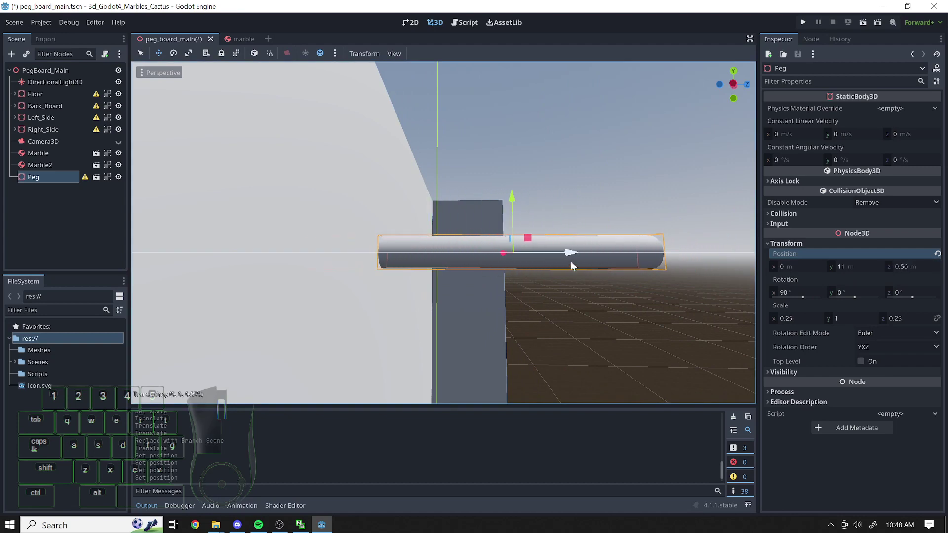
click(555, 262)
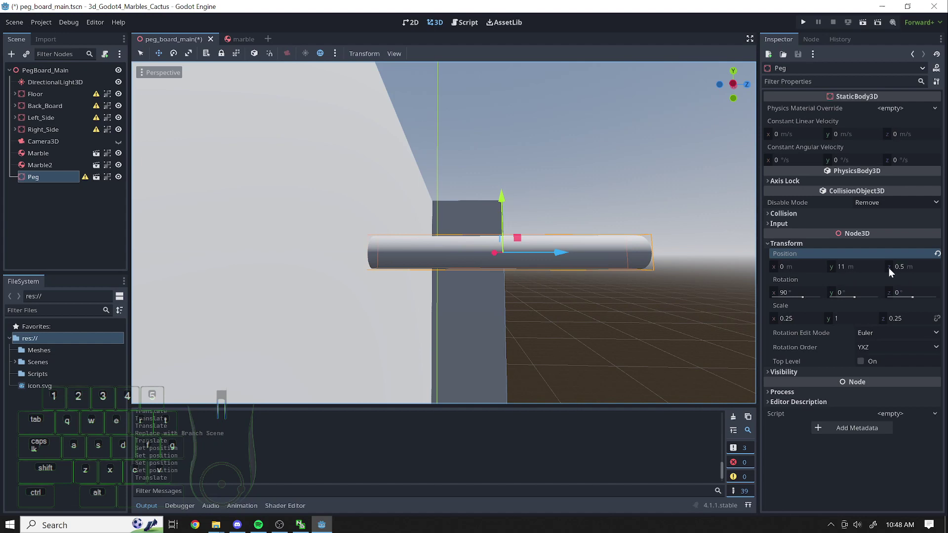
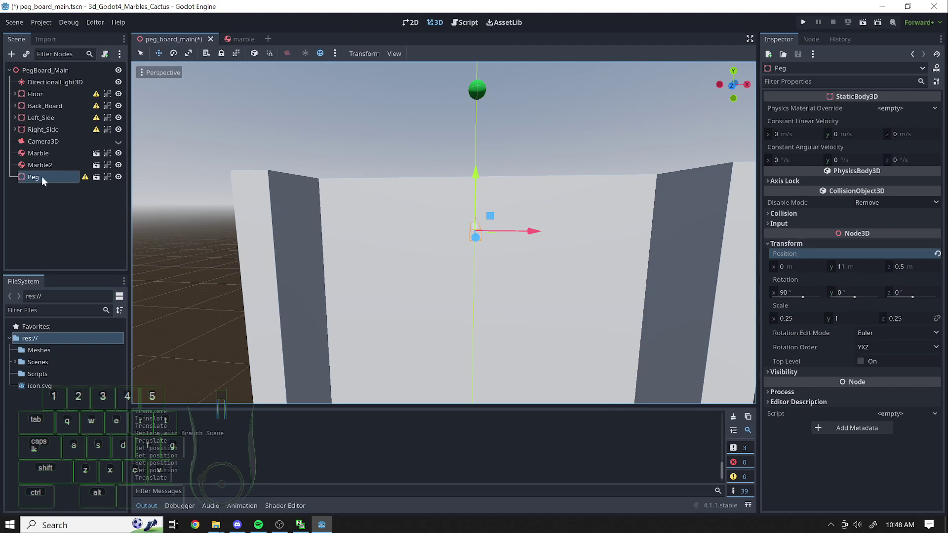
Duplicate Peg into Peg2 and edit its position along the board
right_click(45, 180)
click(101, 324)
click(772, 242)
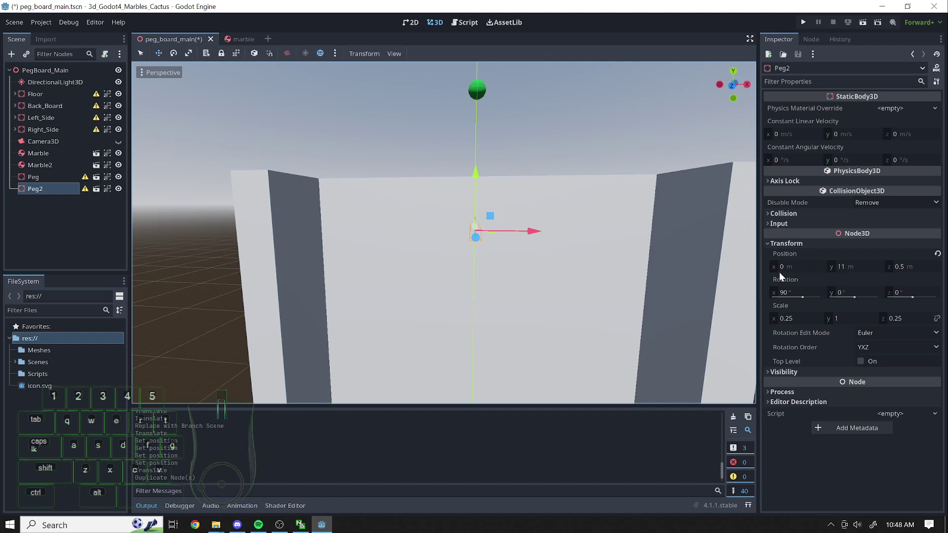
click(792, 271)
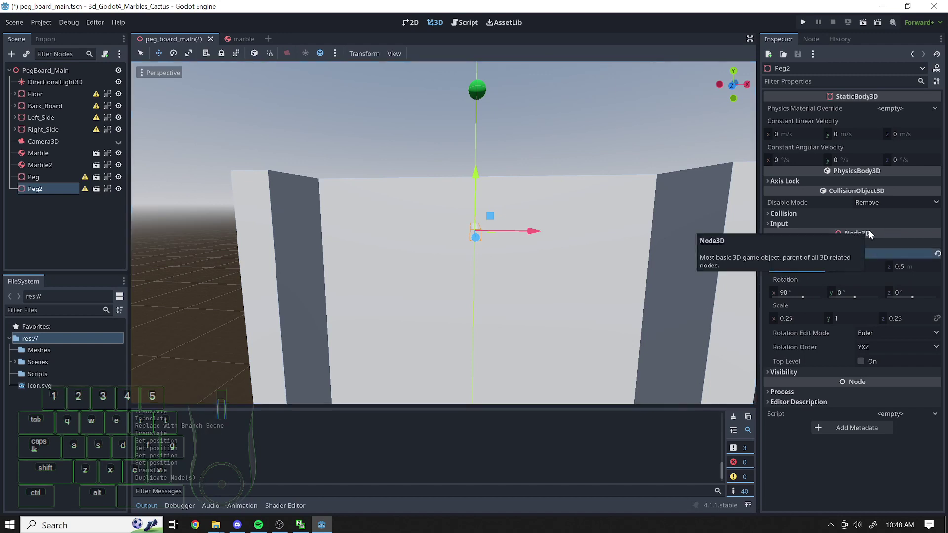
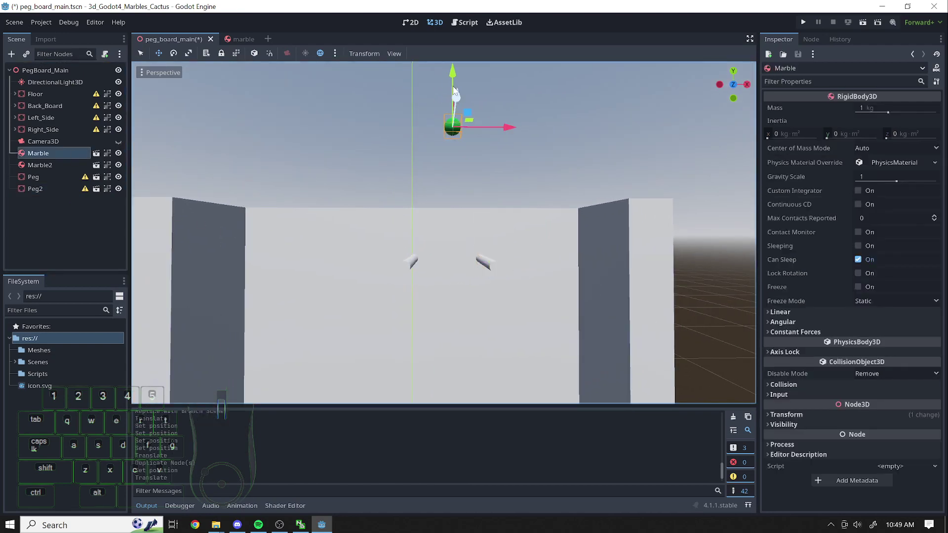
Move the marble down near the pegs and set Peg2's x position to 1.5
drag(454, 77, 519, 267)
drag(518, 268, 495, 259)
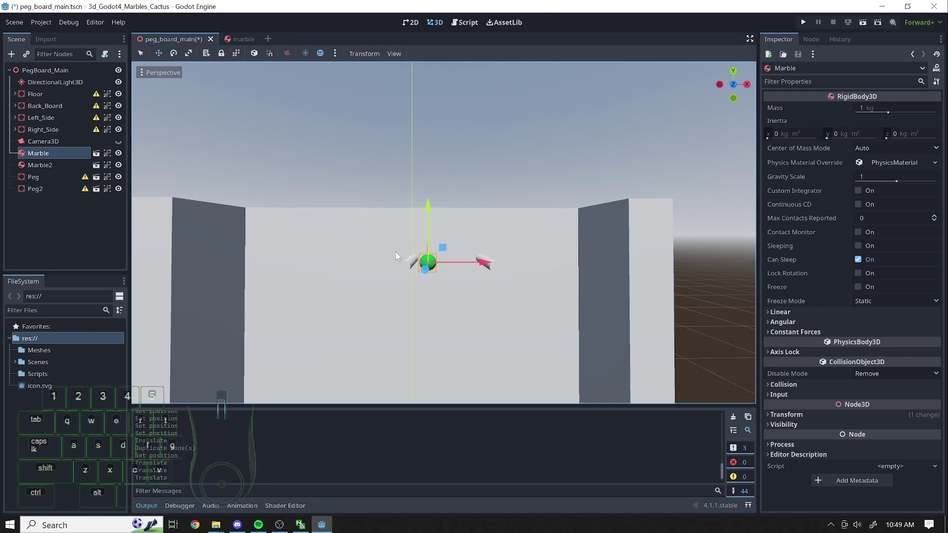
click(44, 190)
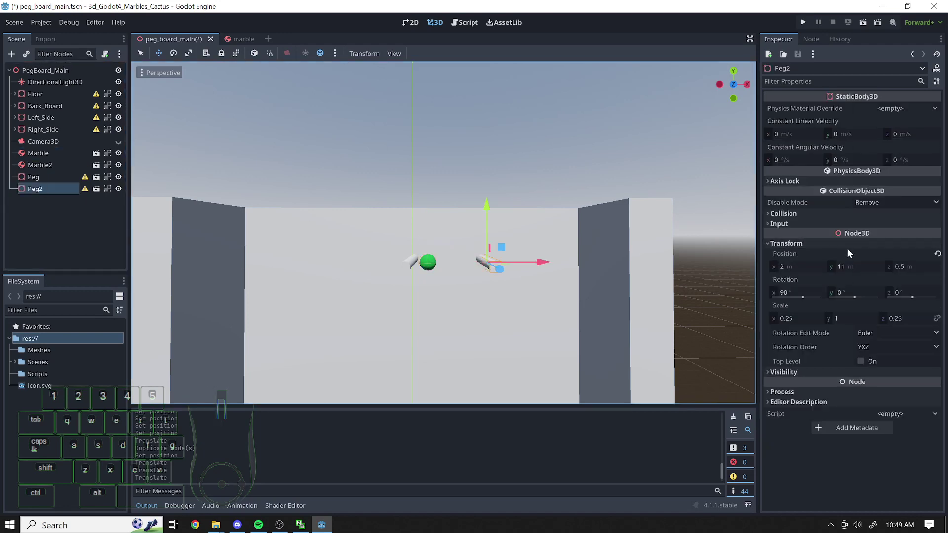
click(798, 273)
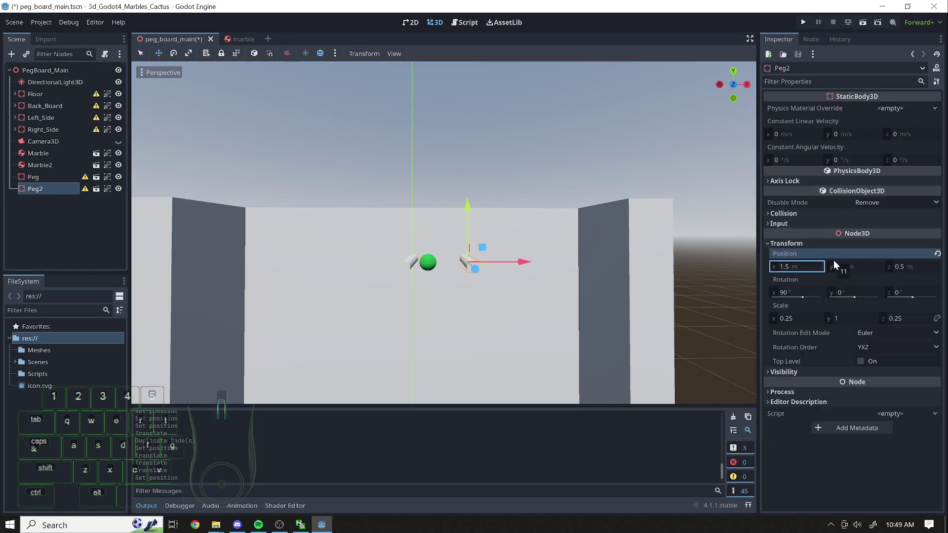
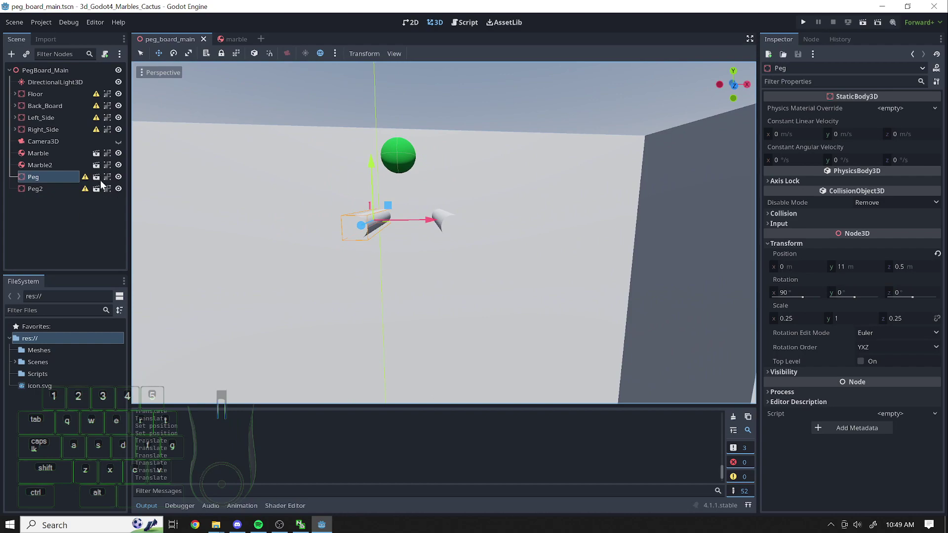
Switch to peg.tscn, frame the cylinder in view and select its MeshInstance3D node
click(105, 184)
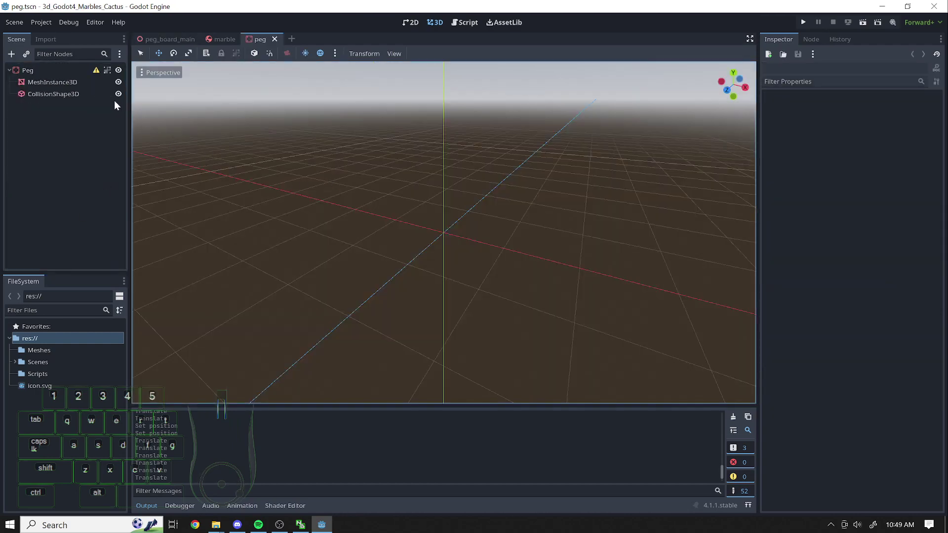
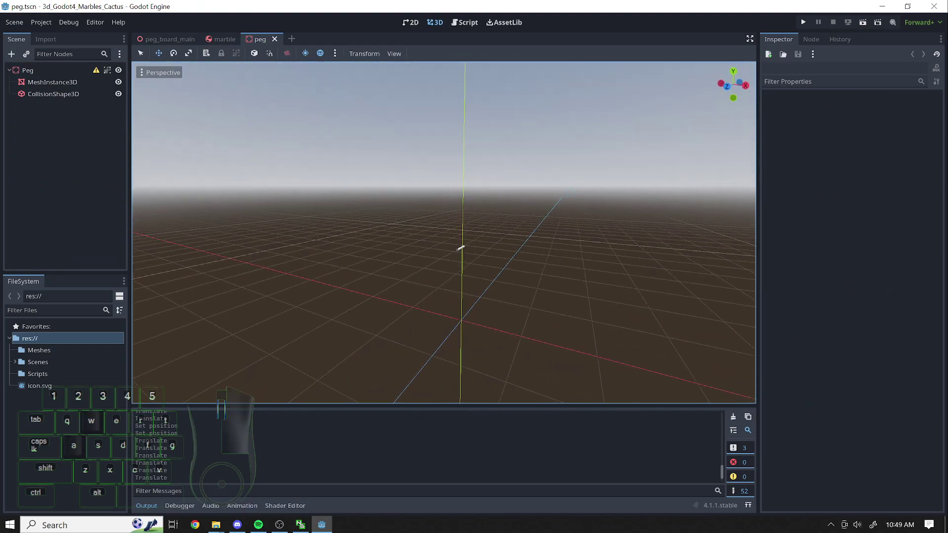
key(shift+a)
key(shift+a)
key(shift+a)
key(d)
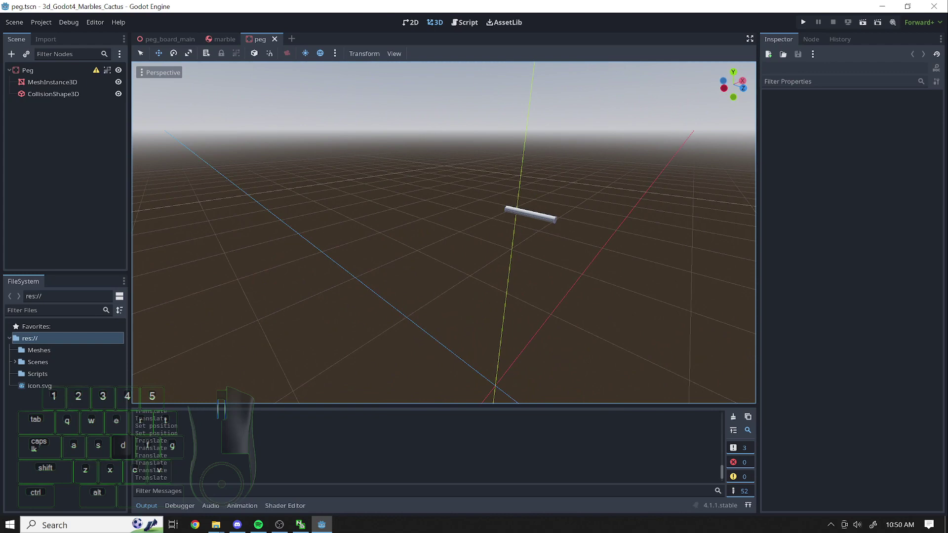
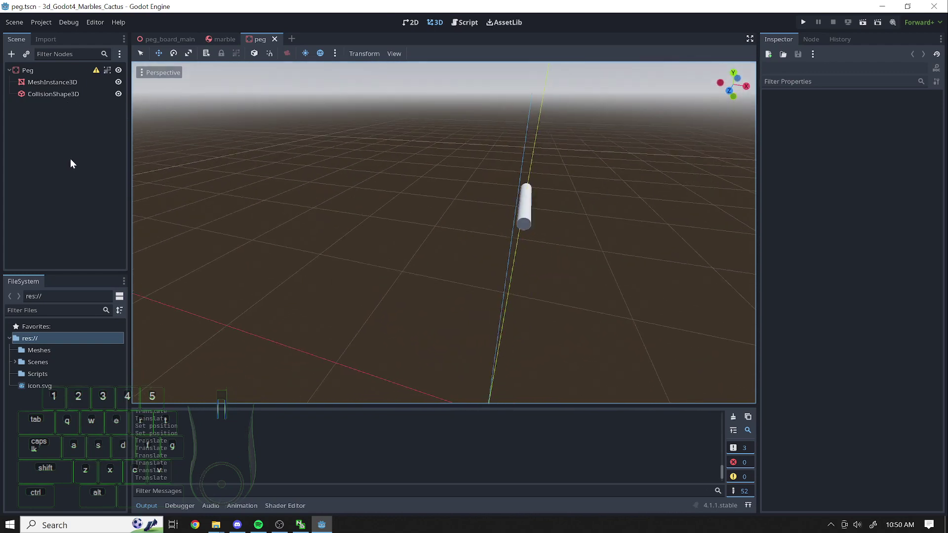
click(26, 65)
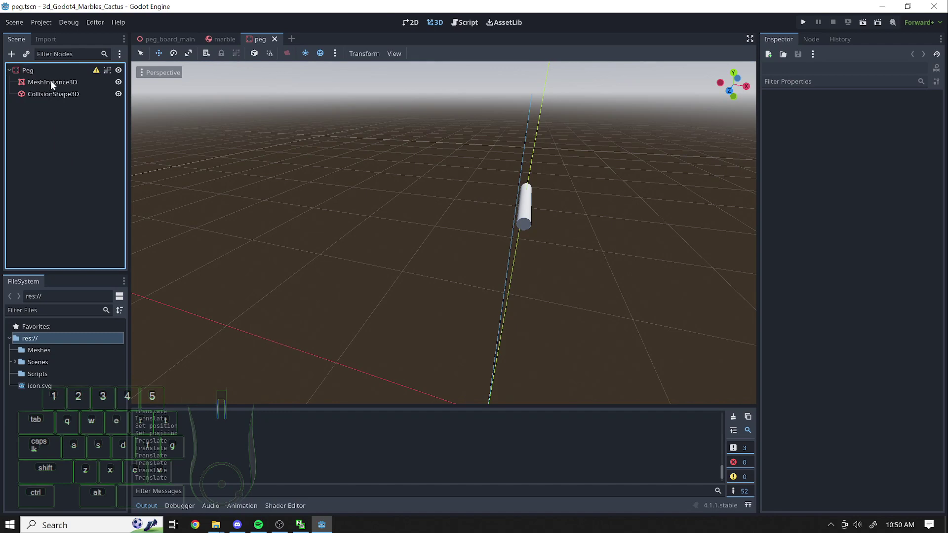
click(69, 92)
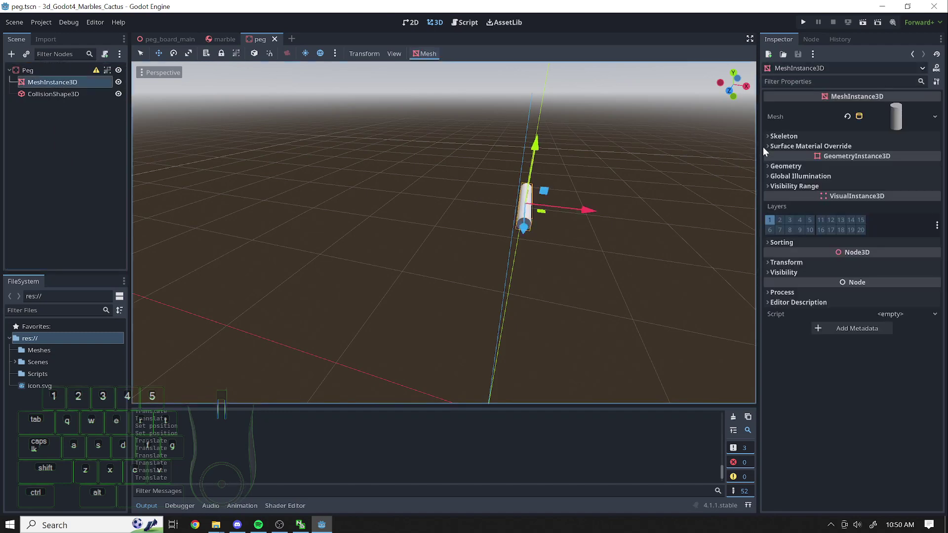
Create a new StandardMaterial3D in the mesh's Surface Material Override slot
click(778, 149)
click(912, 161)
click(901, 179)
click(897, 169)
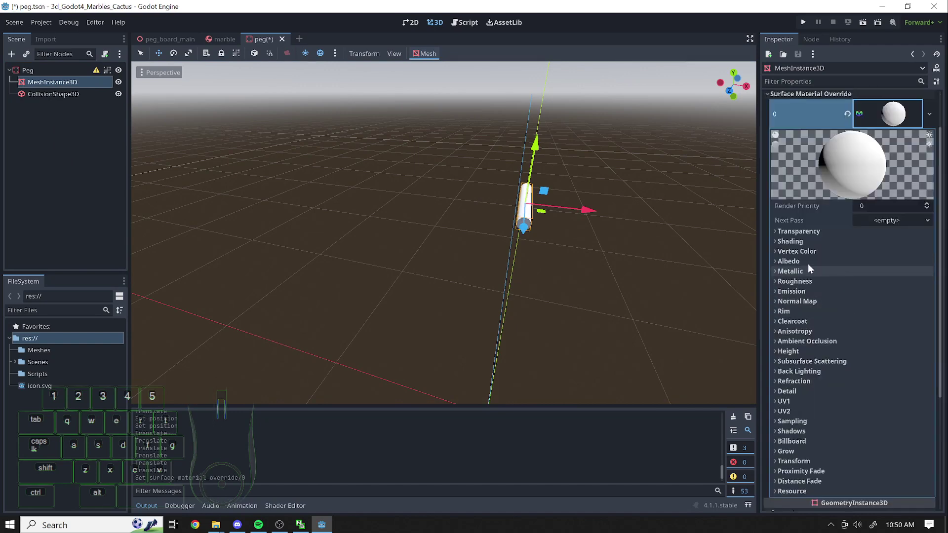
click(777, 265)
click(884, 278)
Set the material's Albedo Color to red in the colour picker
drag(907, 25, 834, 175)
drag(871, 194, 853, 197)
click(848, 198)
drag(840, 181, 859, 187)
drag(858, 188, 884, 189)
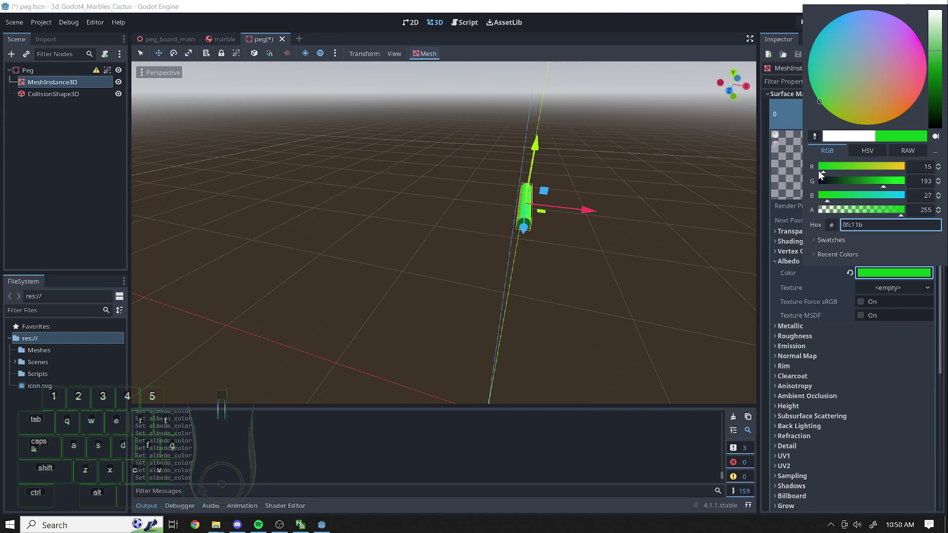
drag(832, 176, 917, 176)
drag(884, 187, 866, 187)
drag(885, 188, 824, 181)
click(939, 76)
Save the peg scene and return to peg_board_main
scroll(down, 3)
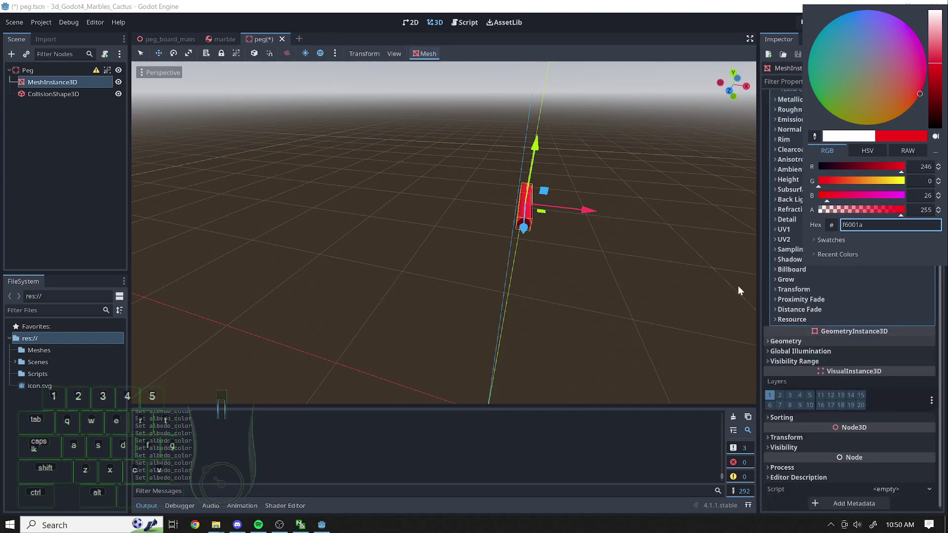
key(ctrl+s)
scroll(down, 3)
key(ctrl+s)
click(679, 154)
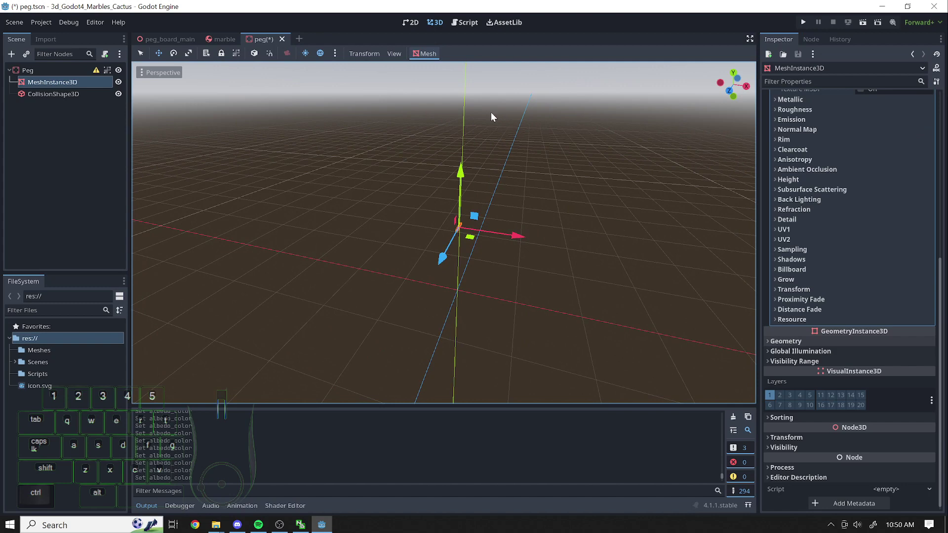